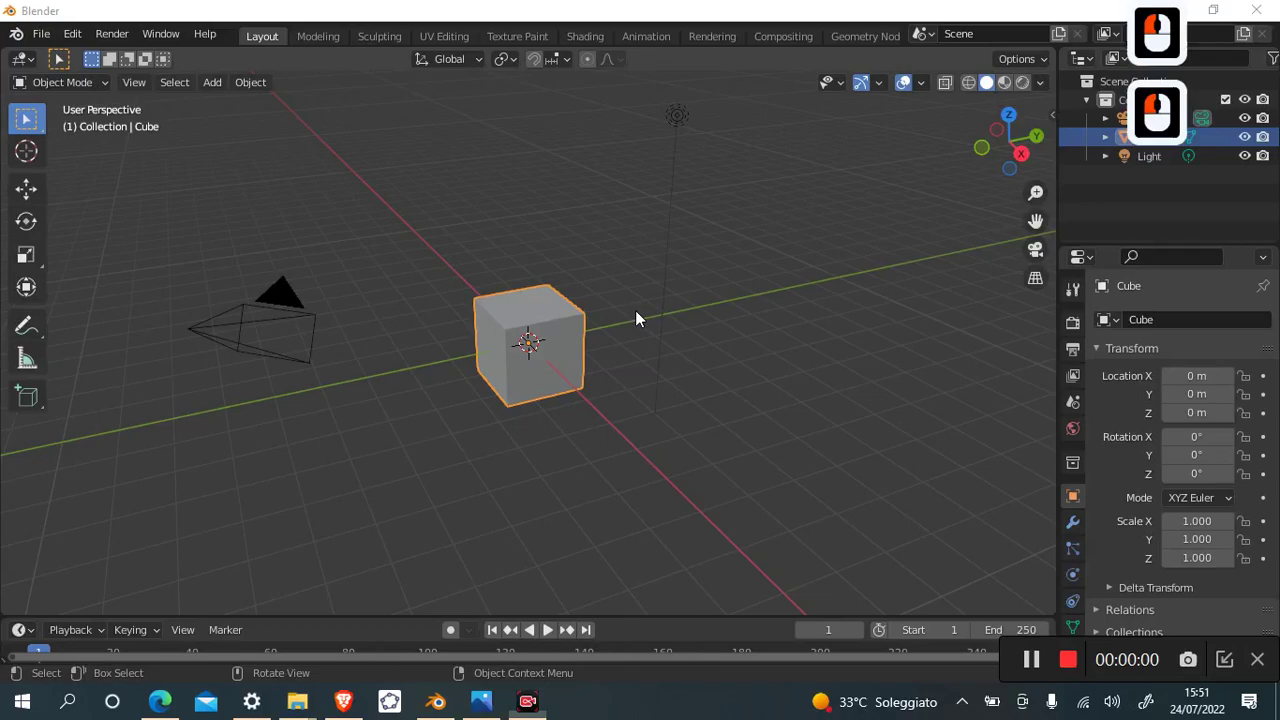
# Delete the default cube and add a Plane mesh at the scene origin.
pyautogui.click(643, 318)
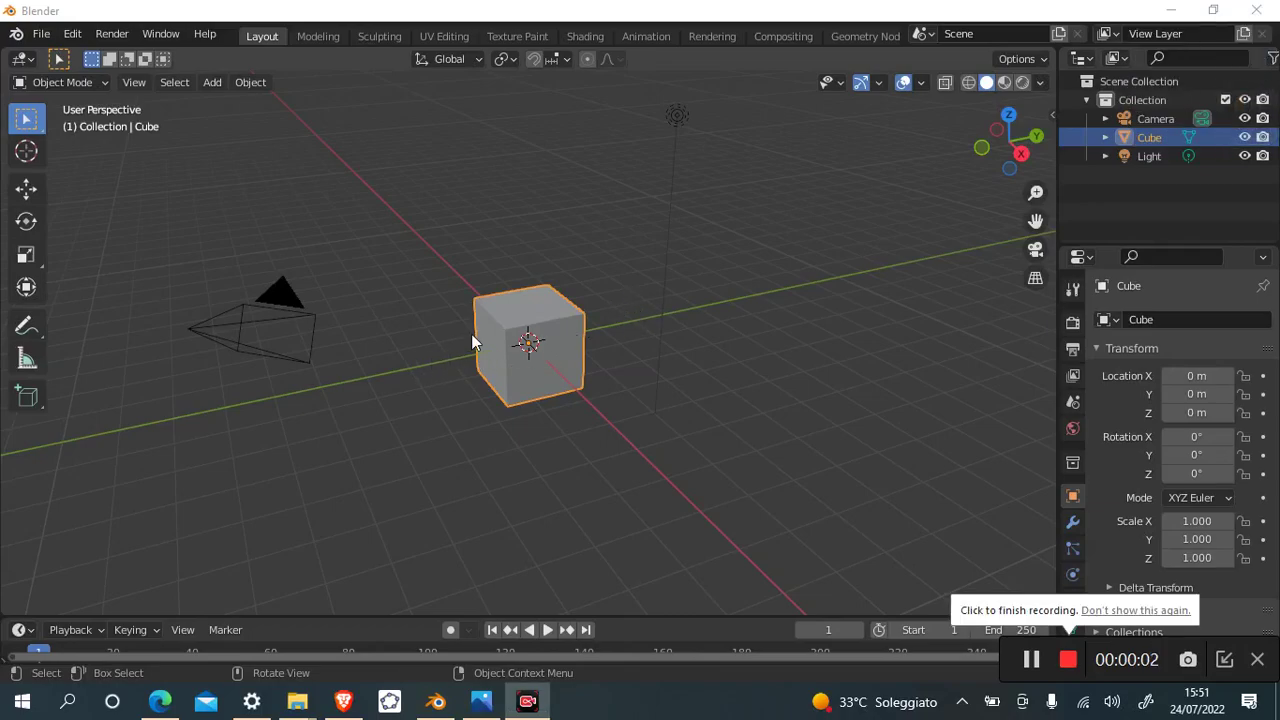
pyautogui.click(464, 398)
pyautogui.click(216, 87)
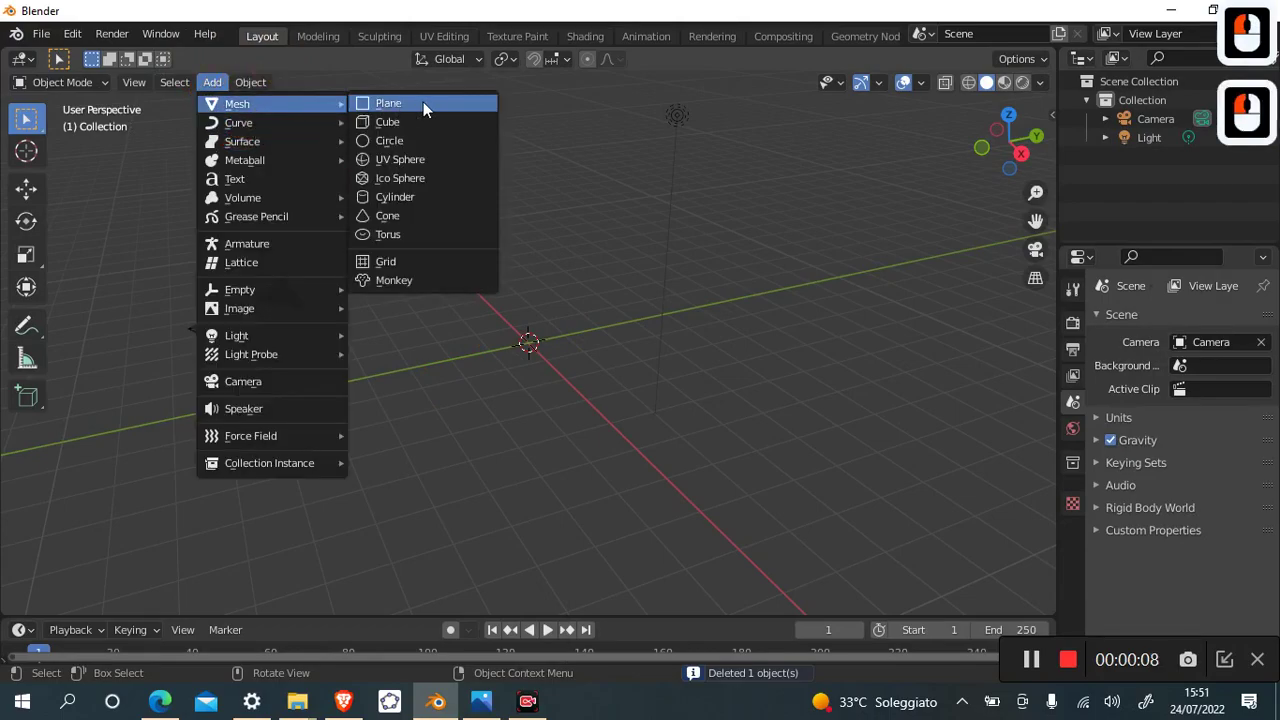
pyautogui.click(431, 109)
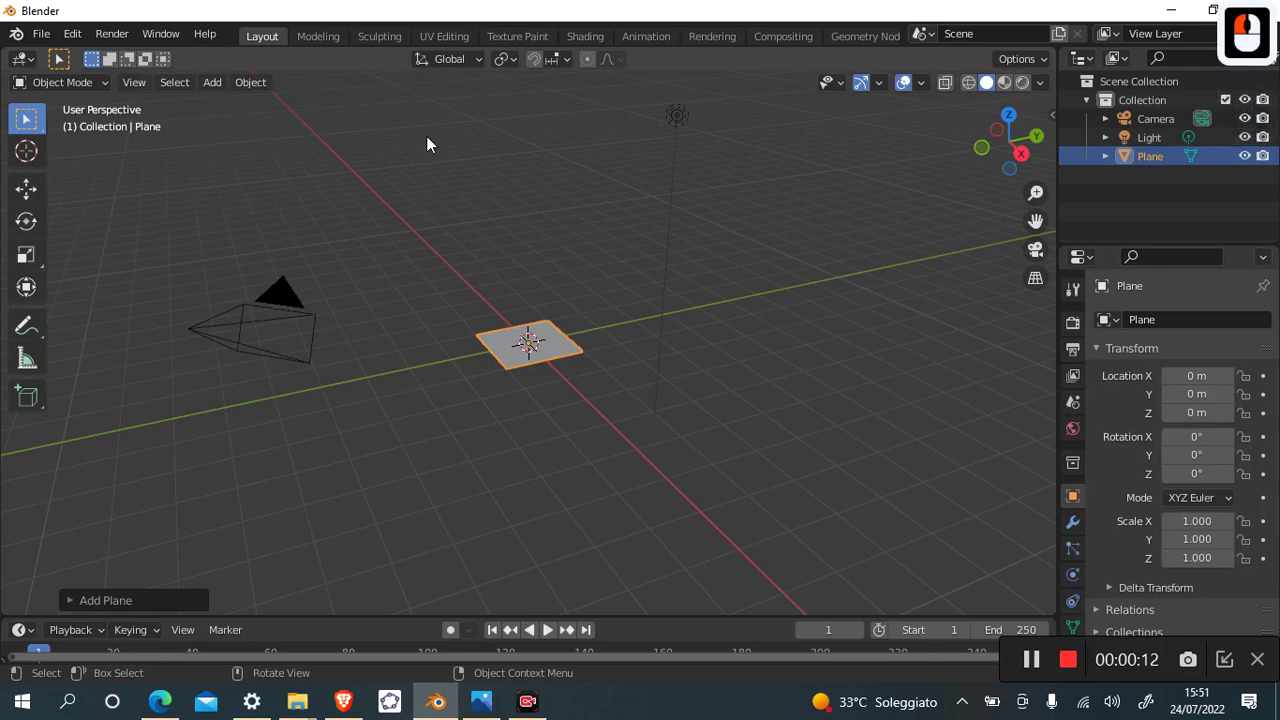
# In Edit Mode from top view, extrude the plane's right edge, scale it taller in Y, and extrude a second panel rightward.
pyautogui.press('7')
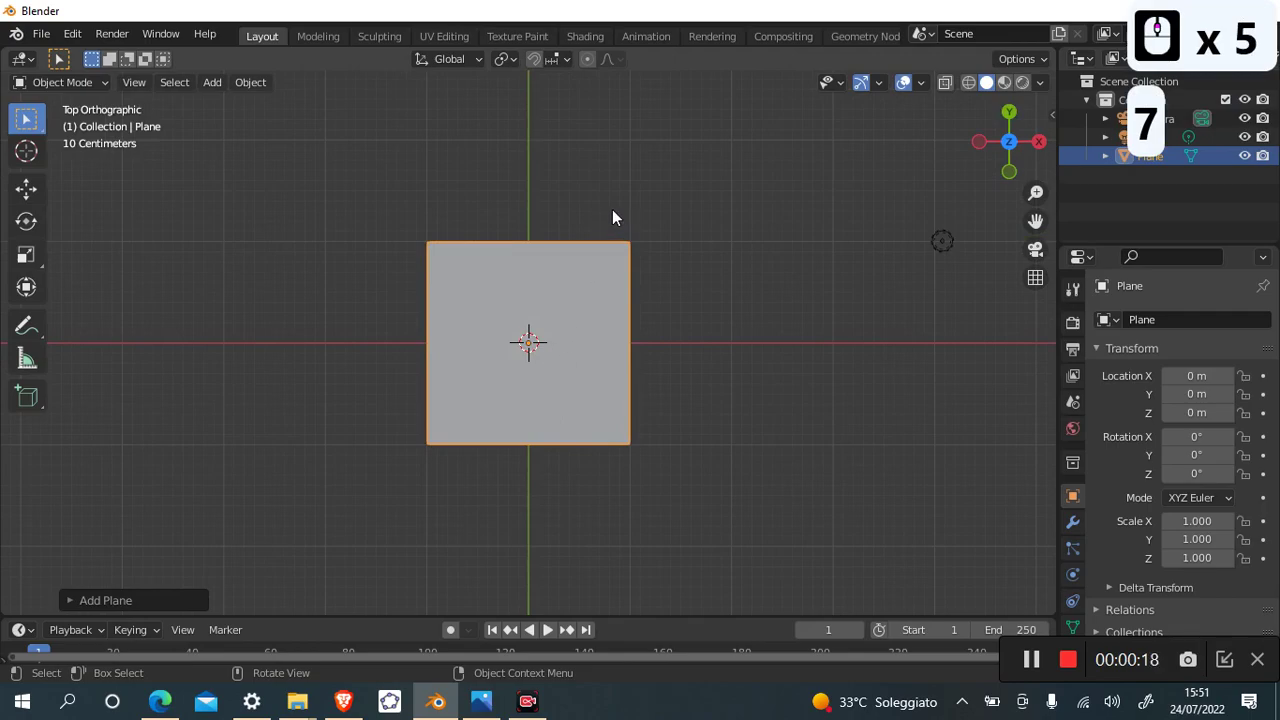
pyautogui.click(97, 85)
pyautogui.click(83, 123)
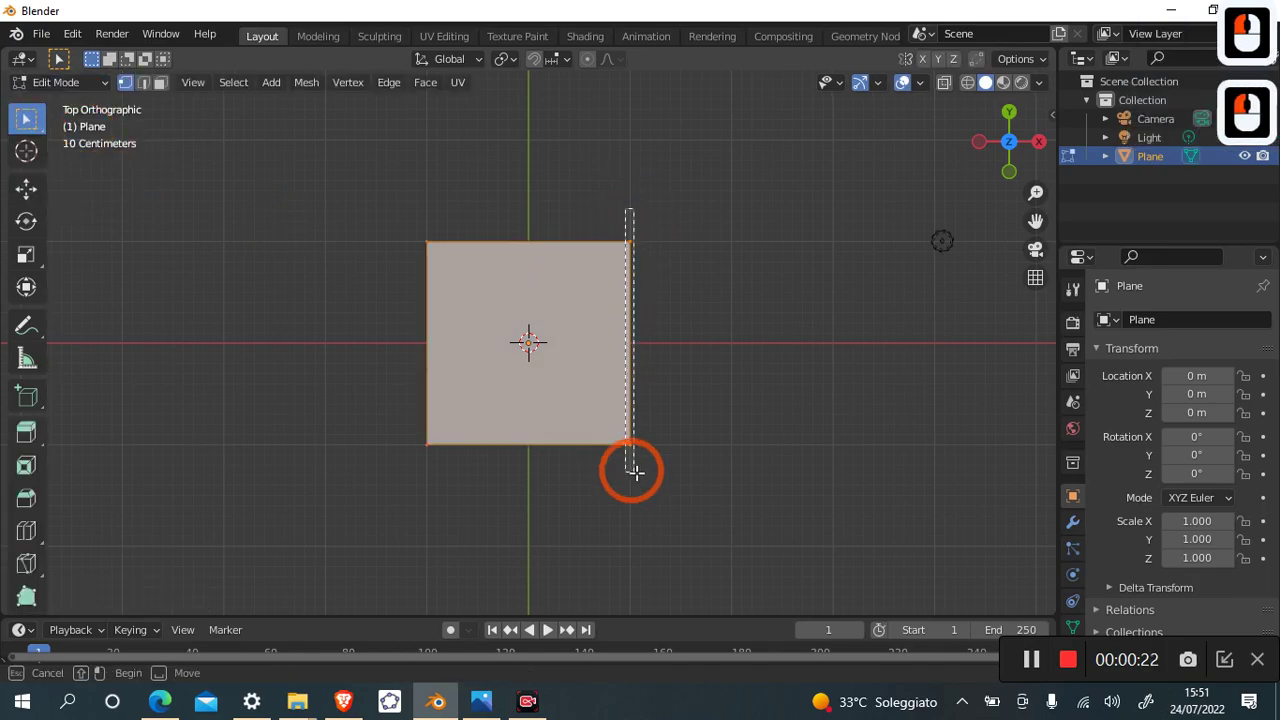
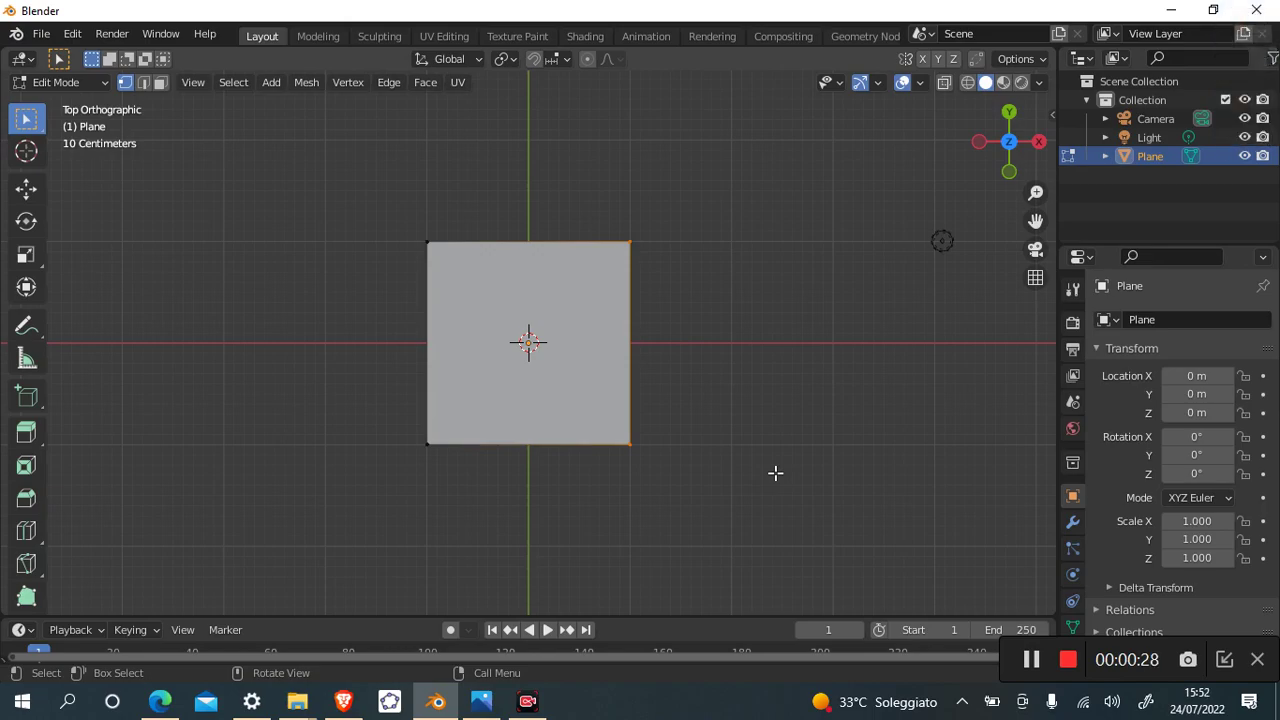
pyautogui.press('s')
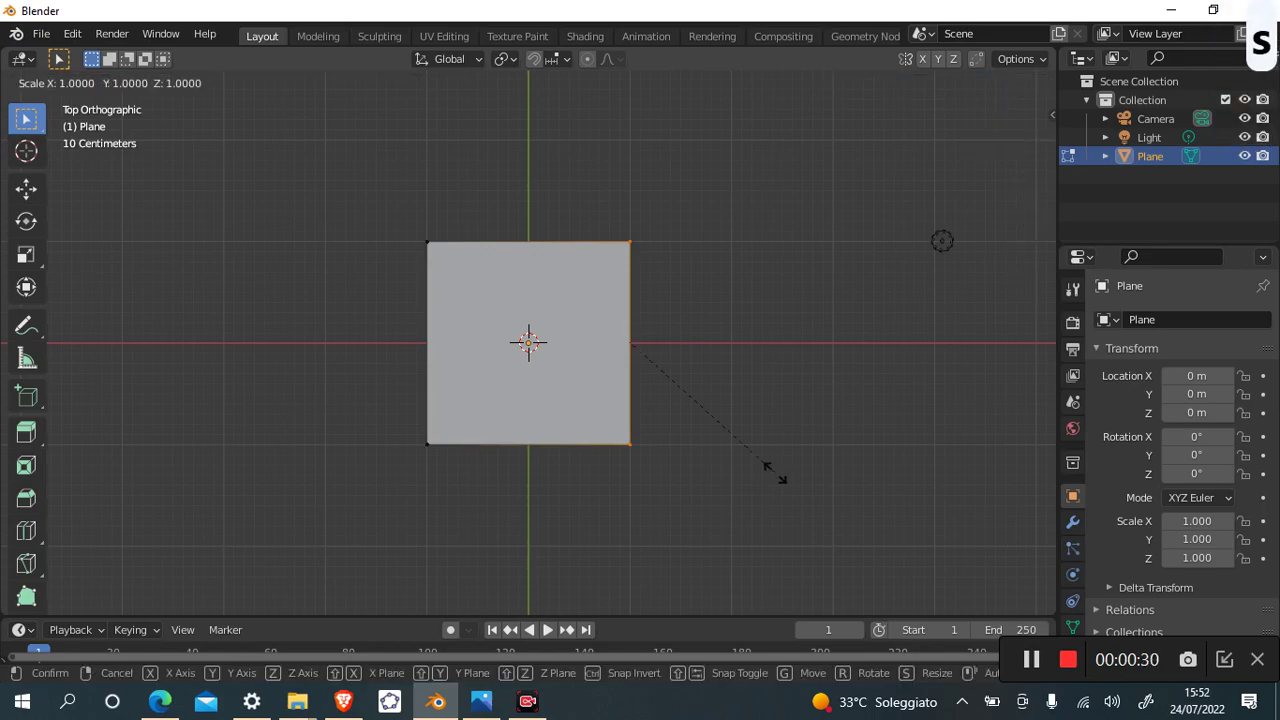
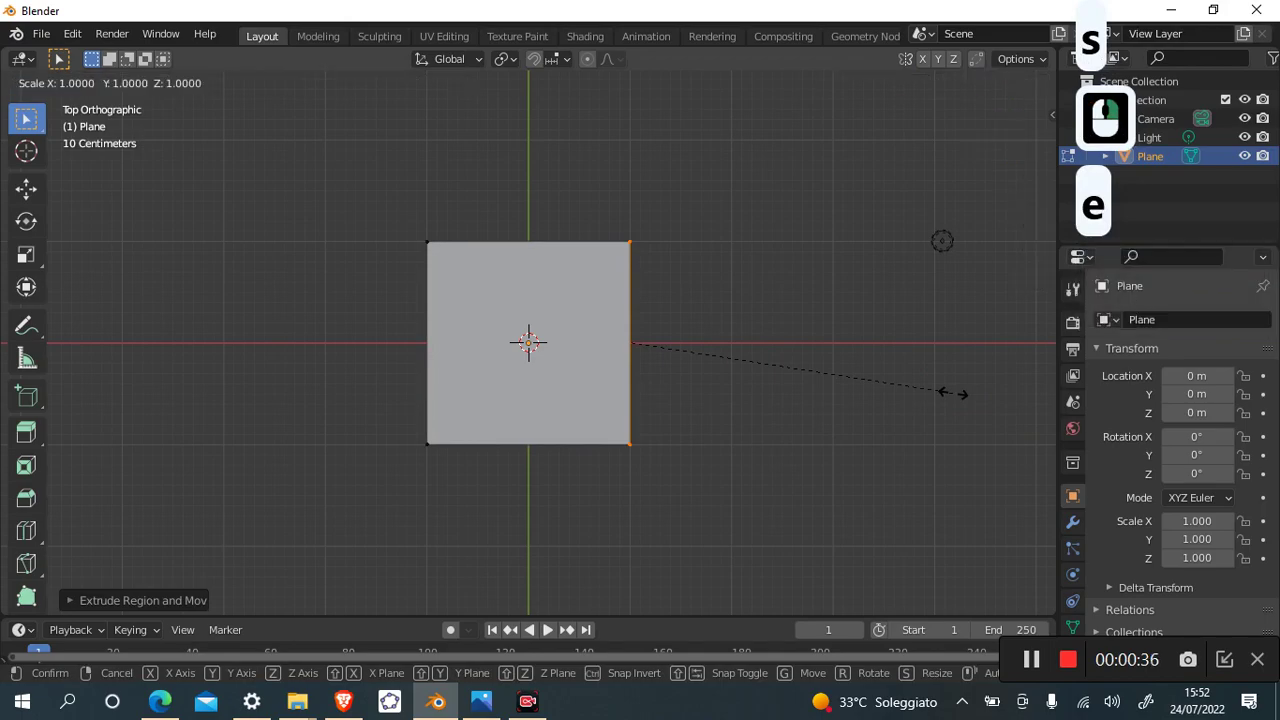
pyautogui.press('y')
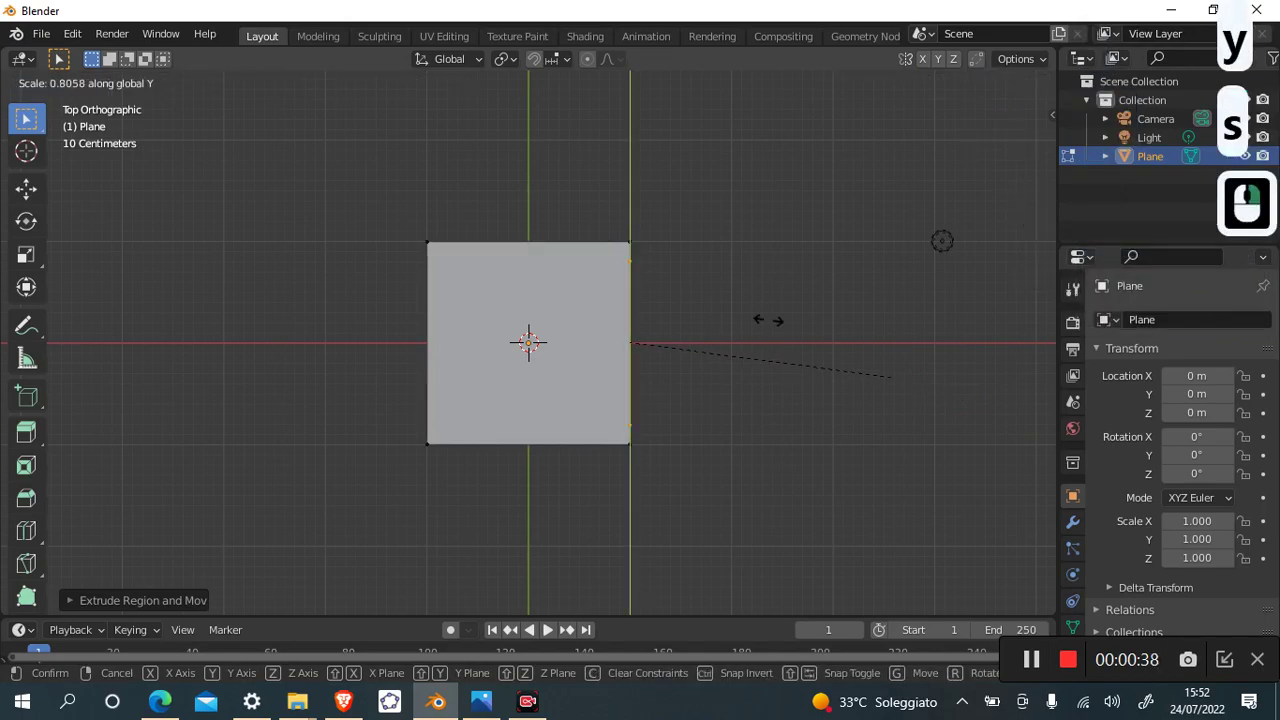
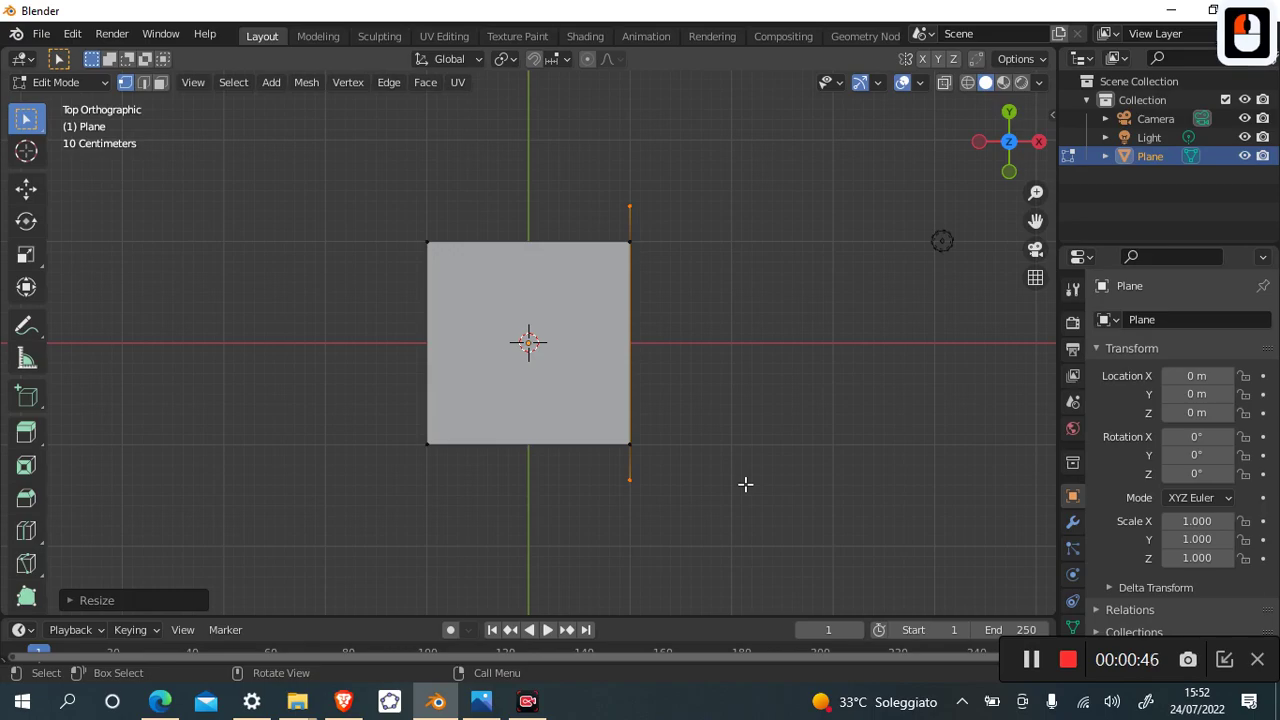
pyautogui.press('e')
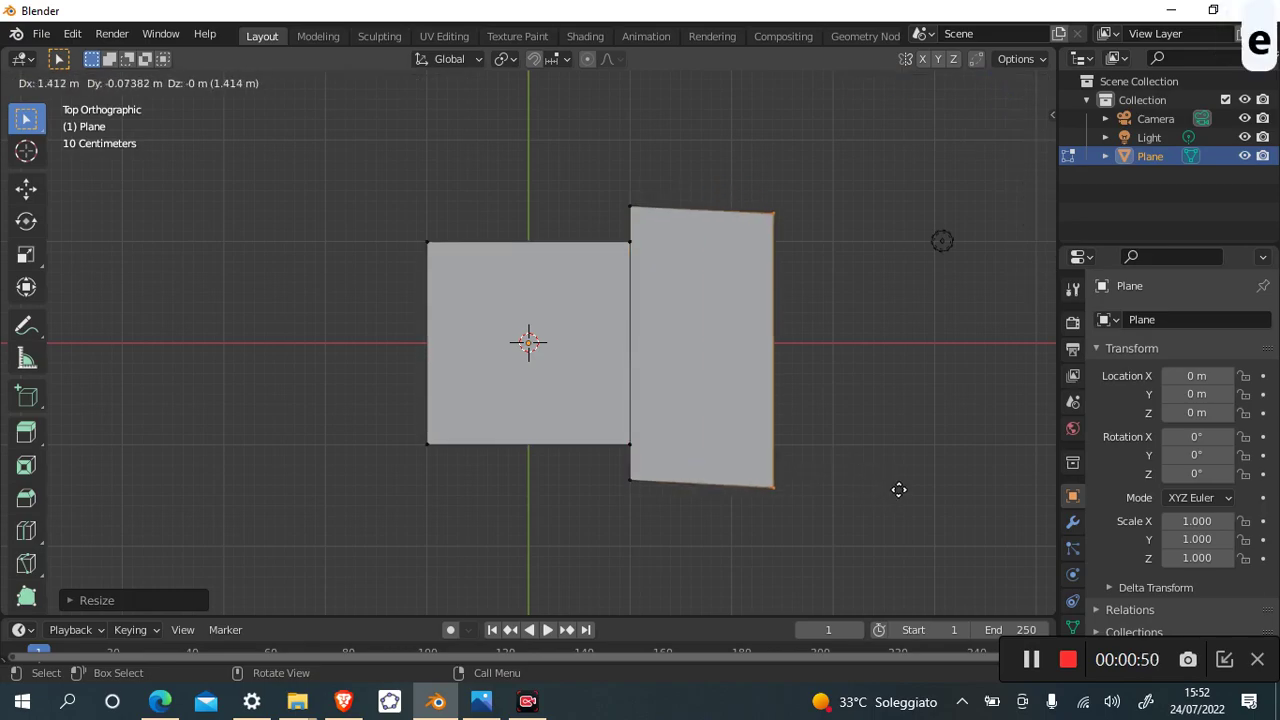
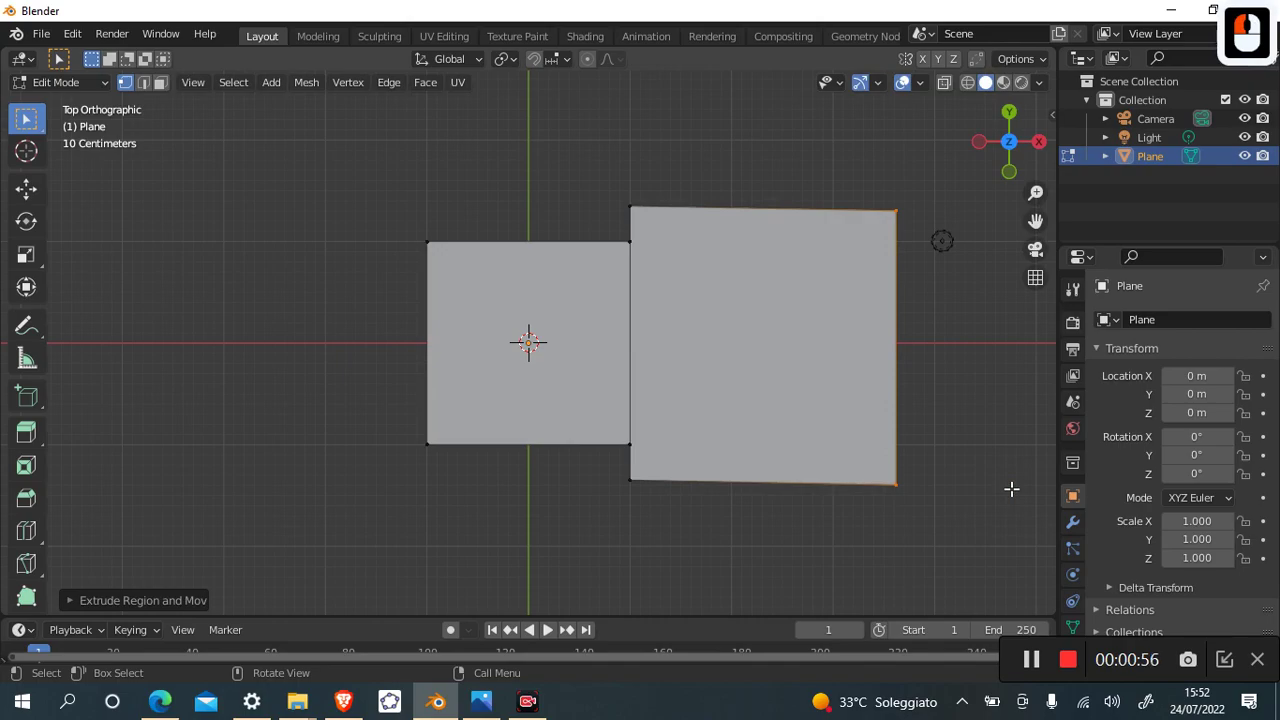
# Merge the outer edge's vertices at center so the right panel tapers to a single arrow tip.
pyautogui.press('s')
pyautogui.press('y')
pyautogui.press('0')
pyautogui.press('Return')
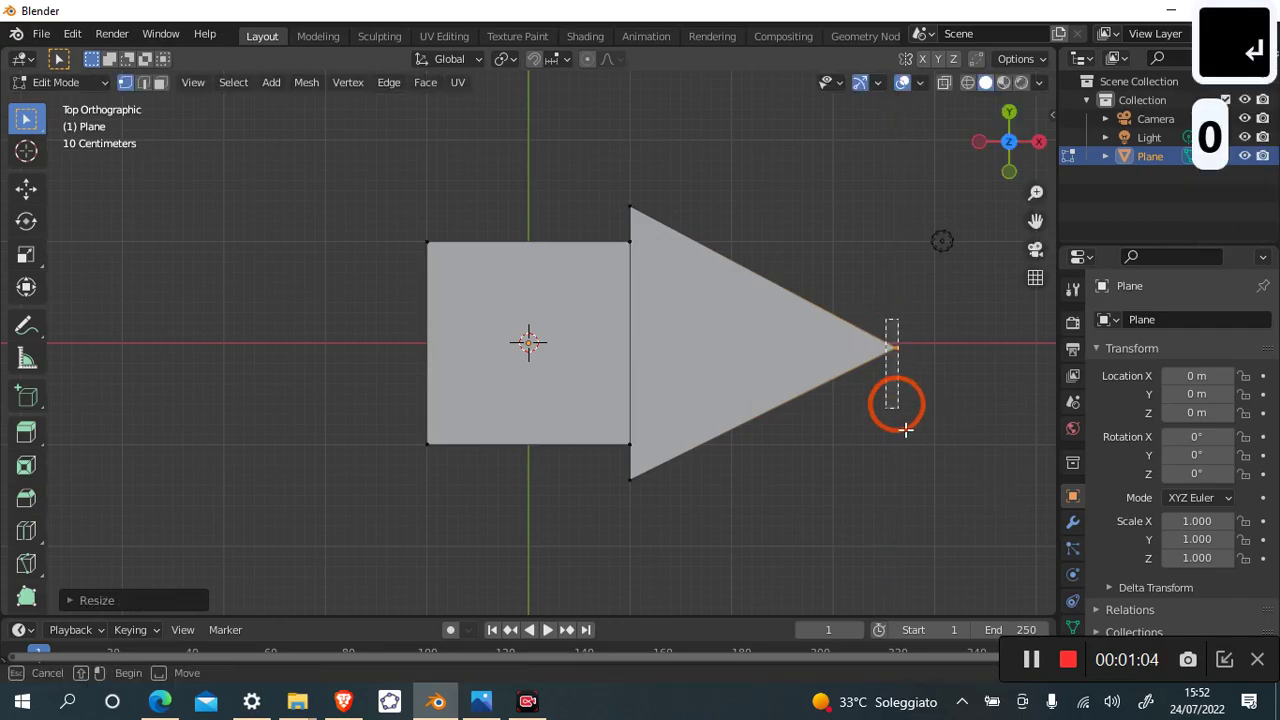
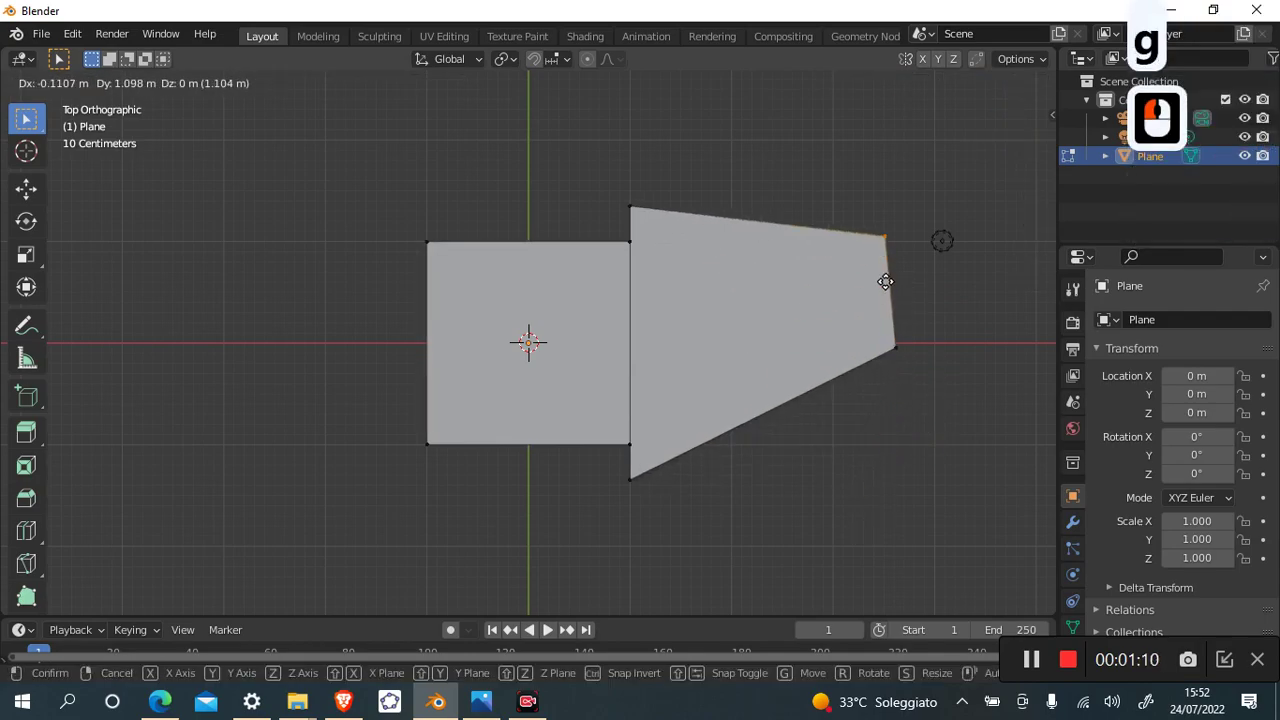
# Undo the accidental tip move, enable X-ray shading, and cancel a further move of the tip.
pyautogui.press('Escape')
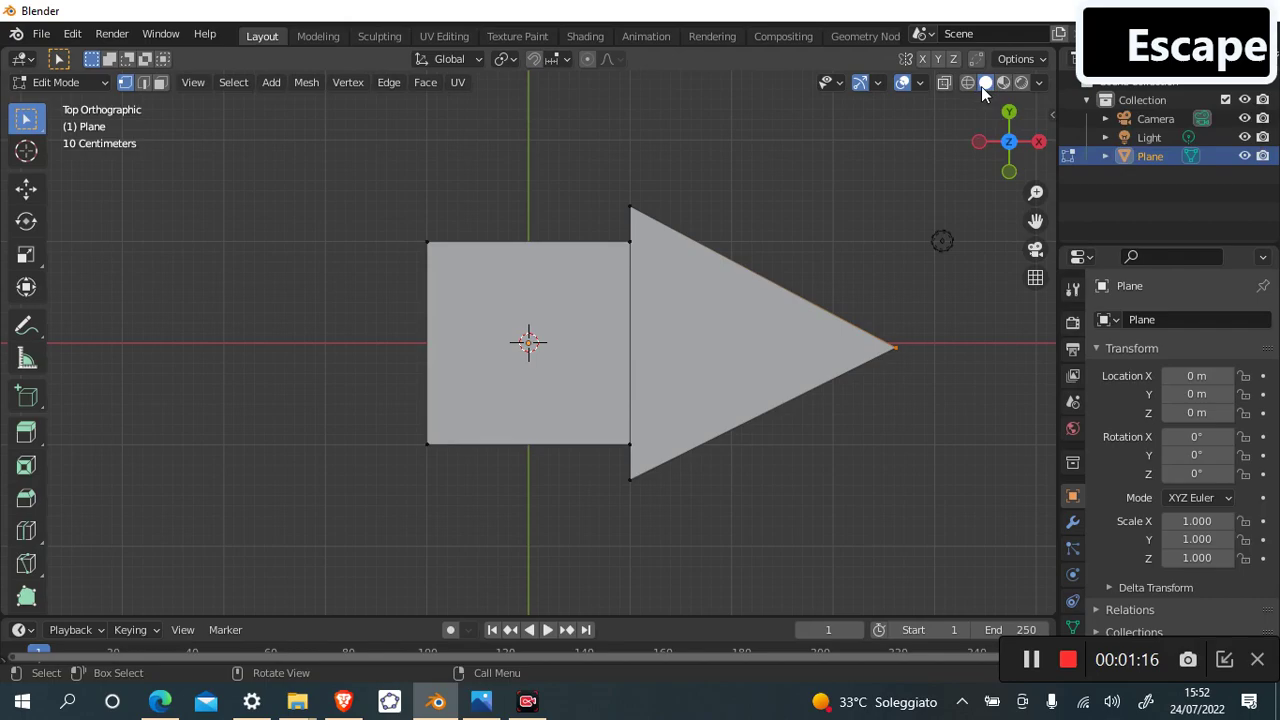
pyautogui.click(974, 91)
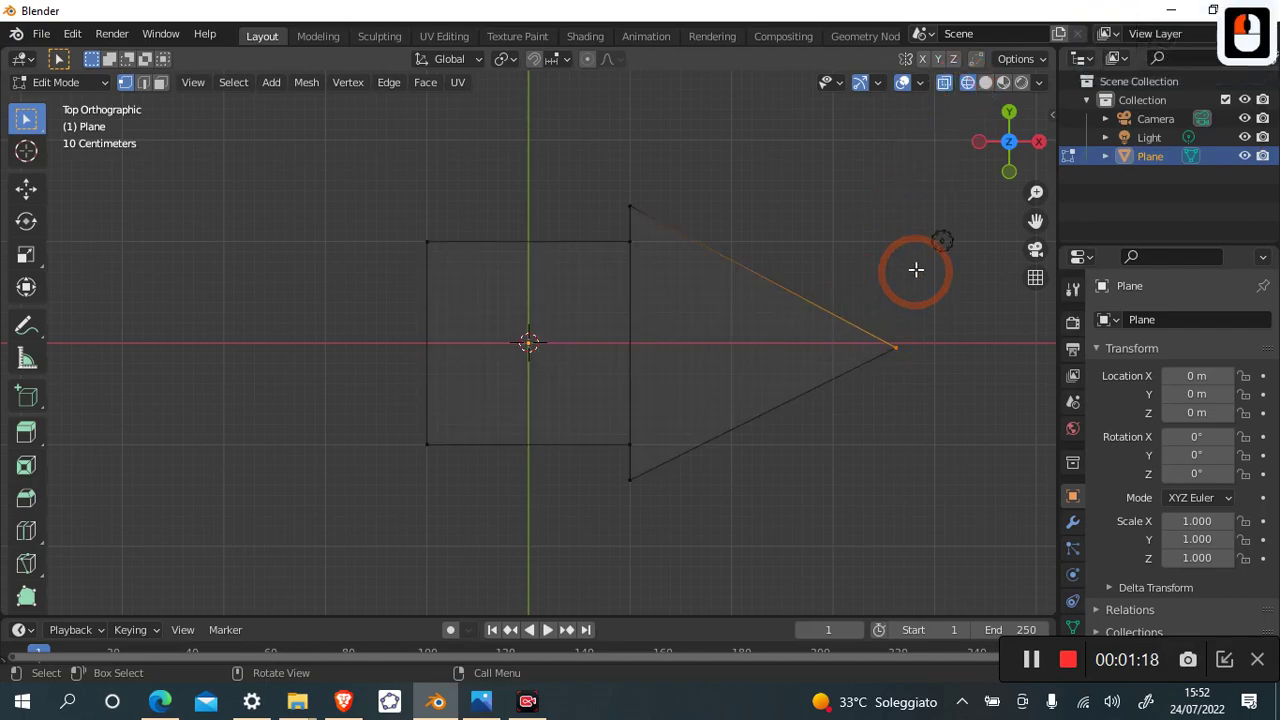
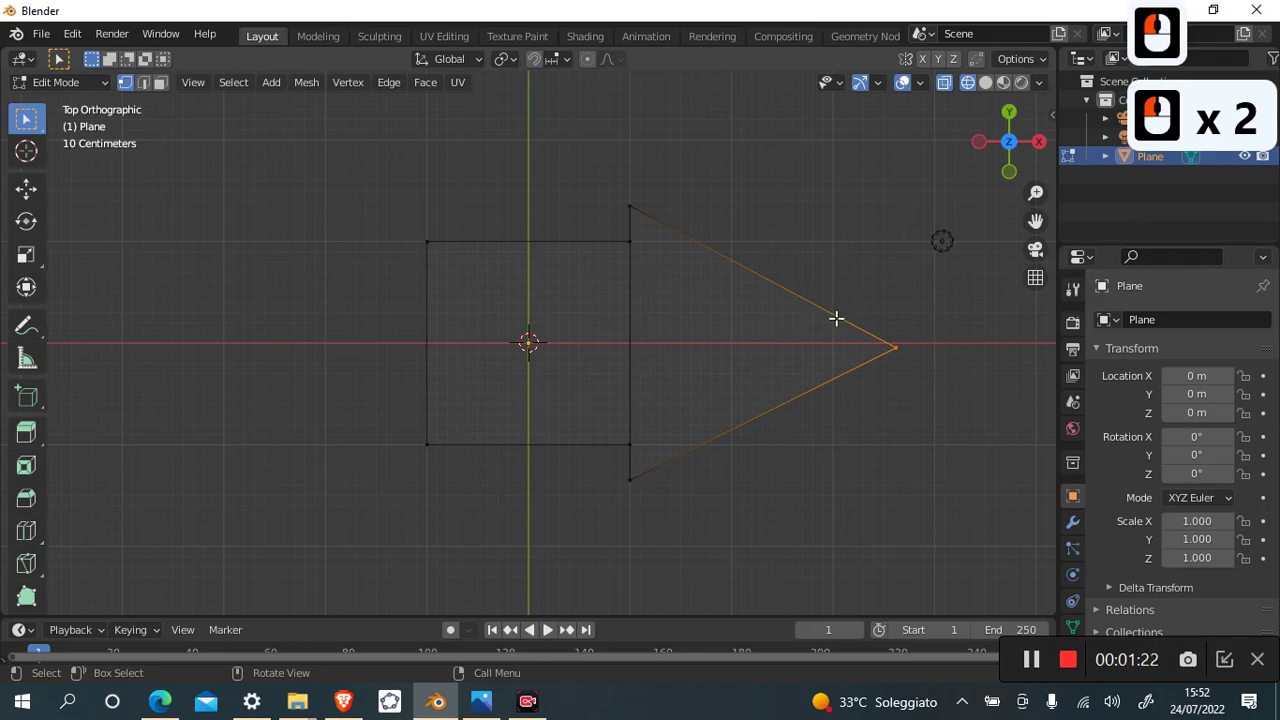
pyautogui.press('g')
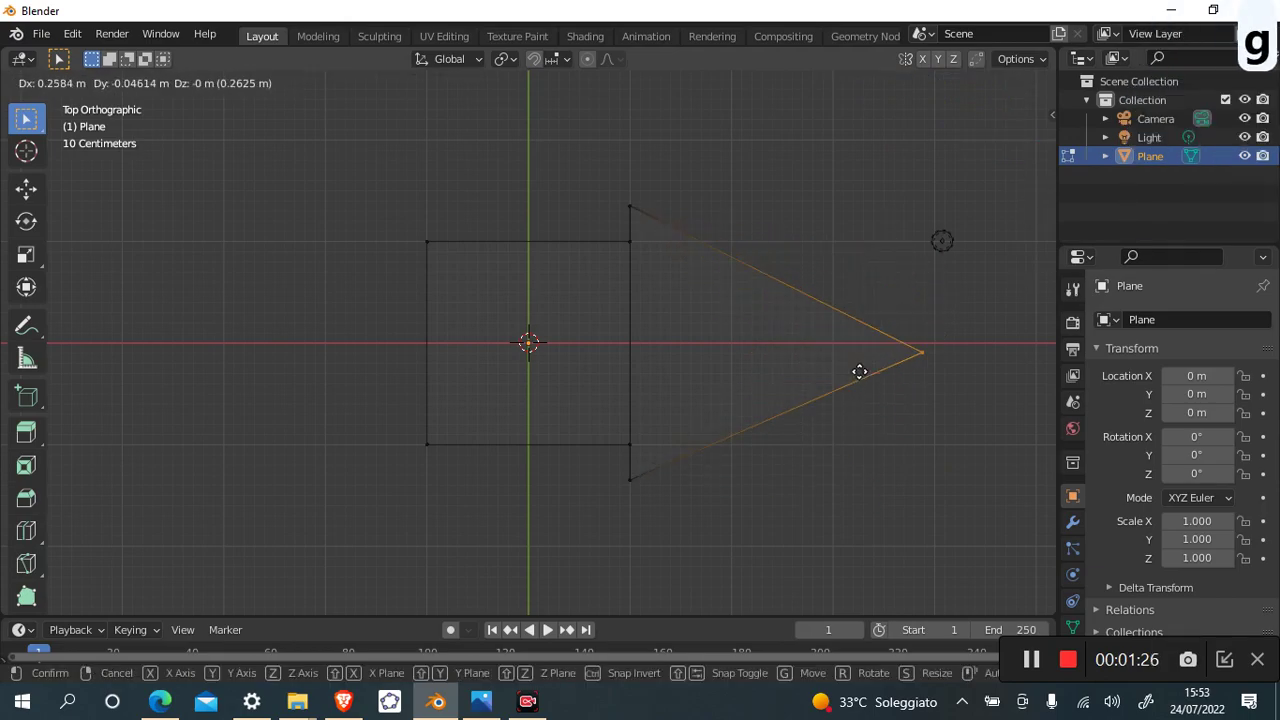
pyautogui.press('Escape')
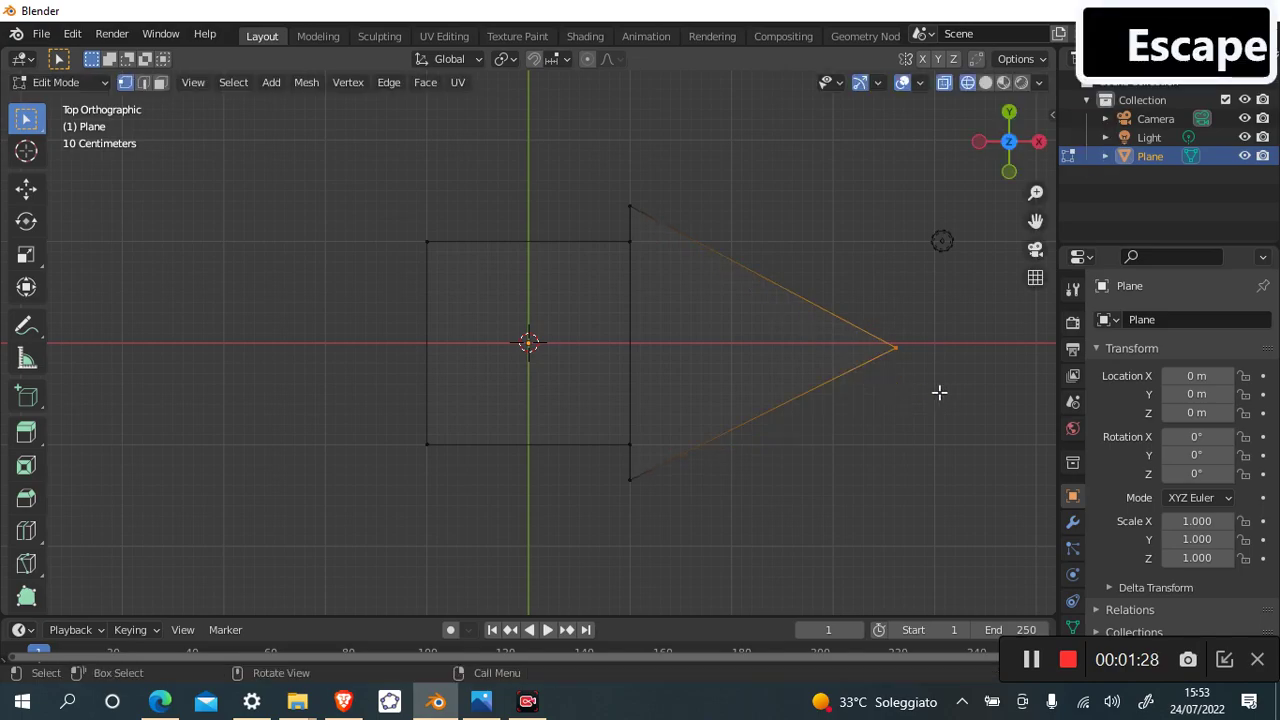
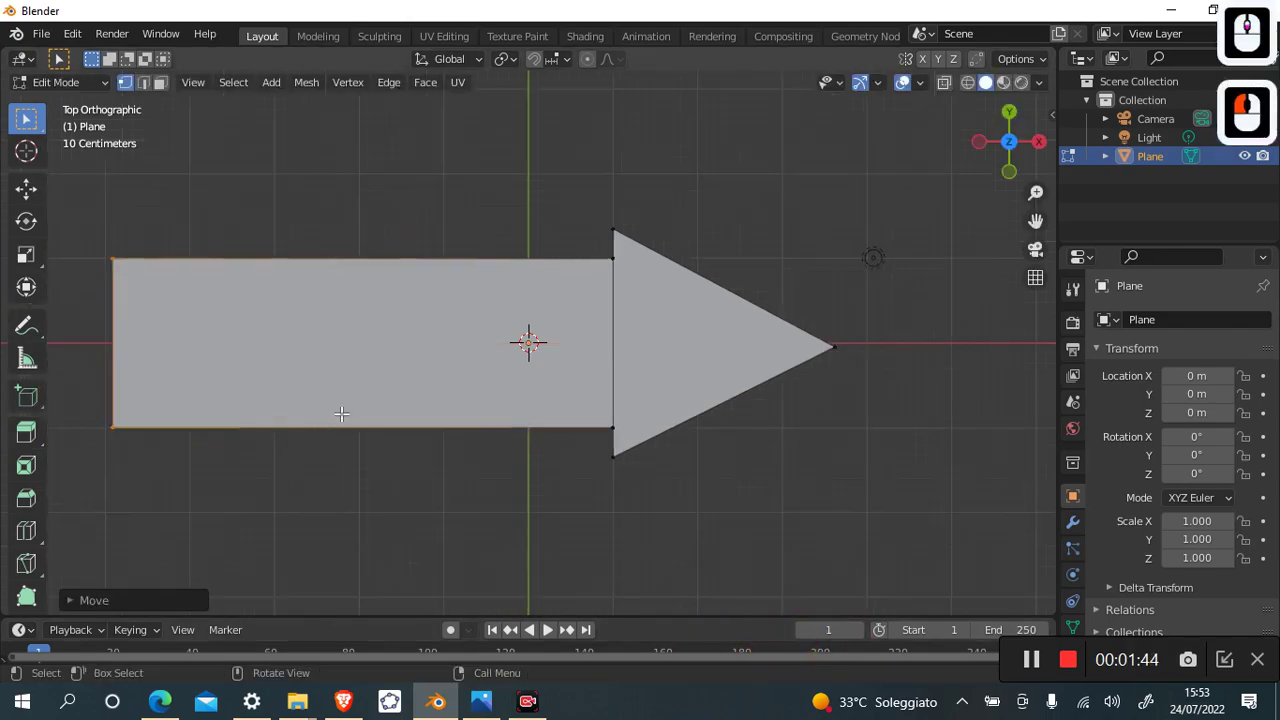
# Move the shaft's back edge along X to lengthen the body and place a loop cut across it.
pyautogui.press('g')
pyautogui.press('x')
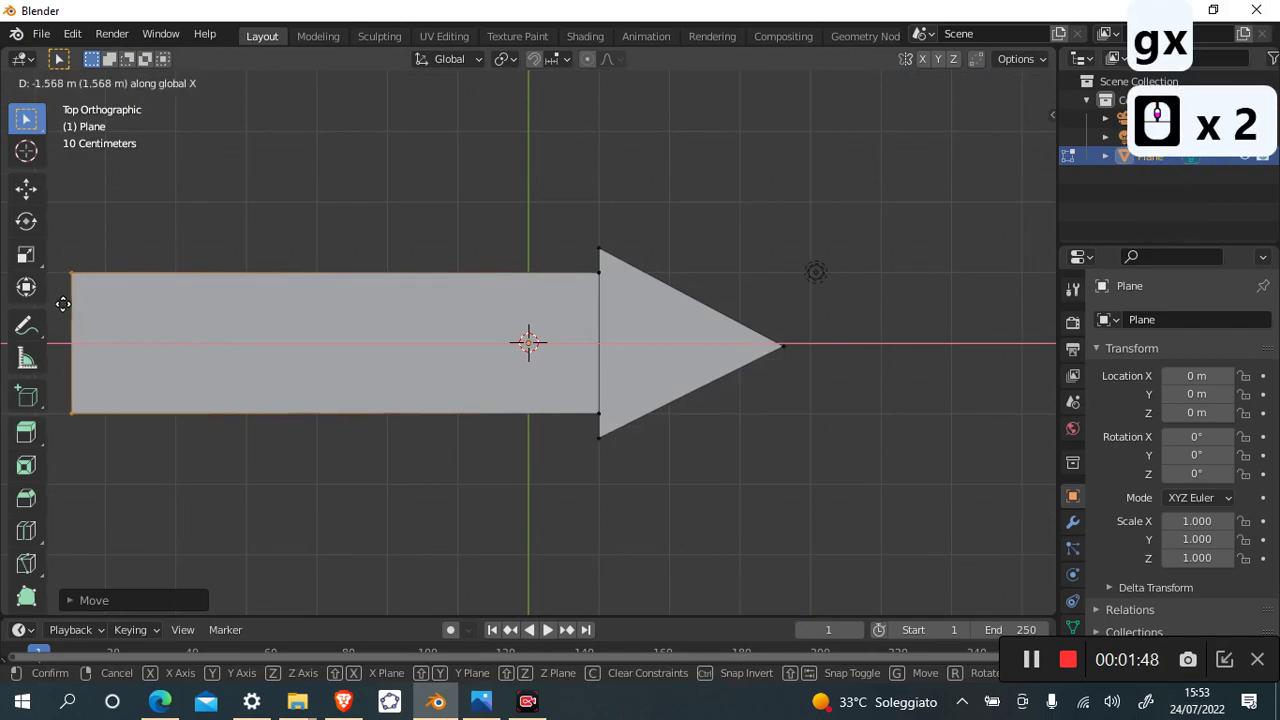
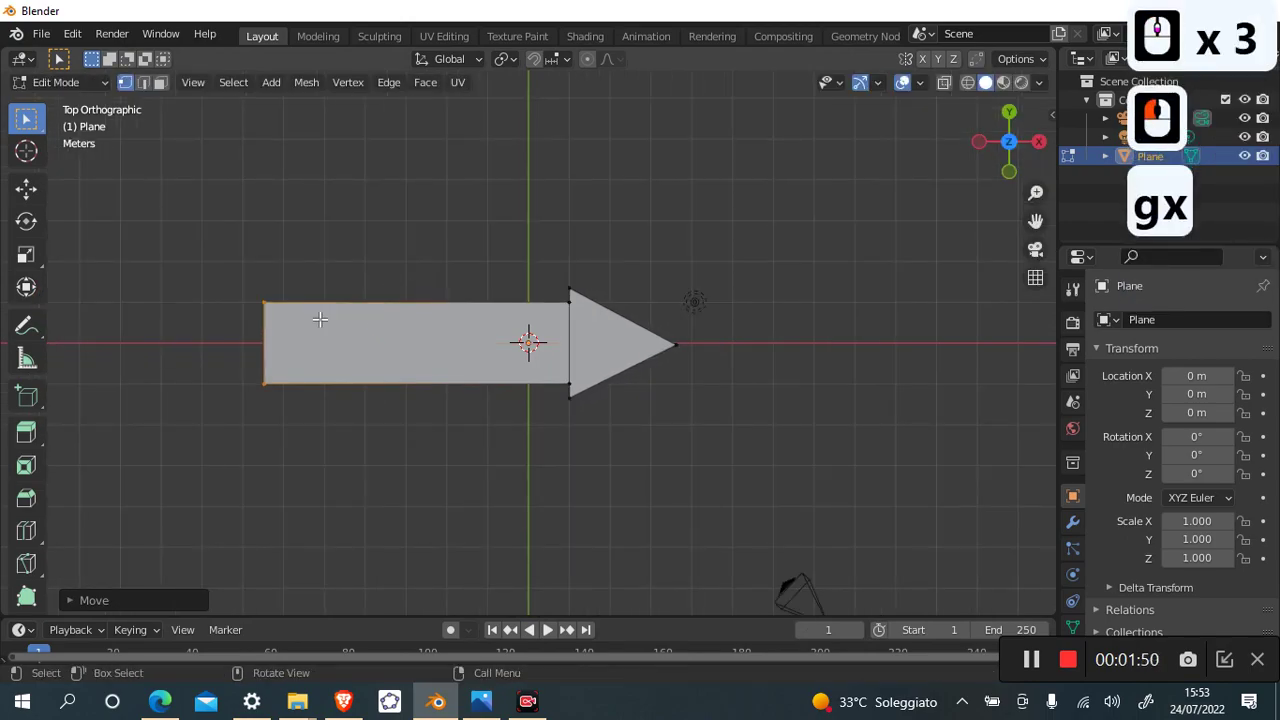
pyautogui.press('g')
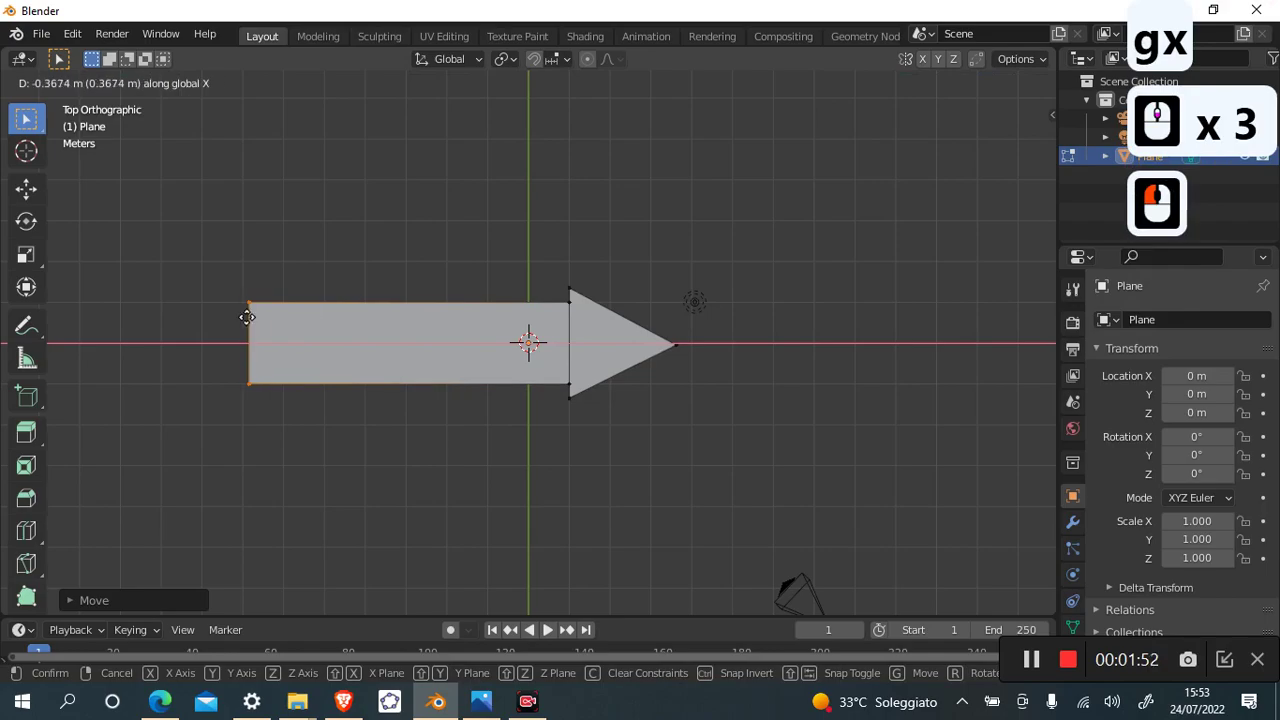
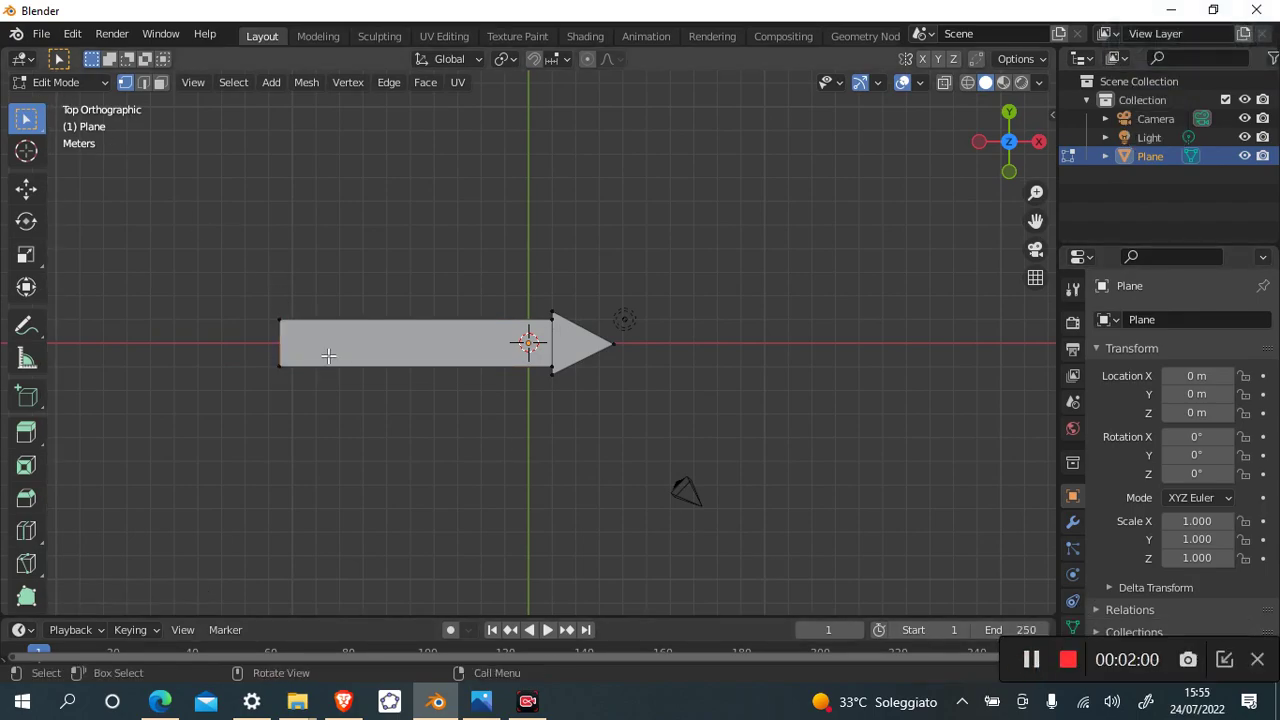
pyautogui.press('ctrl+r')
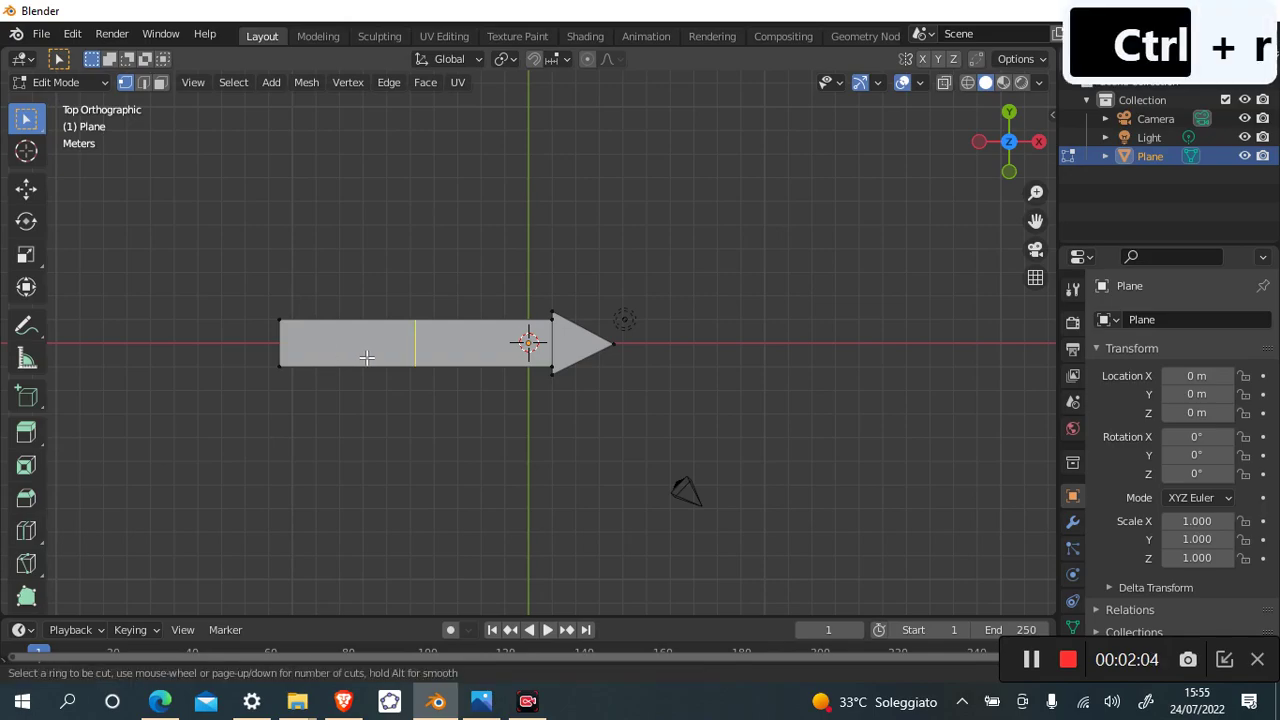
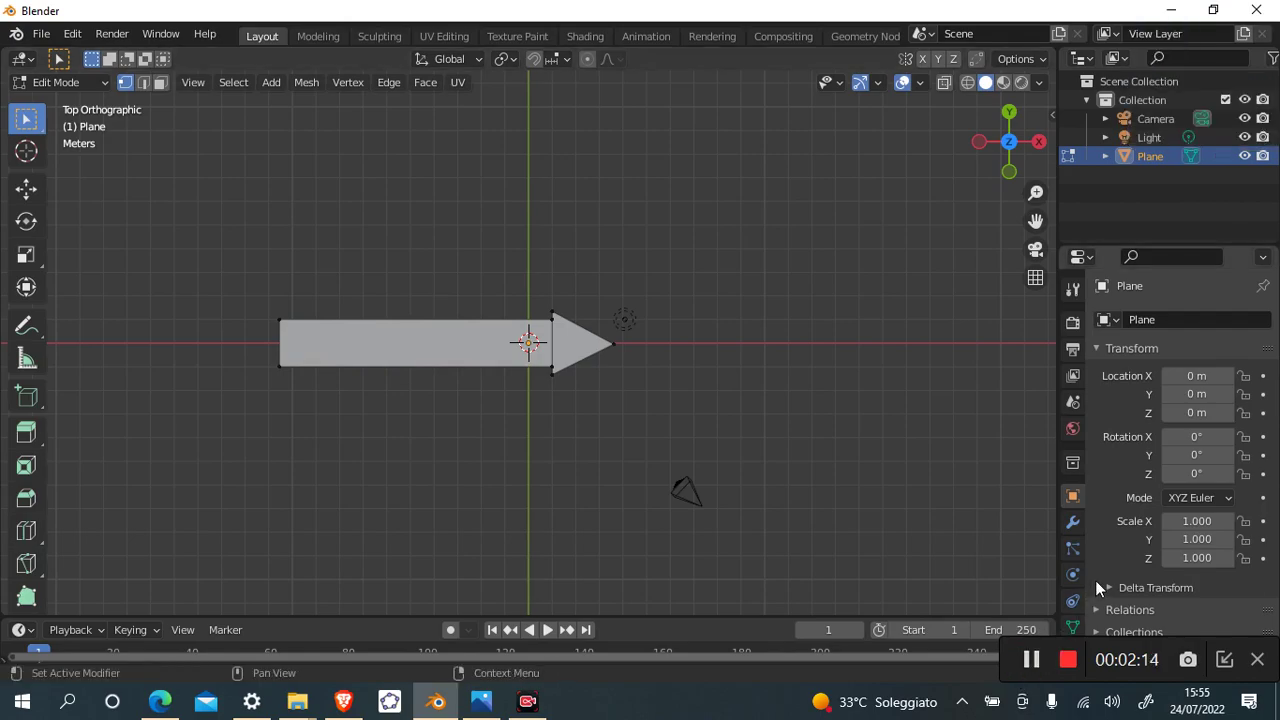
# Back in Object Mode, add a Solidify modifier to give the flat arrow thickness.
pyautogui.click(79, 94)
pyautogui.click(82, 115)
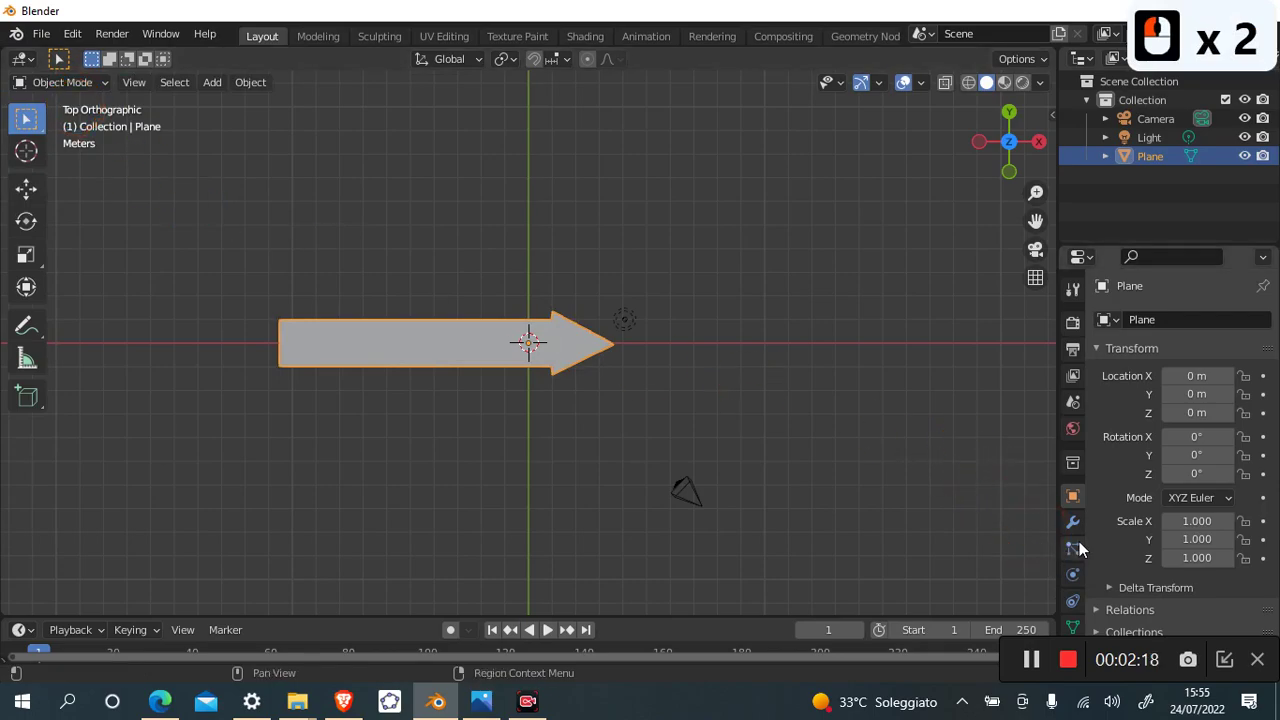
pyautogui.click(1084, 534)
pyautogui.click(1162, 320)
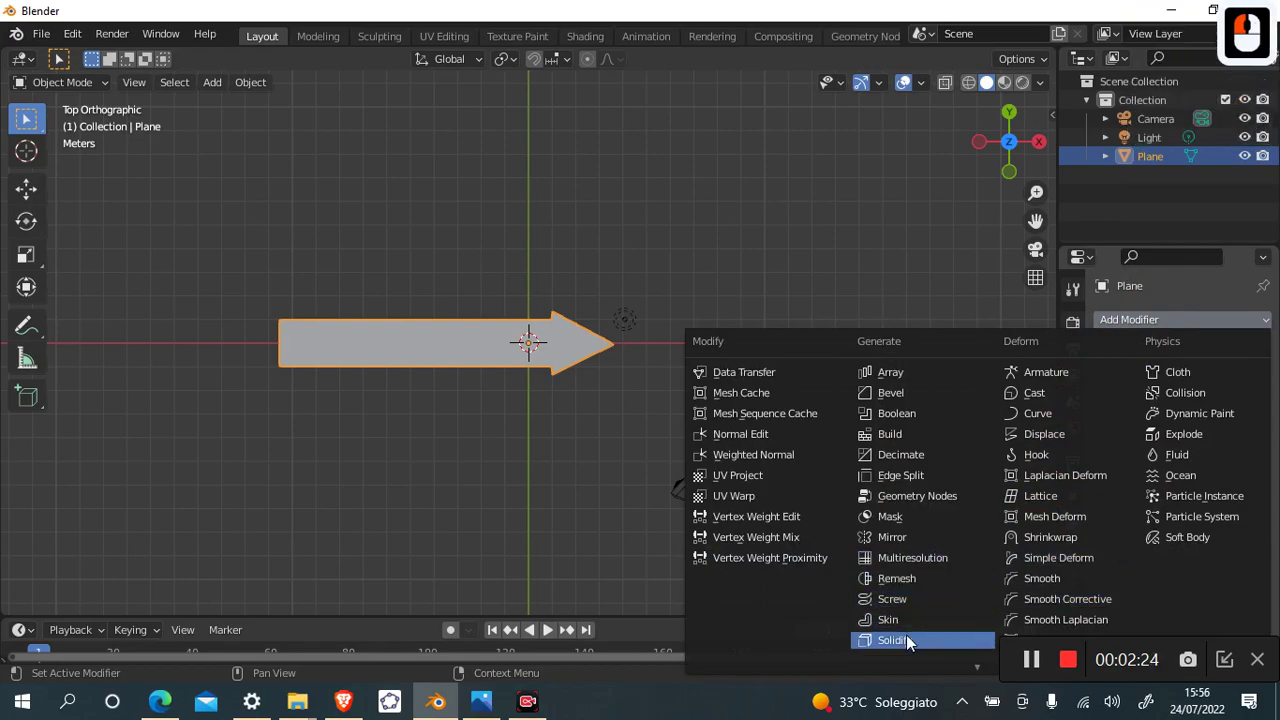
pyautogui.click(913, 642)
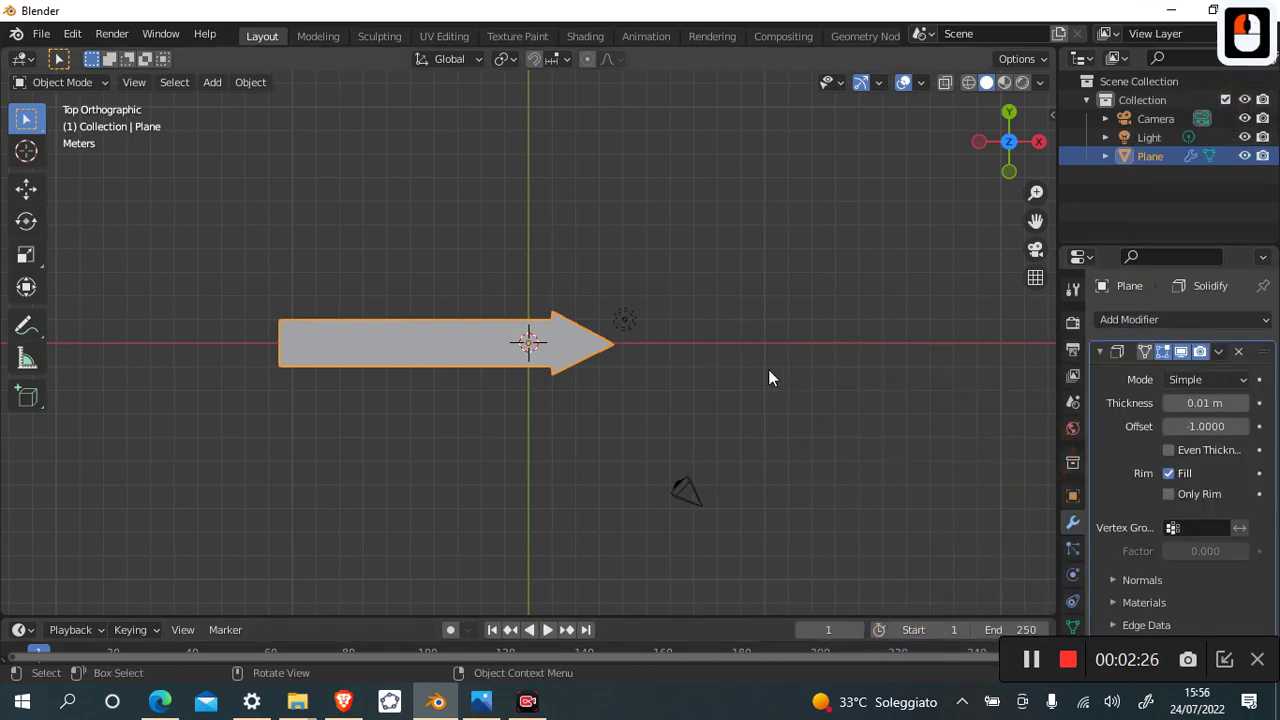
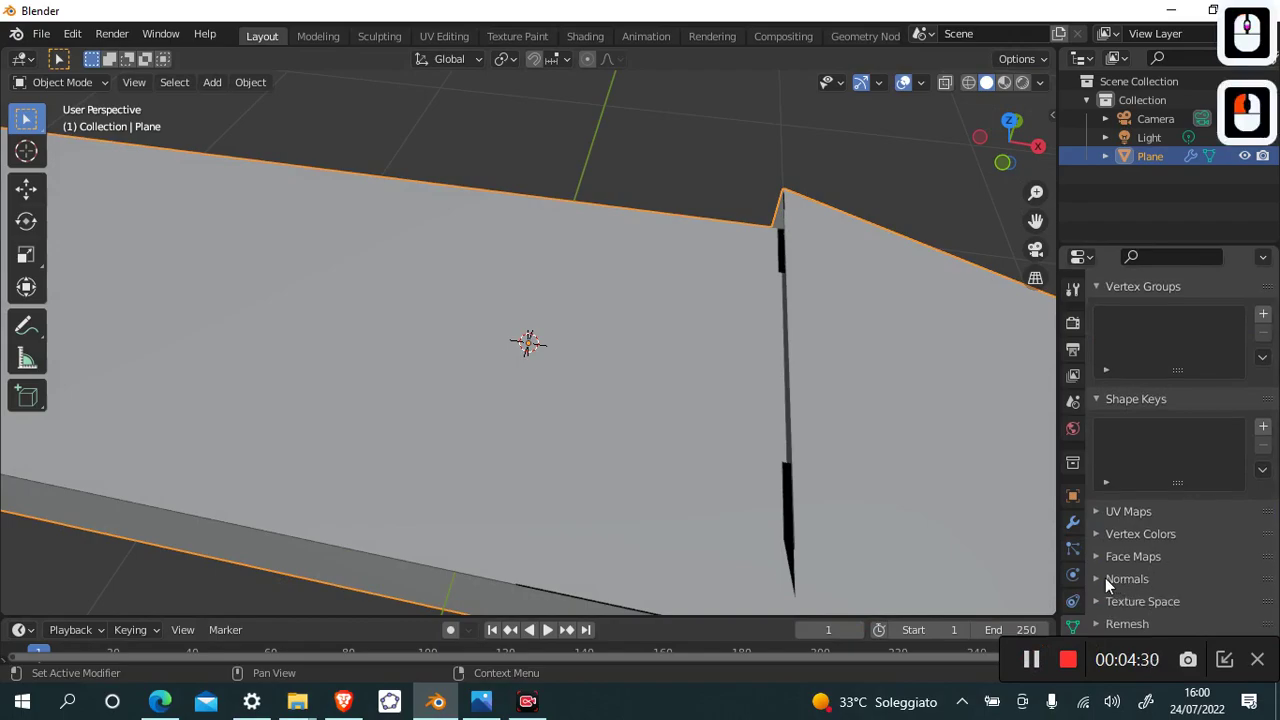
# Expand the arrow mesh's Normals settings in Object Data Properties.
pyautogui.click(1106, 587)
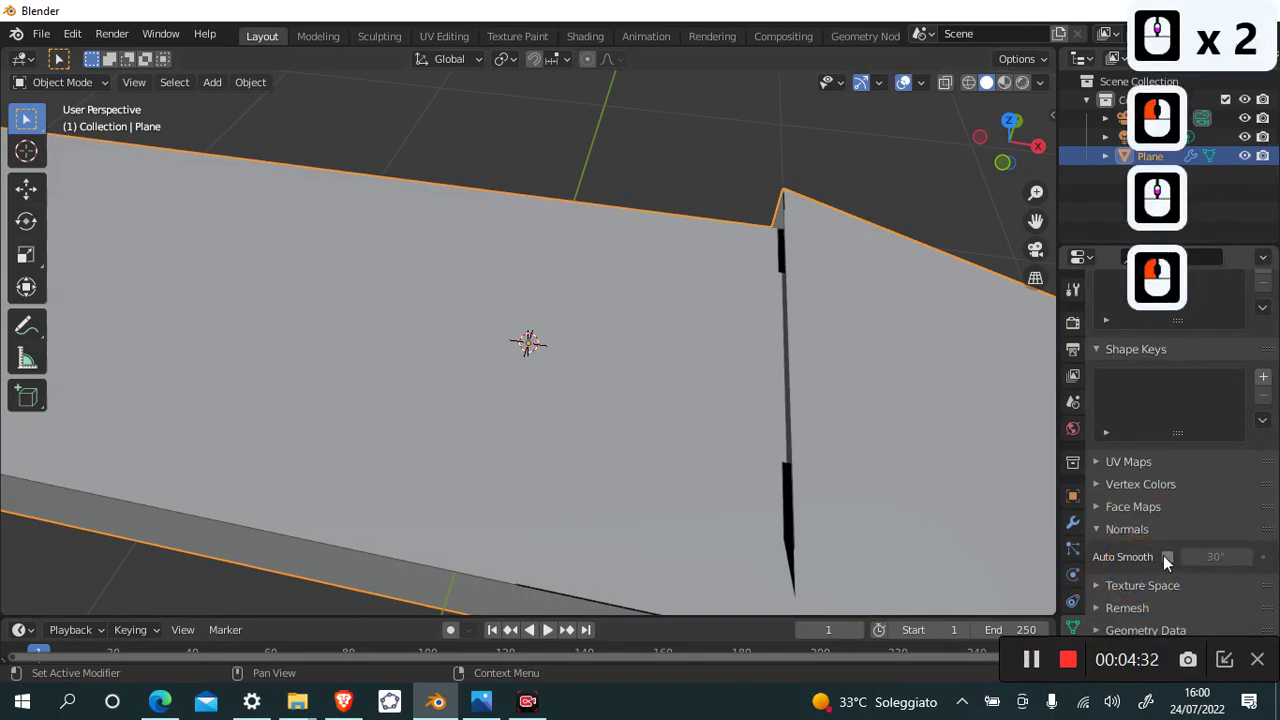
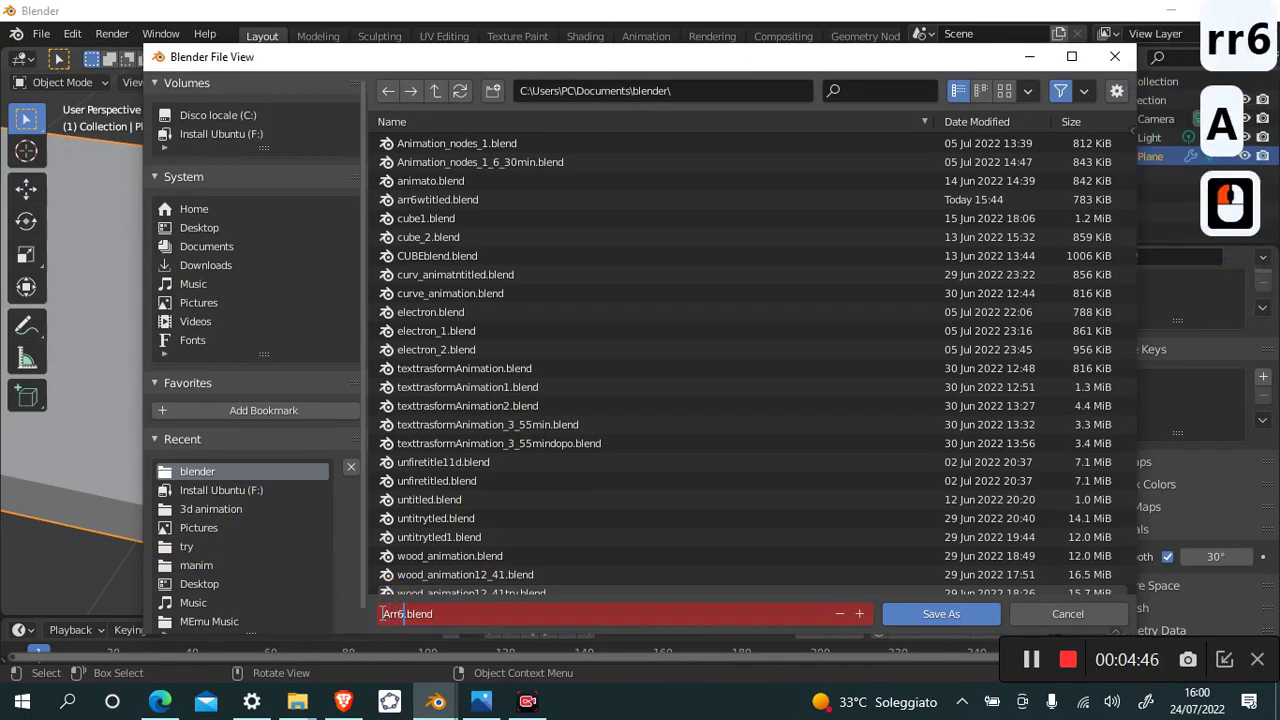
# Save the project as Arr6w1.blend in the blender documents folder.
pyautogui.press('w')
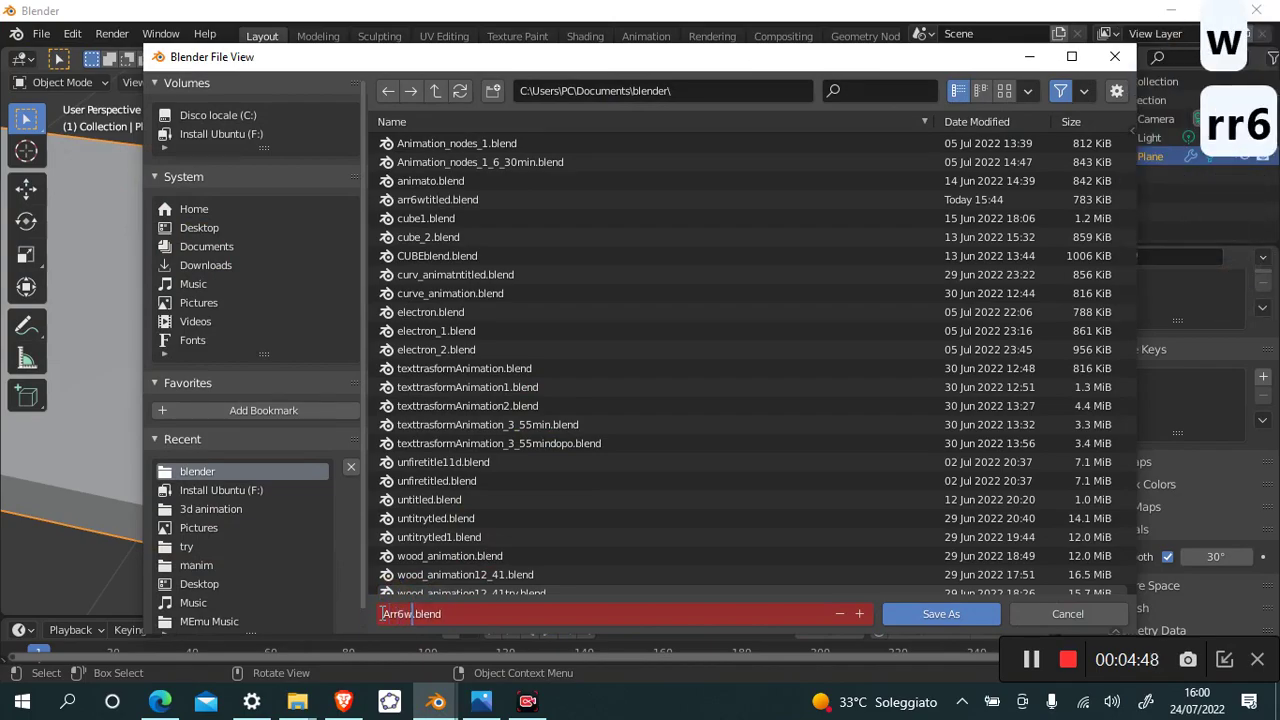
pyautogui.press('1')
pyautogui.press('Return')
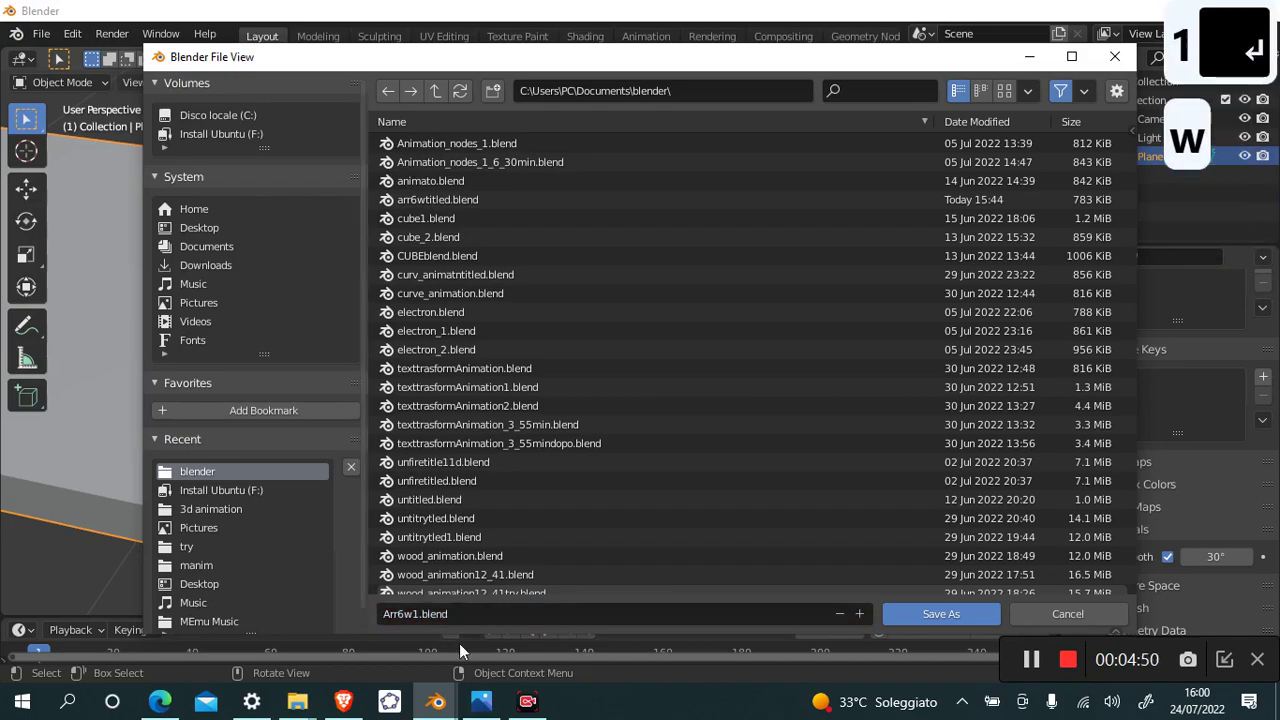
pyautogui.click(994, 625)
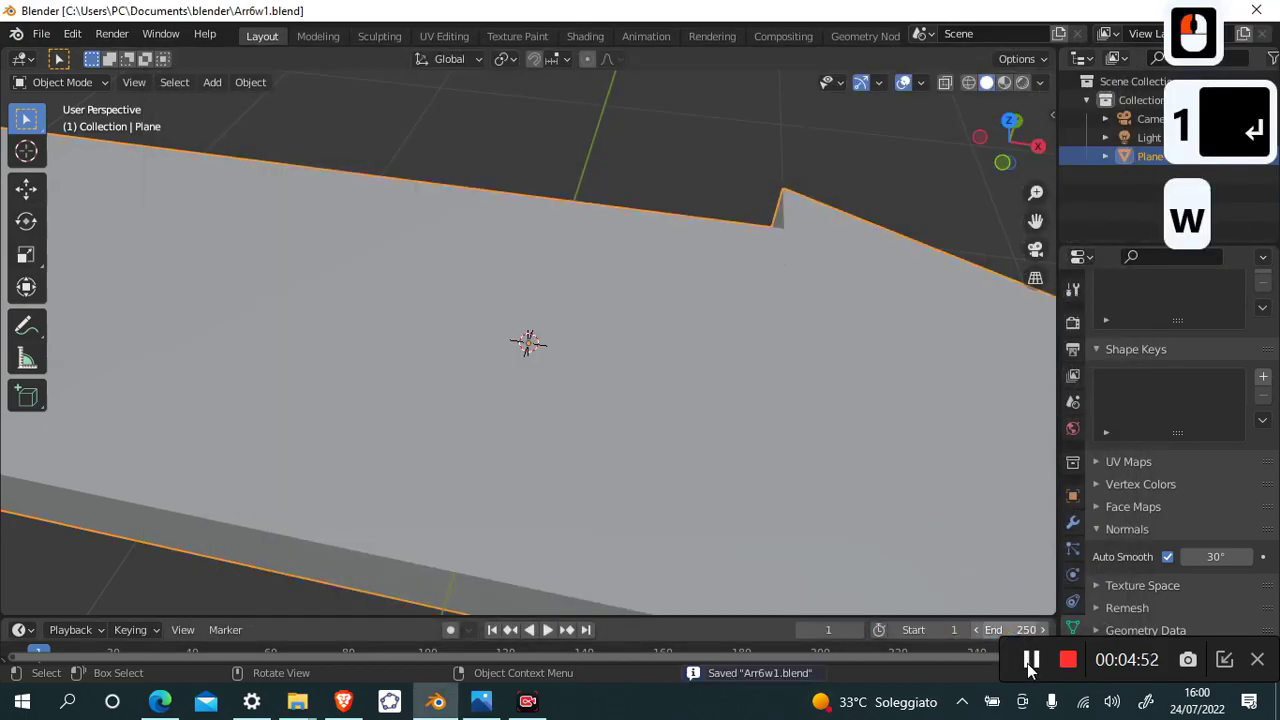
# In Preferences, search 'extr' and enable the Add Curve: Extra Objects add-on, then close the window.
pyautogui.click(73, 37)
pyautogui.click(104, 303)
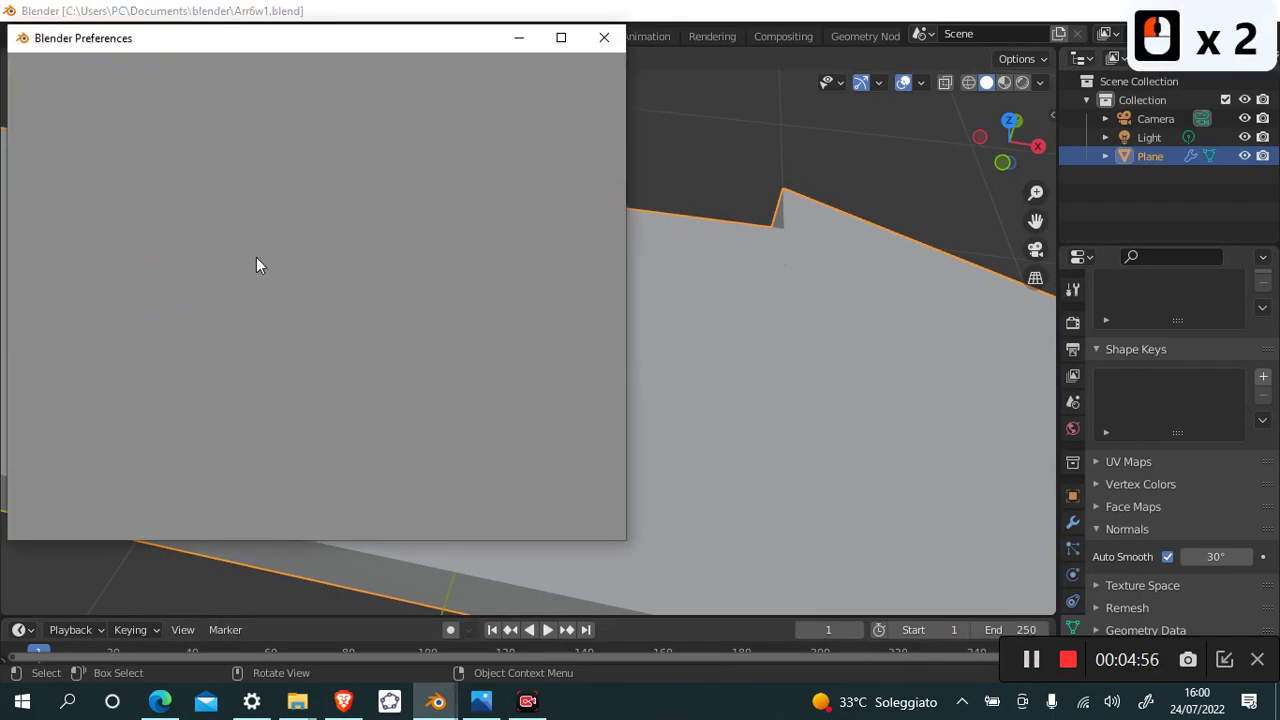
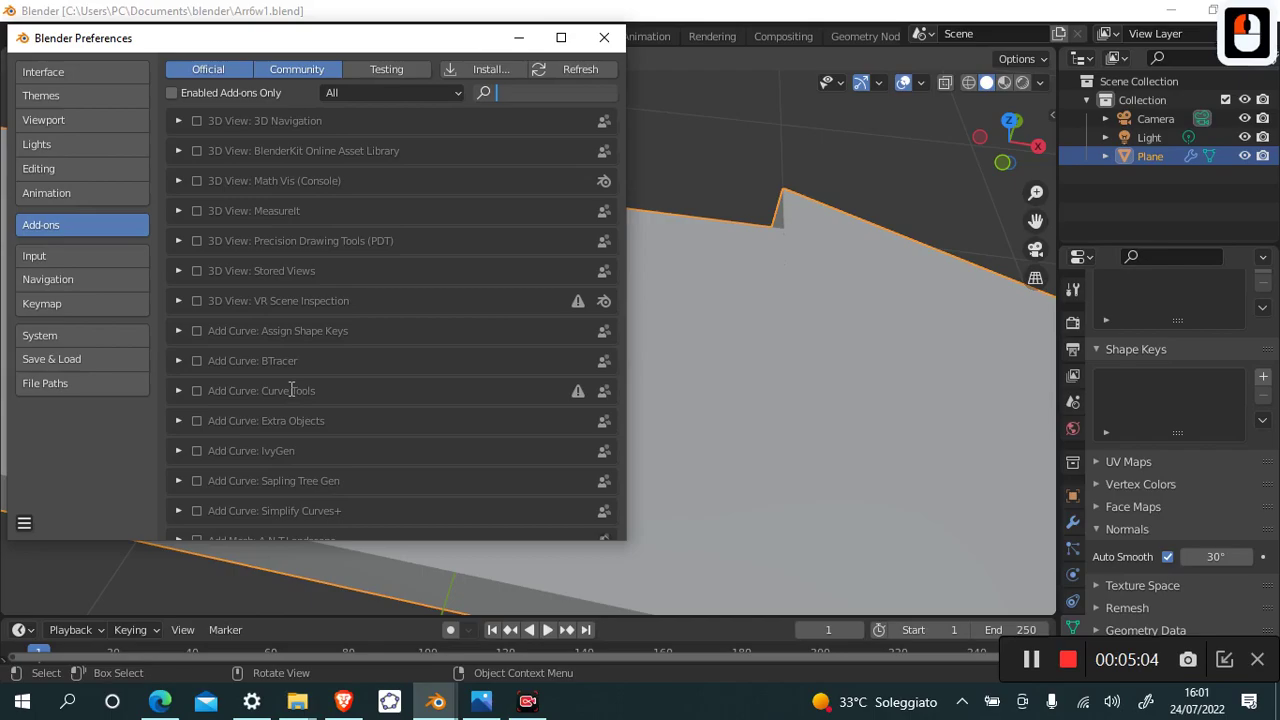
pyautogui.press('e')
pyautogui.write('xtr')
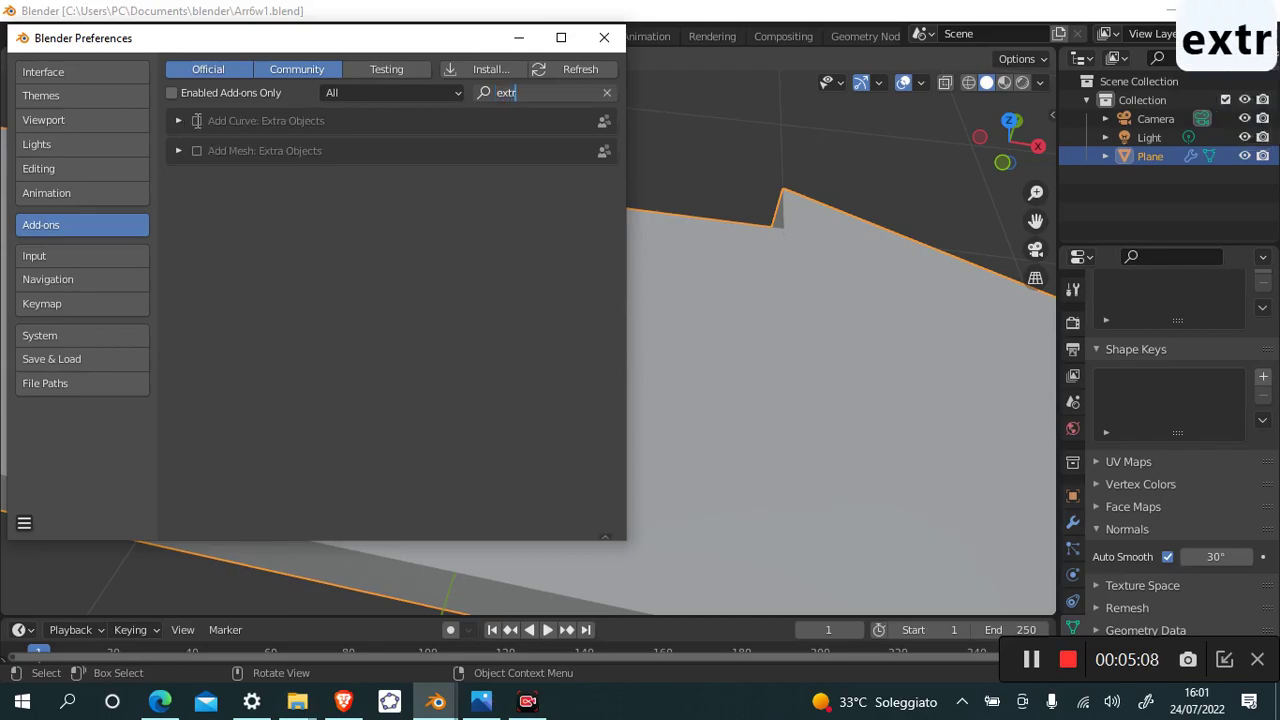
pyautogui.click(203, 133)
pyautogui.click(205, 128)
pyautogui.click(201, 128)
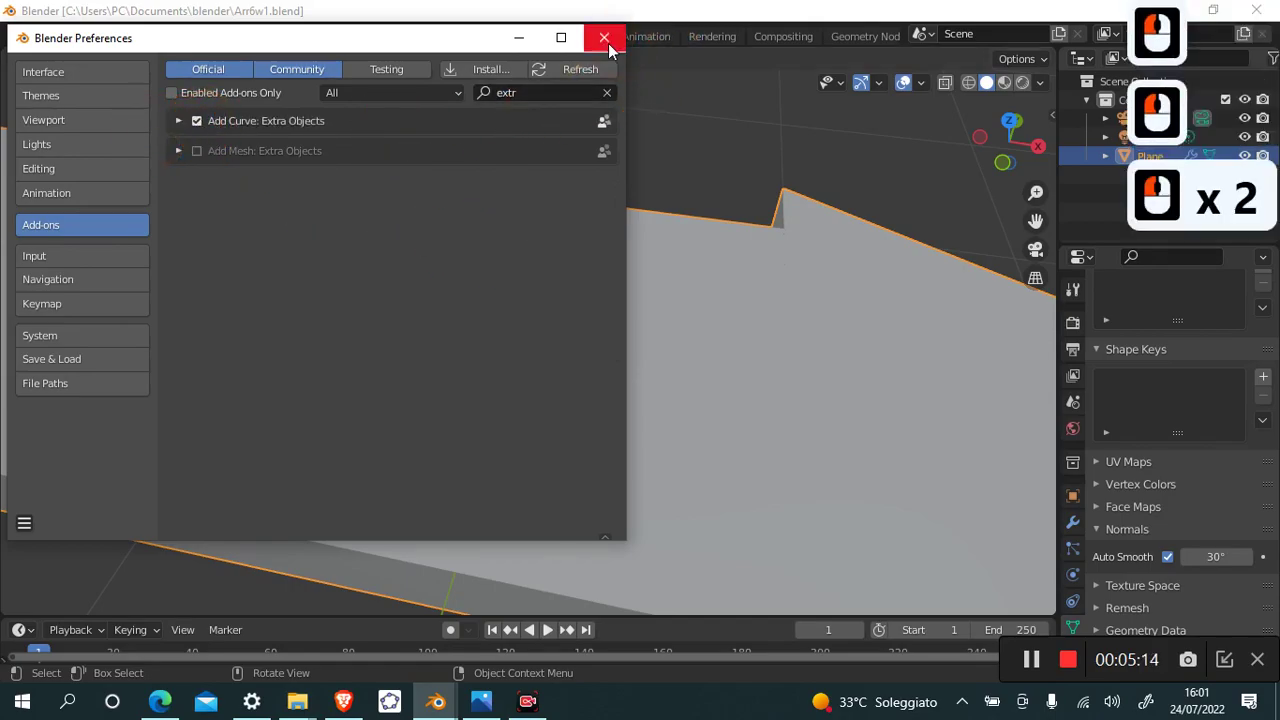
pyautogui.click(576, 119)
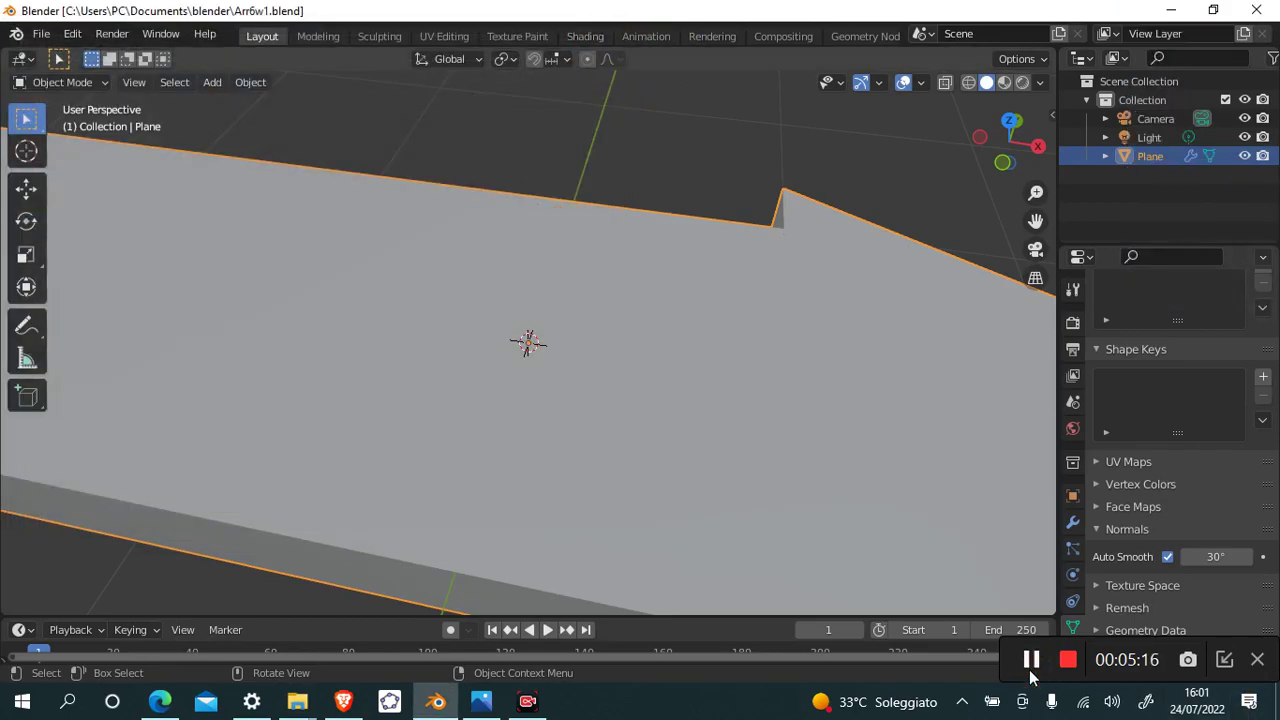
# Add an Arc curve from the Extra Objects curve menu above the arrow.
pyautogui.middleClick(864, 472)
pyautogui.rightClick(464, 477)
pyautogui.click(221, 88)
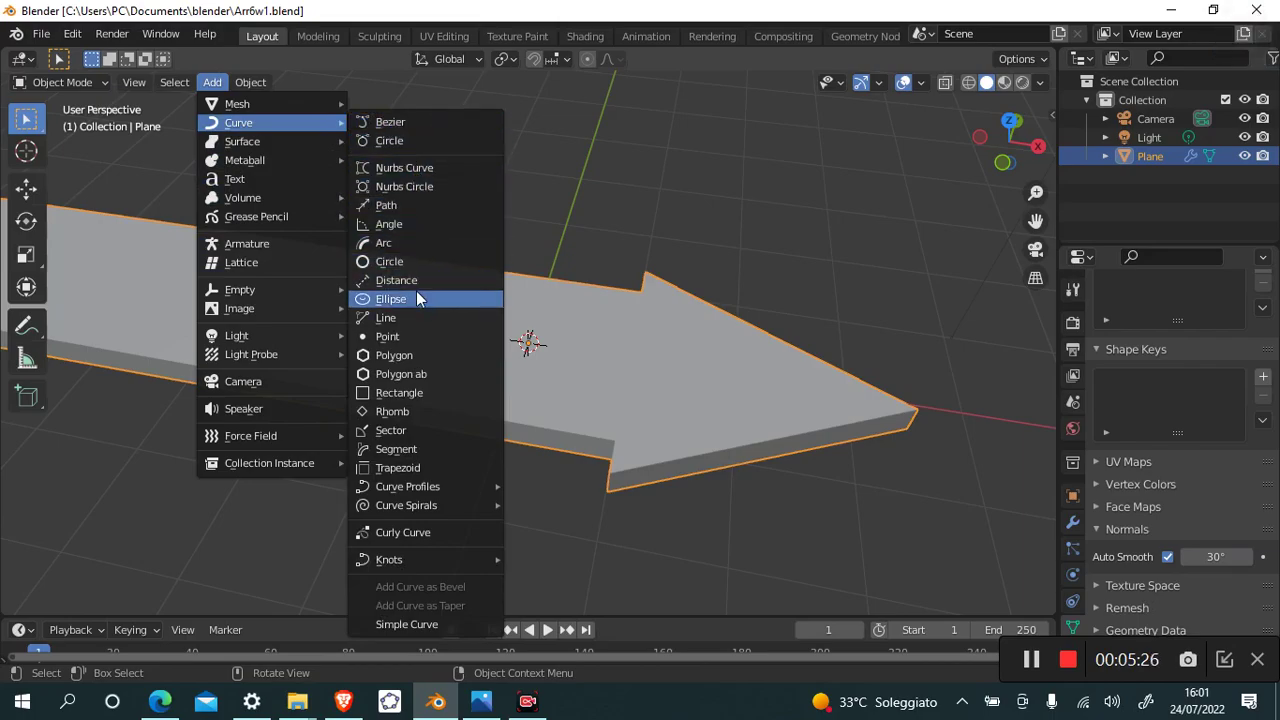
pyautogui.click(423, 246)
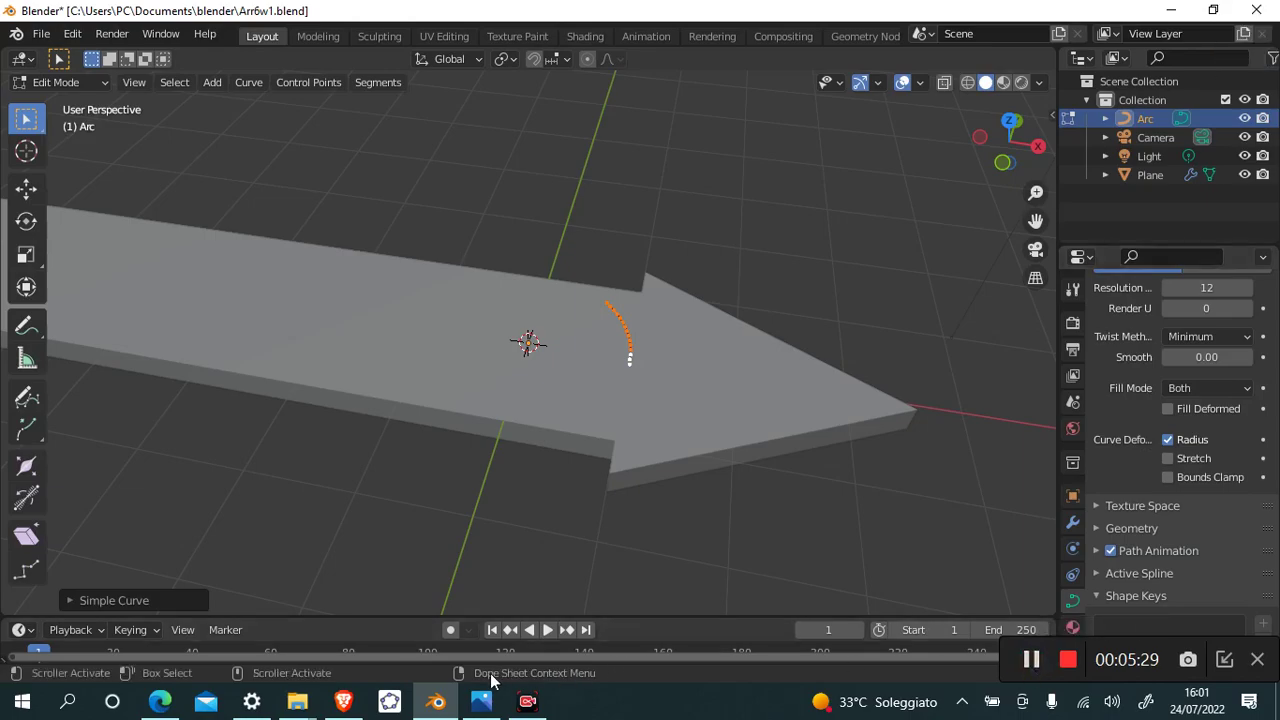
# In the Simple Curve panel set the arc to 12 sides and a 180 degree end angle, forming a semicircle.
pyautogui.click(80, 606)
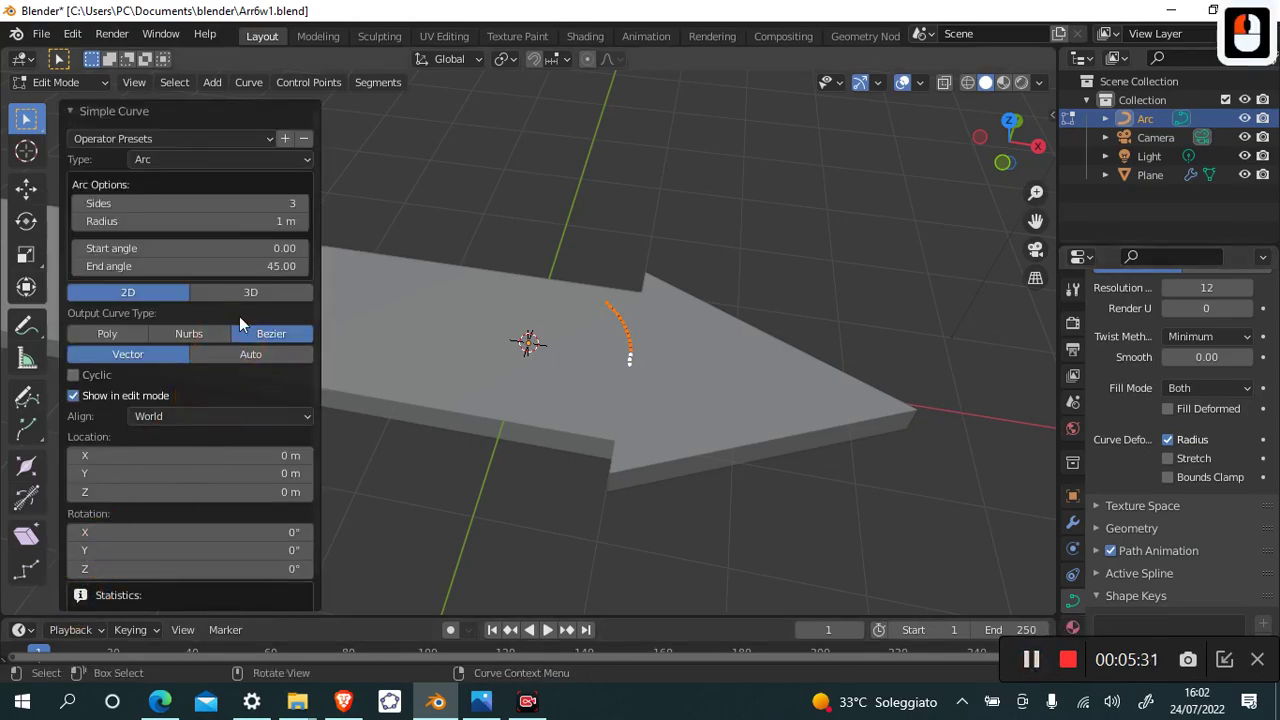
pyautogui.click(313, 205)
pyautogui.click(313, 205)
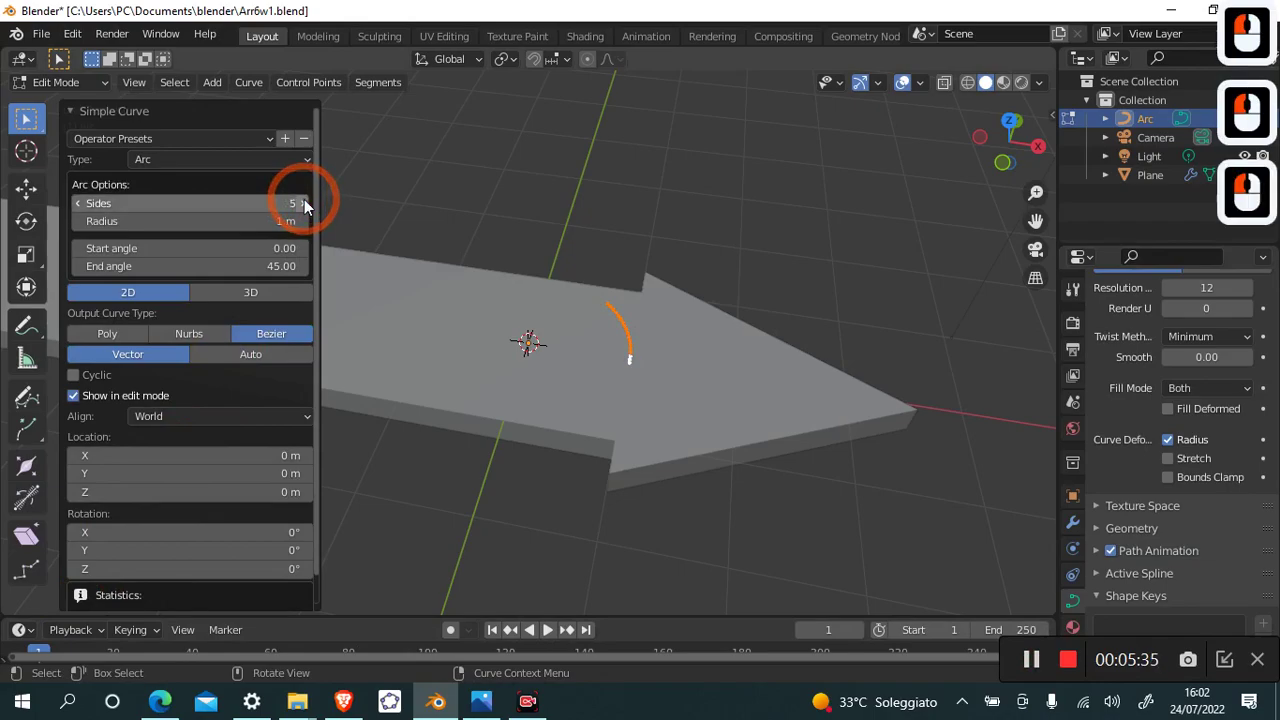
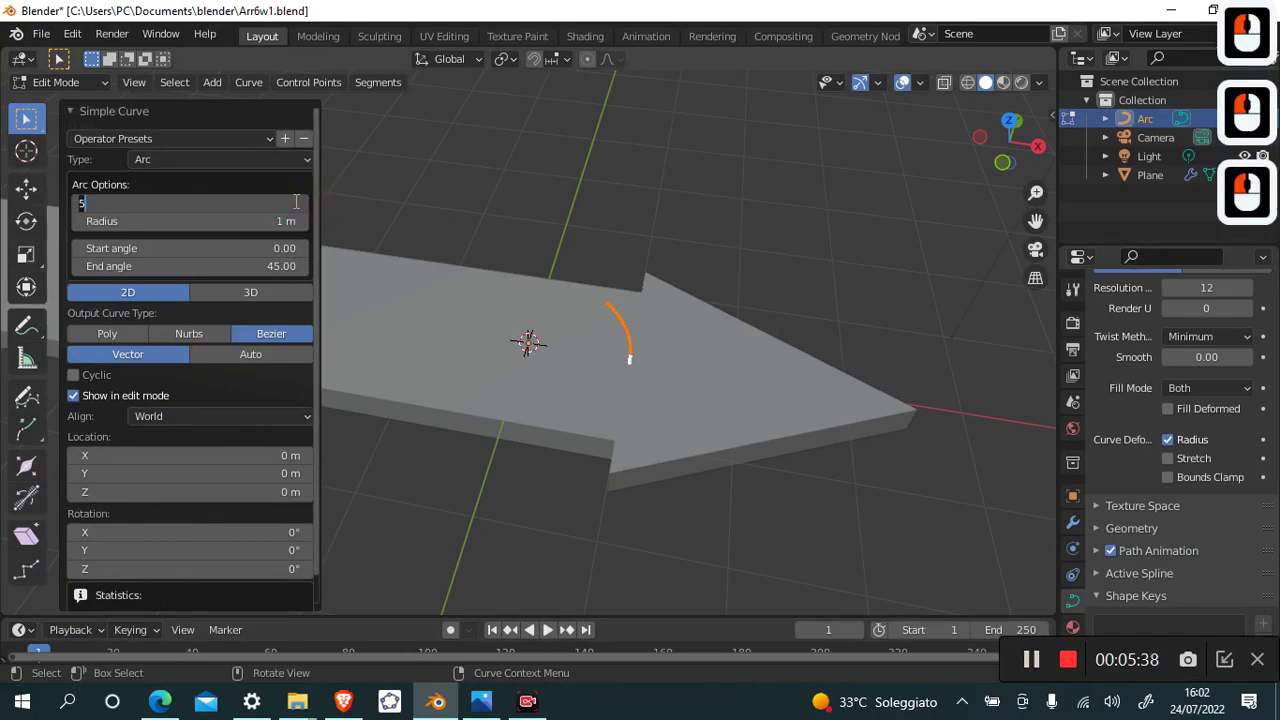
pyautogui.write('12')
pyautogui.press('Return')
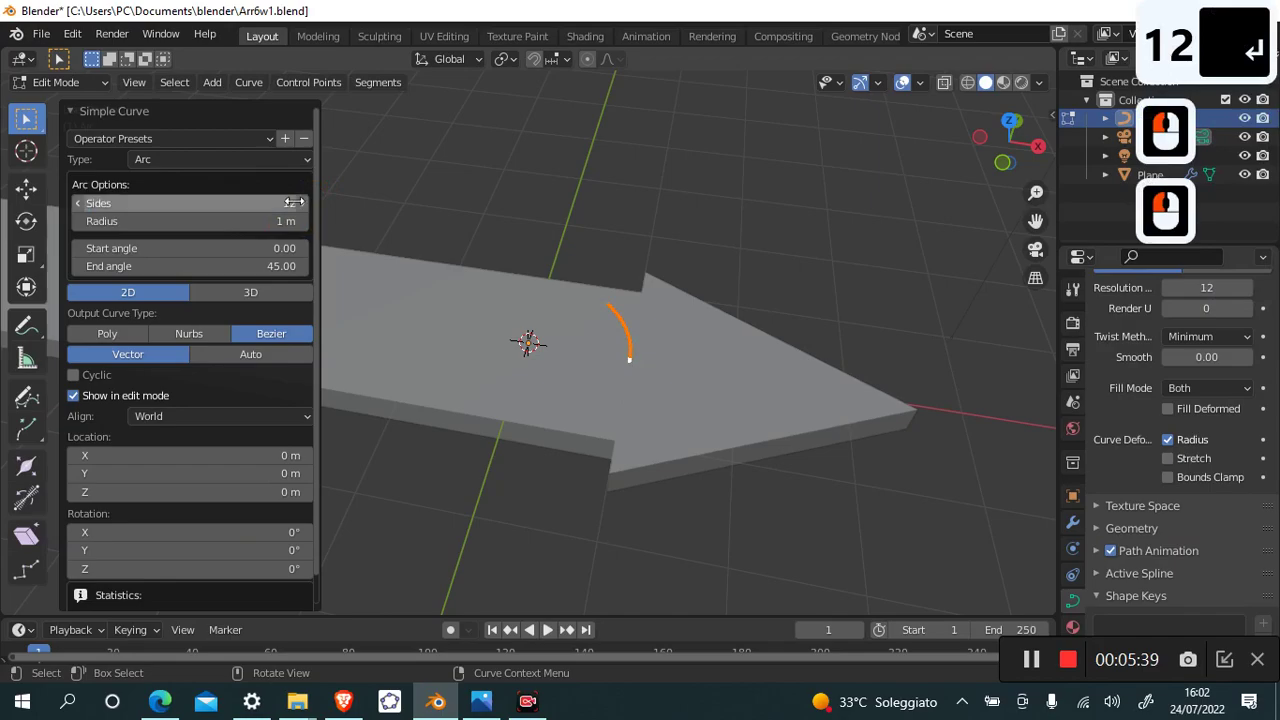
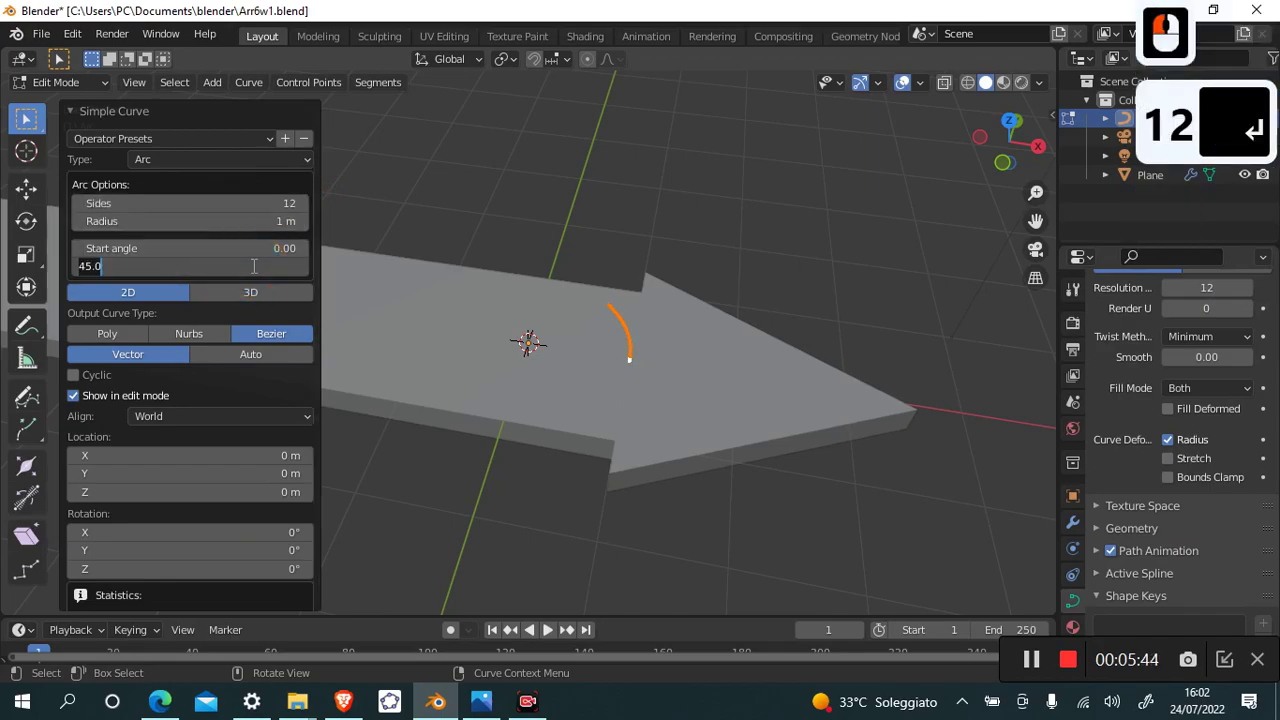
pyautogui.write('18 /')
pyautogui.press('Return')
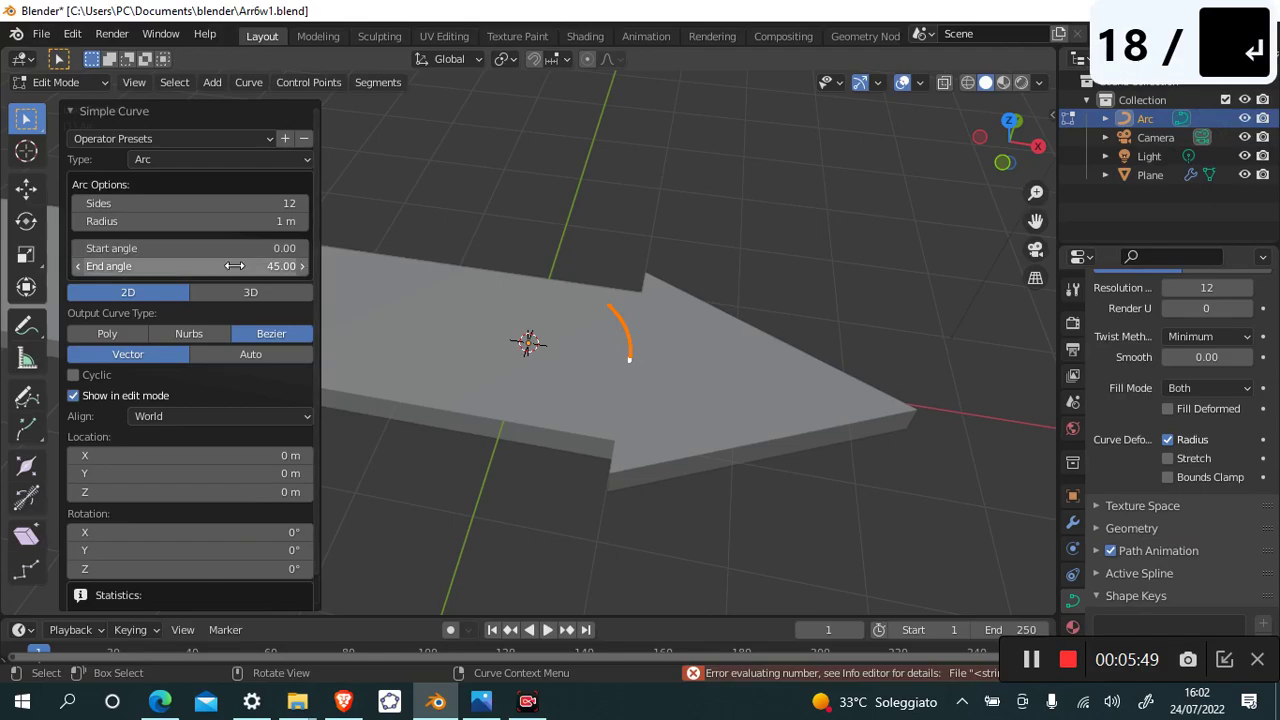
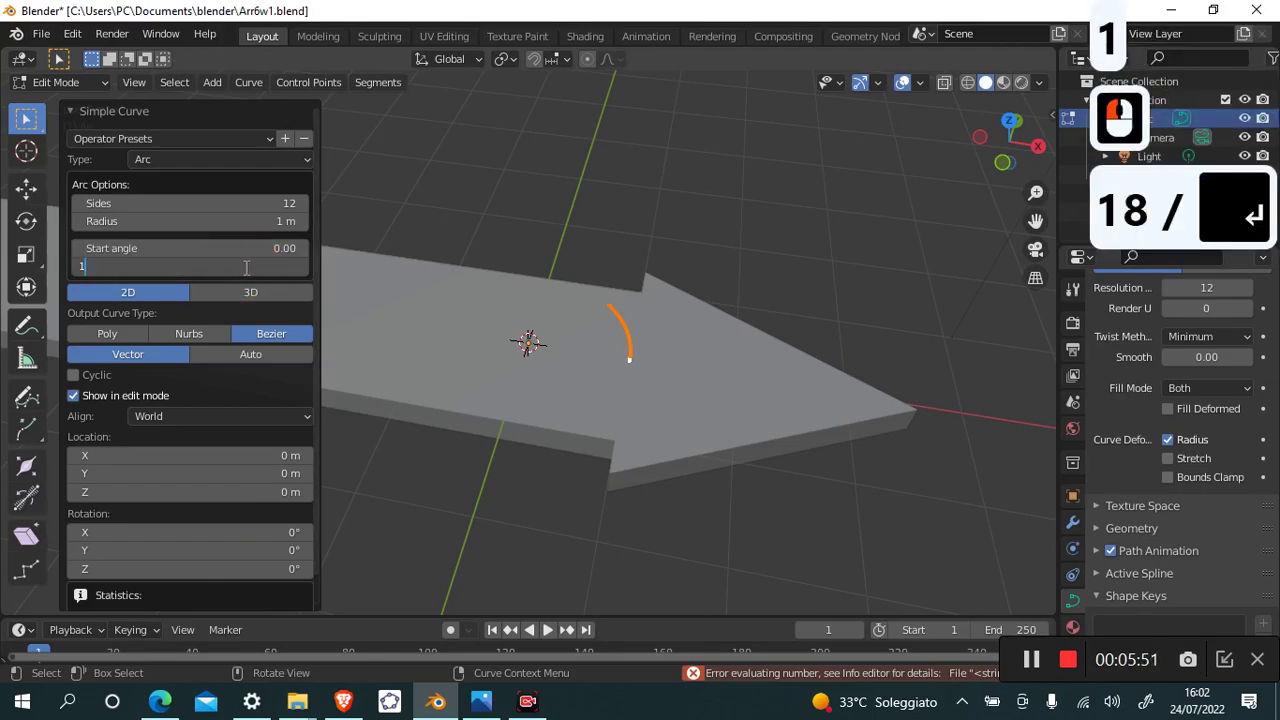
pyautogui.write('8')
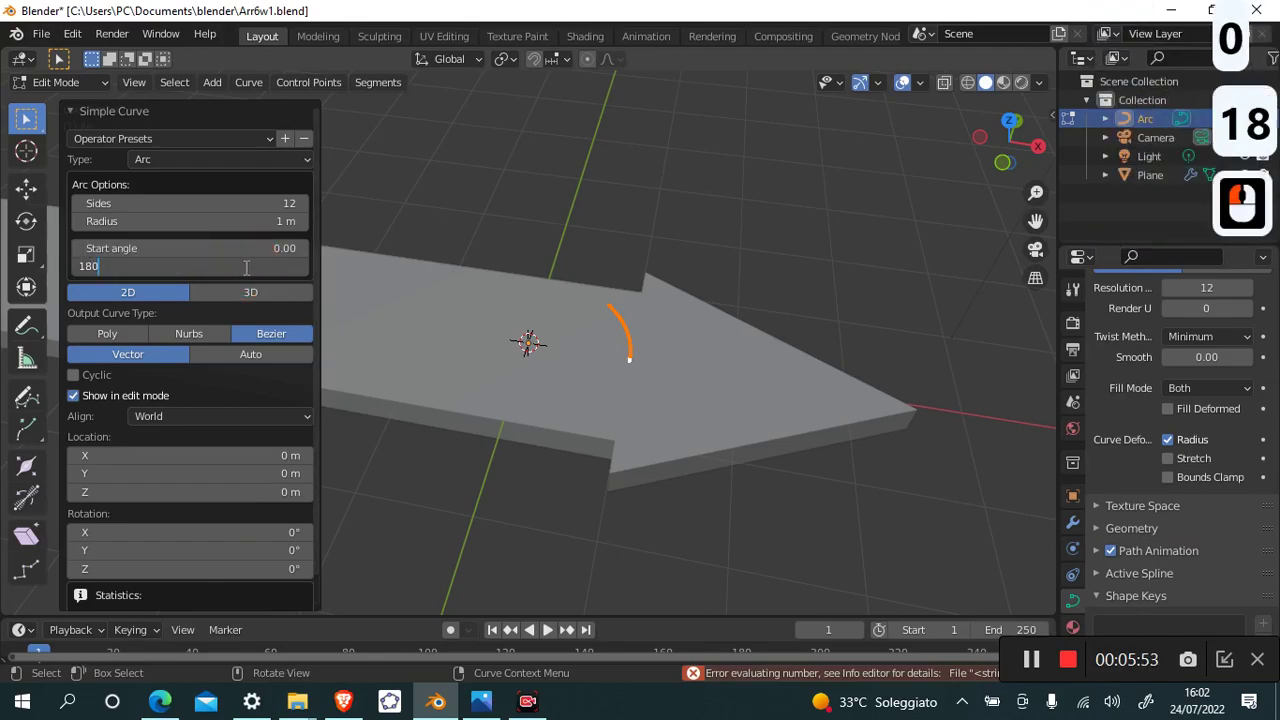
pyautogui.press('Return')
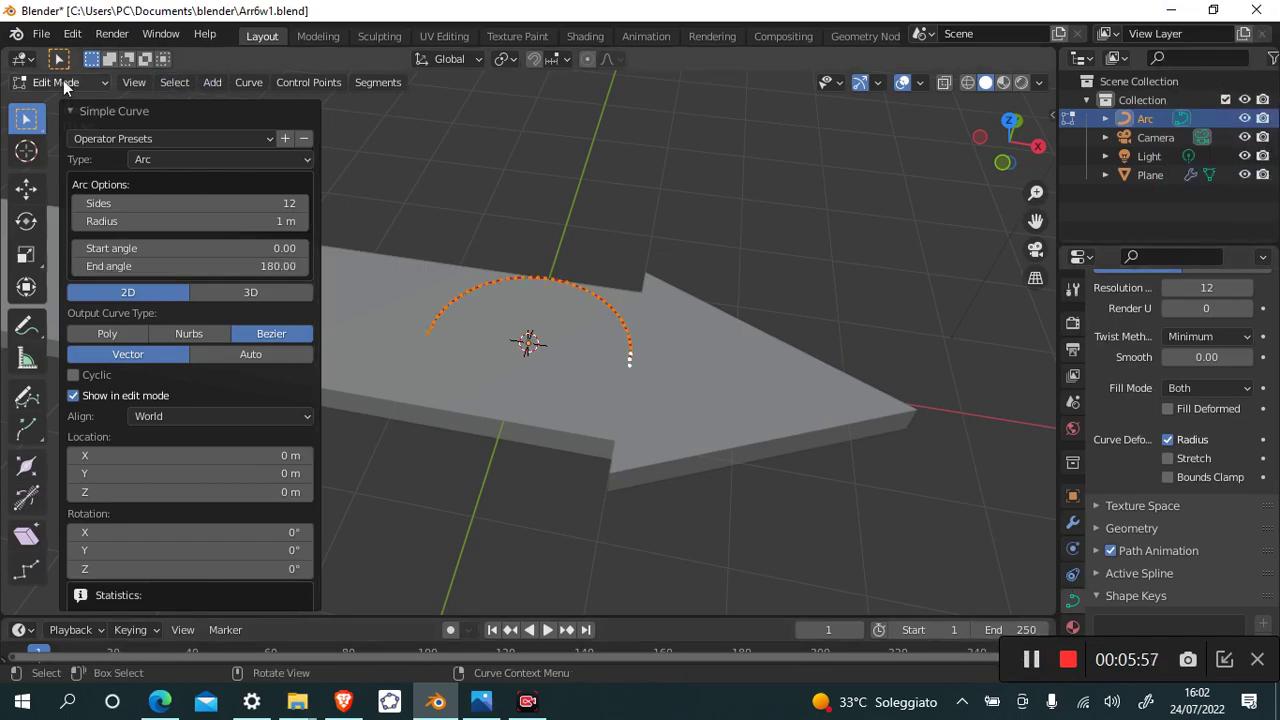
pyautogui.click(72, 83)
# Scale the Arc curve to about 4.132 times its size so it spans the arrow.
pyautogui.click(72, 113)
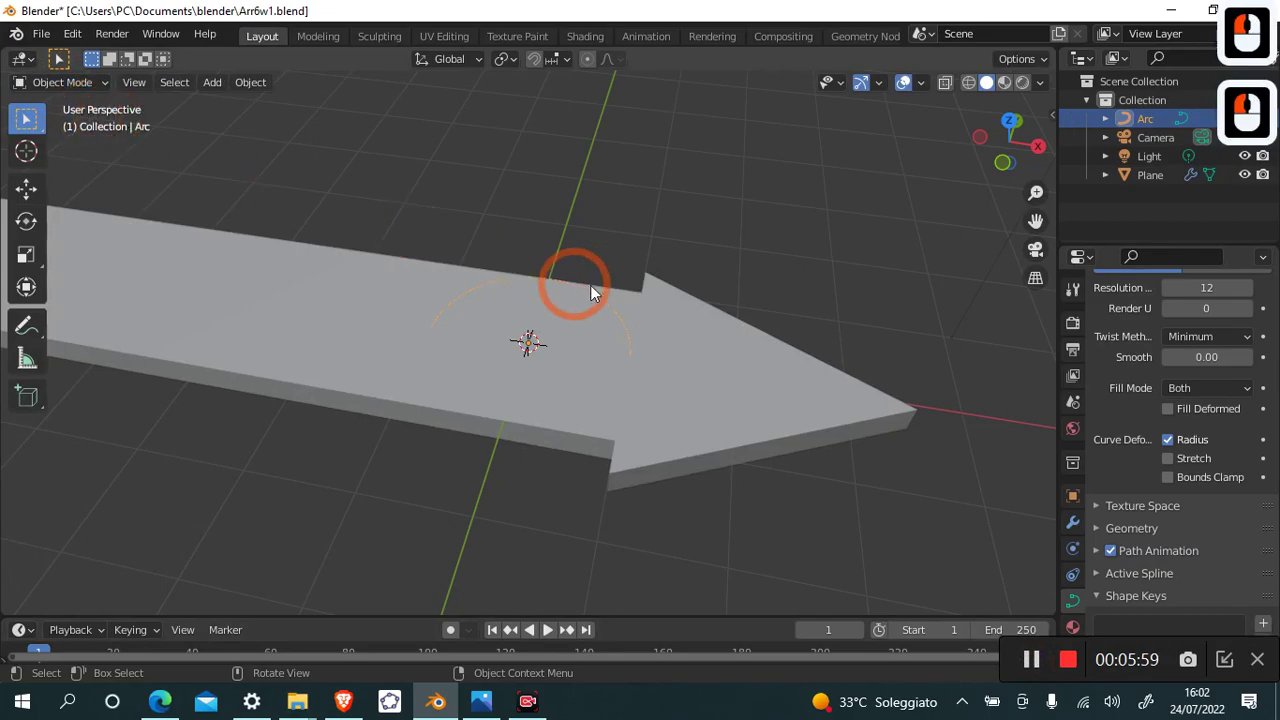
pyautogui.press('s')
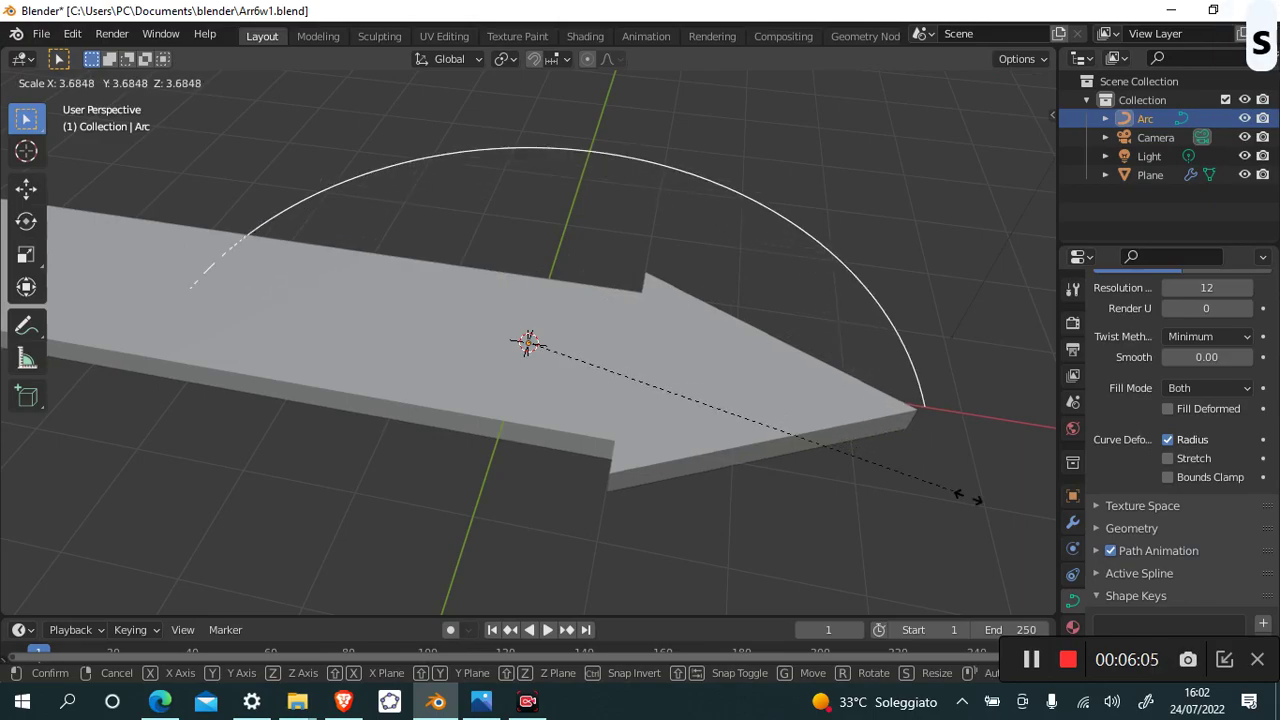
pyautogui.moveTo(1013, 529); pyautogui.dragTo(1042, 670)
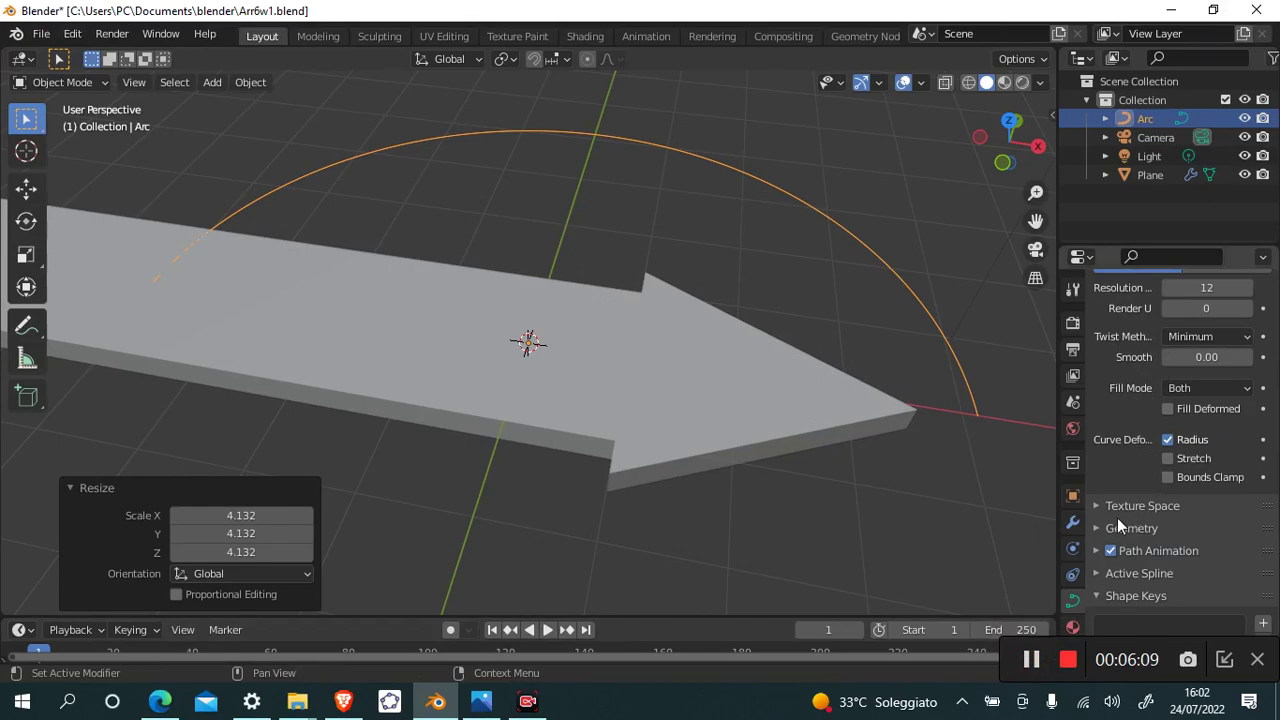
pyautogui.moveTo(1087, 529); pyautogui.dragTo(1104, 363)
# Select the arrow mesh and add a Curve modifier to its modifier stack.
pyautogui.click(1098, 417)
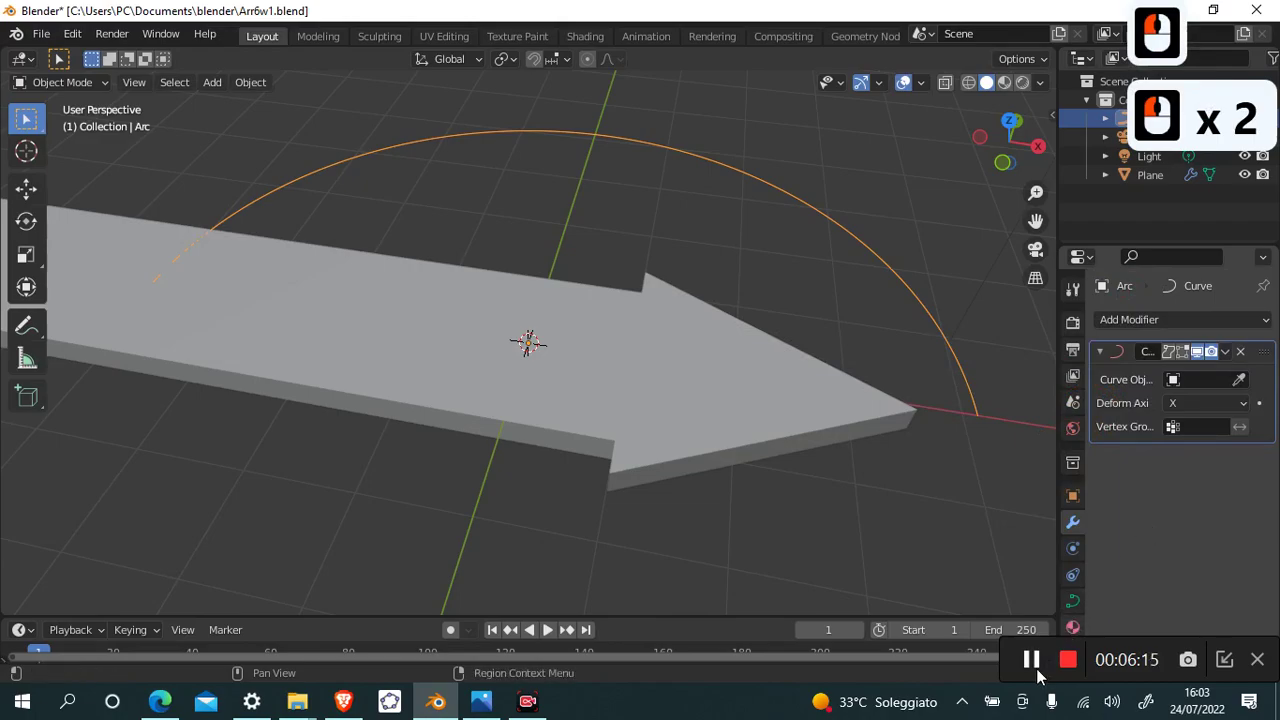
pyautogui.press('ctrl+z')
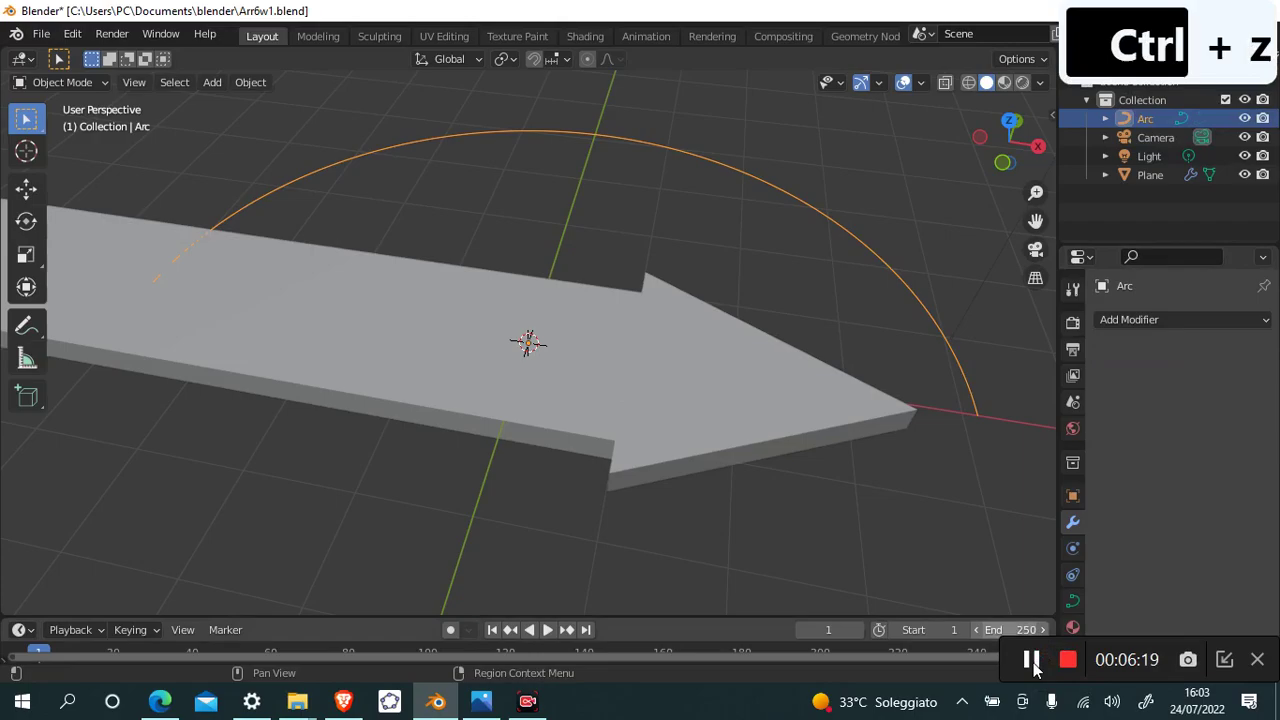
pyautogui.click(221, 263)
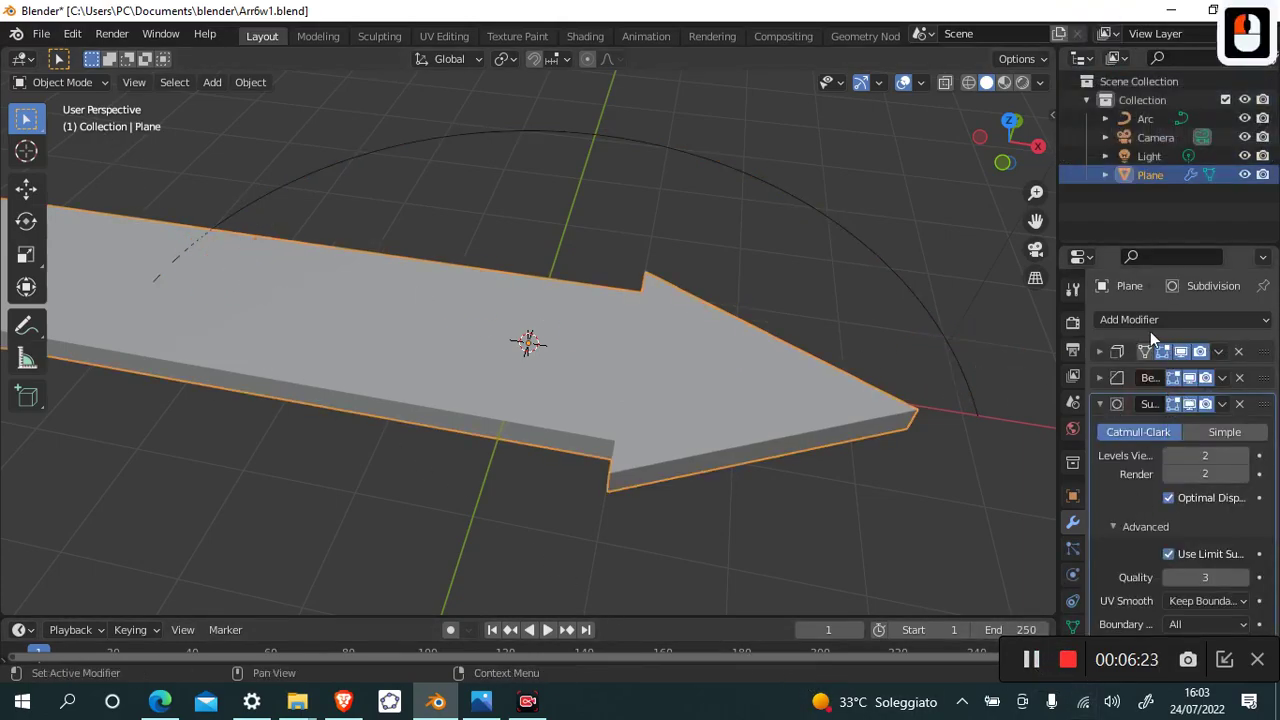
pyautogui.click(1139, 325)
pyautogui.click(1059, 421)
pyautogui.scroll(-3)
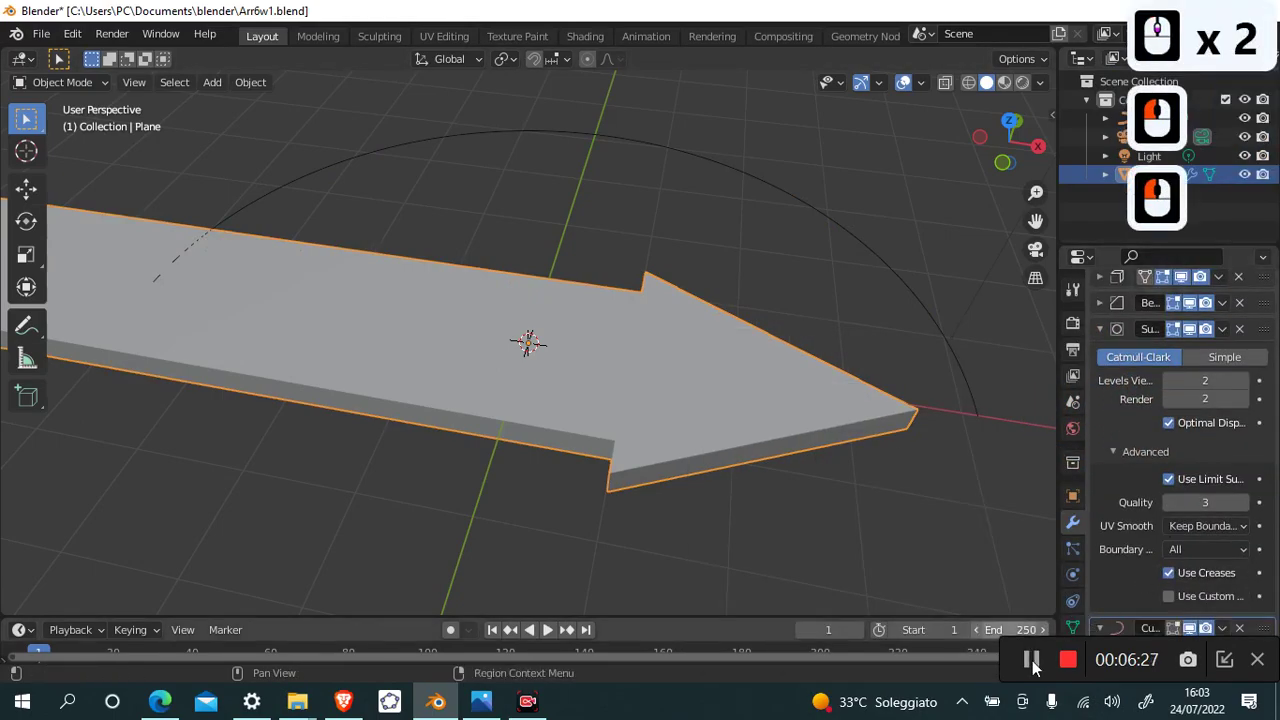
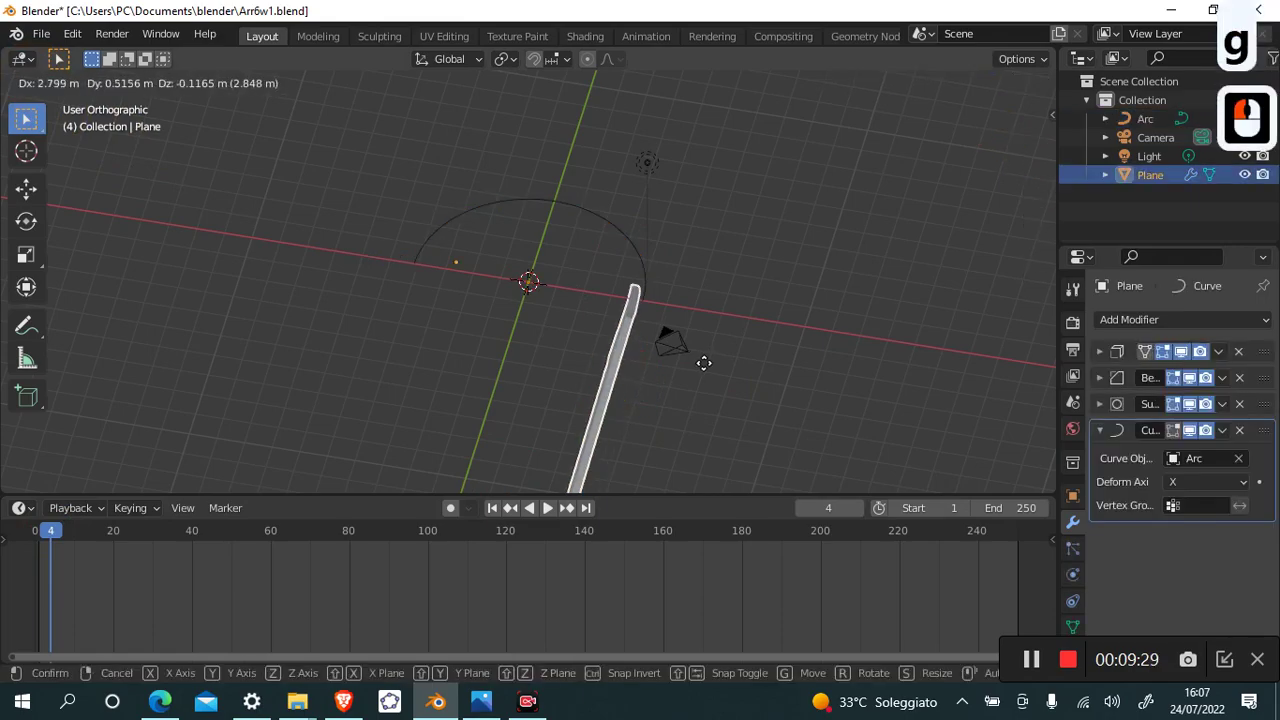
# Settle the arrow's tip at the arc's end along X and orbit back to a perspective view.
pyautogui.press('Escape')
pyautogui.press('g')
pyautogui.press('x')
pyautogui.click(813, 426)
pyautogui.moveTo(66, 545); pyautogui.dragTo(175, 538)
pyautogui.moveTo(175, 538); pyautogui.dragTo(181, 545)
# Select the arrow and step the current frame forward to 33.
pyautogui.press('5')
pyautogui.click(656, 325)
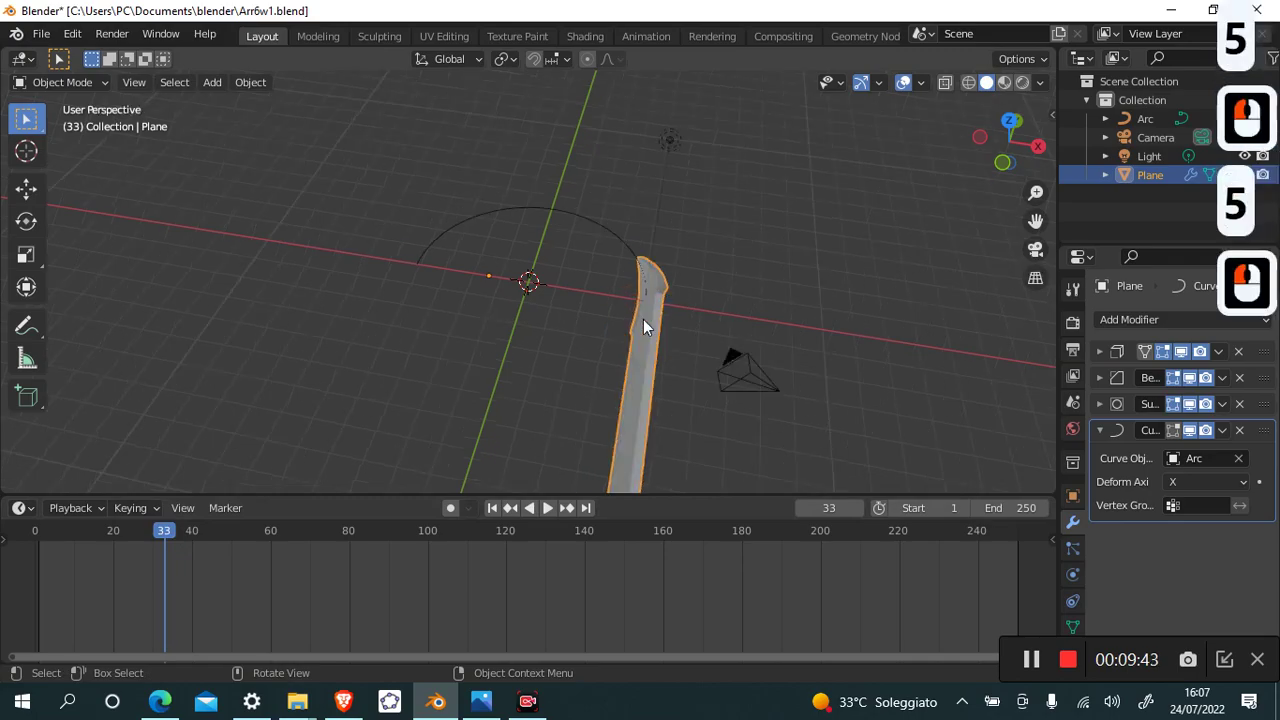
pyautogui.press('5')
pyautogui.press('5')
pyautogui.press('5')
pyautogui.press('5')
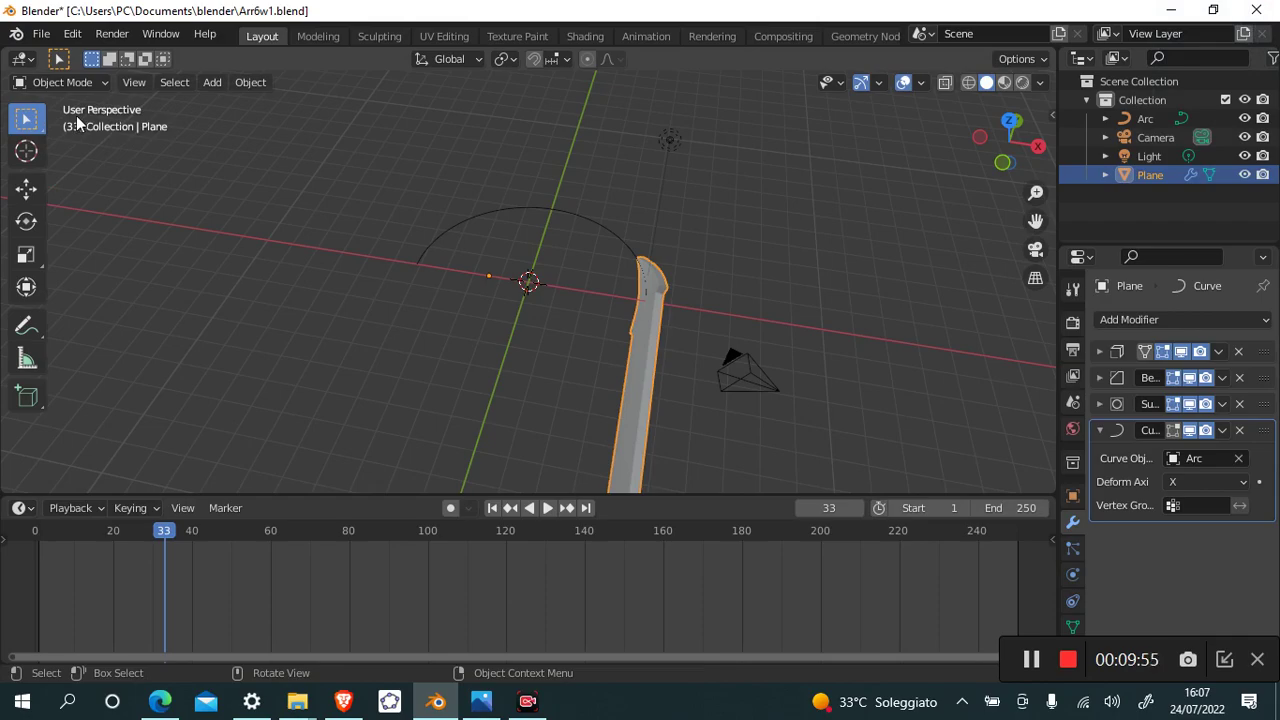
# Insert a Location keyframe for the arrow at frame 33 and jump to frame 84.
pyautogui.press('i')
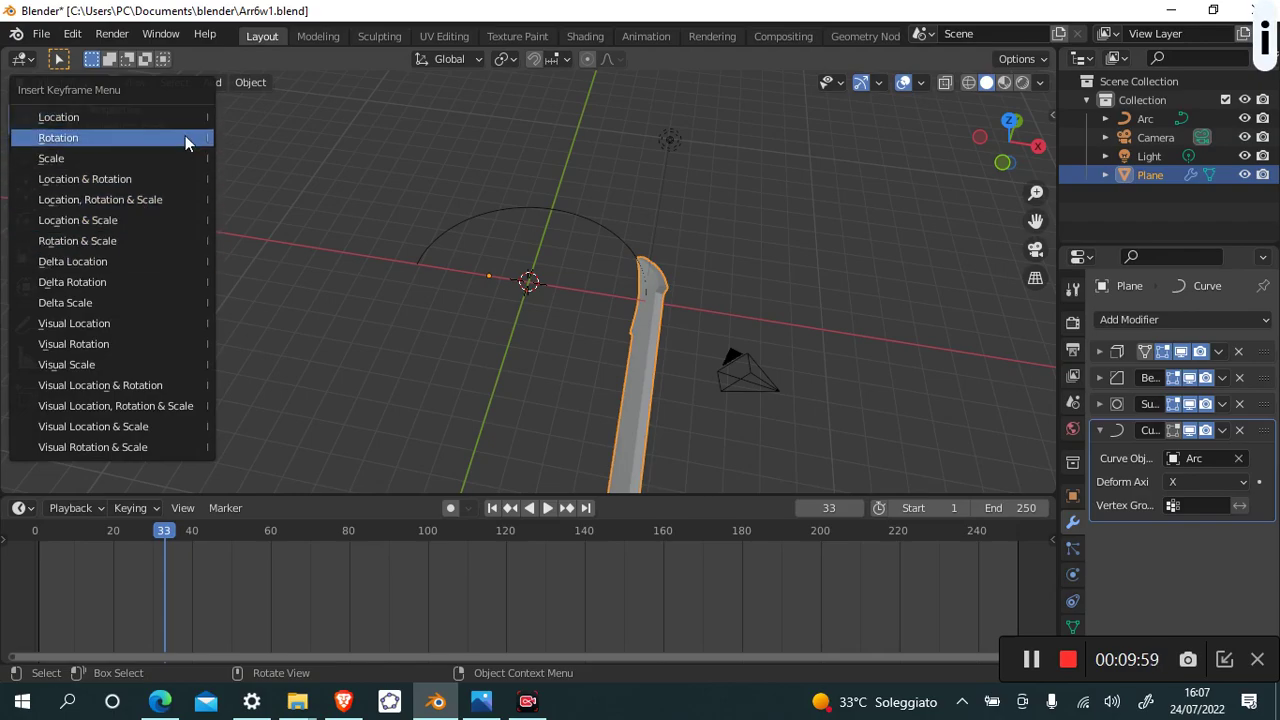
pyautogui.click(194, 141)
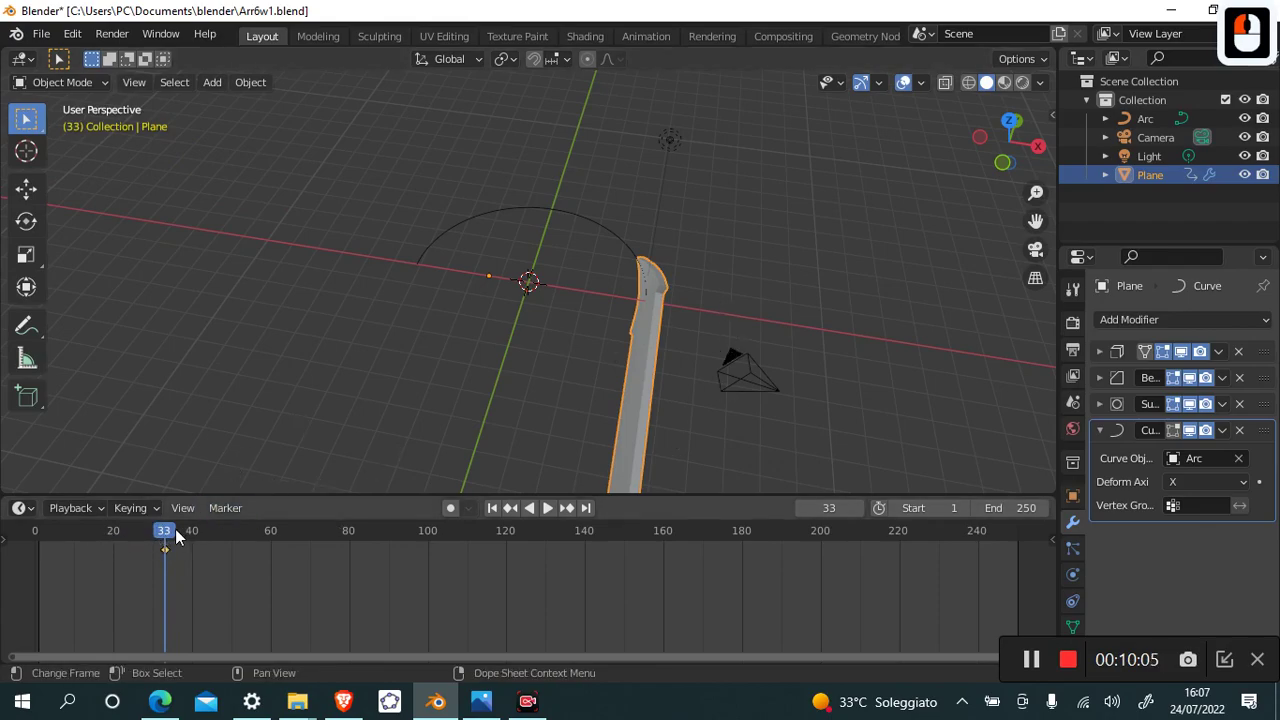
pyautogui.click(182, 534)
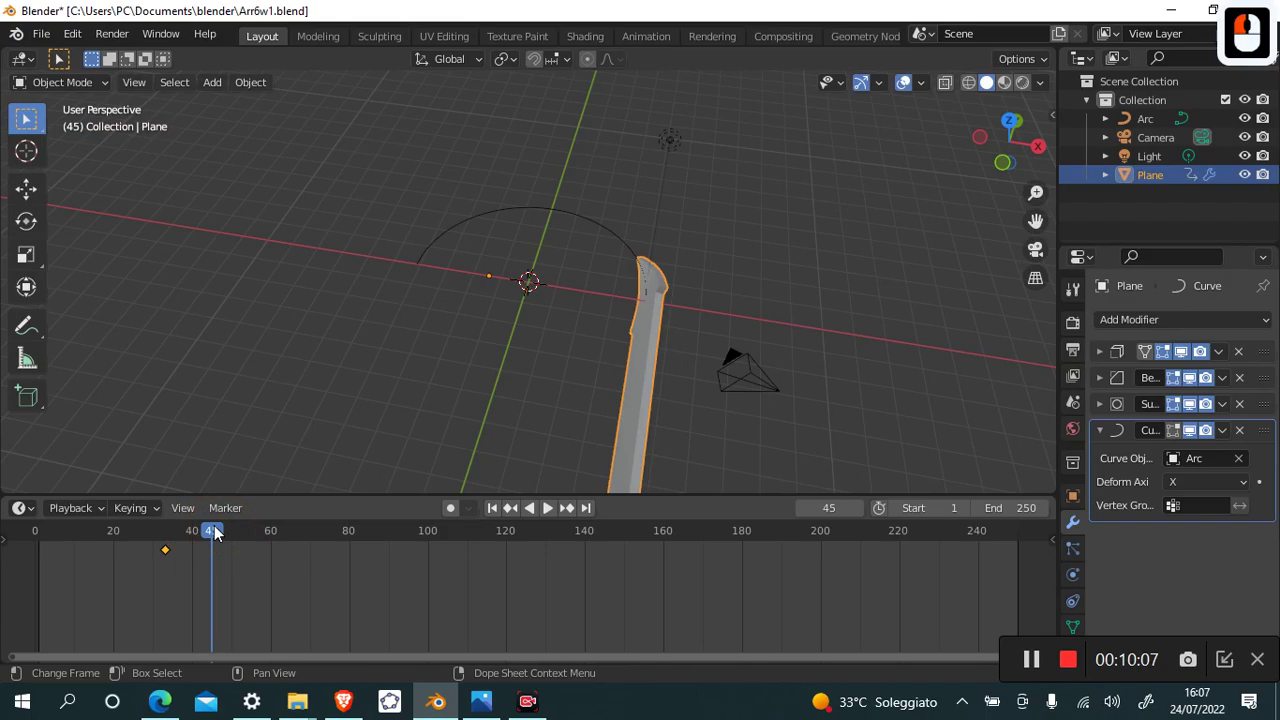
pyautogui.click(372, 544)
# Slide the arrow 7.8 m along X around the arc and reselect it for keying at frame 84.
pyautogui.press('g')
pyautogui.press('x')
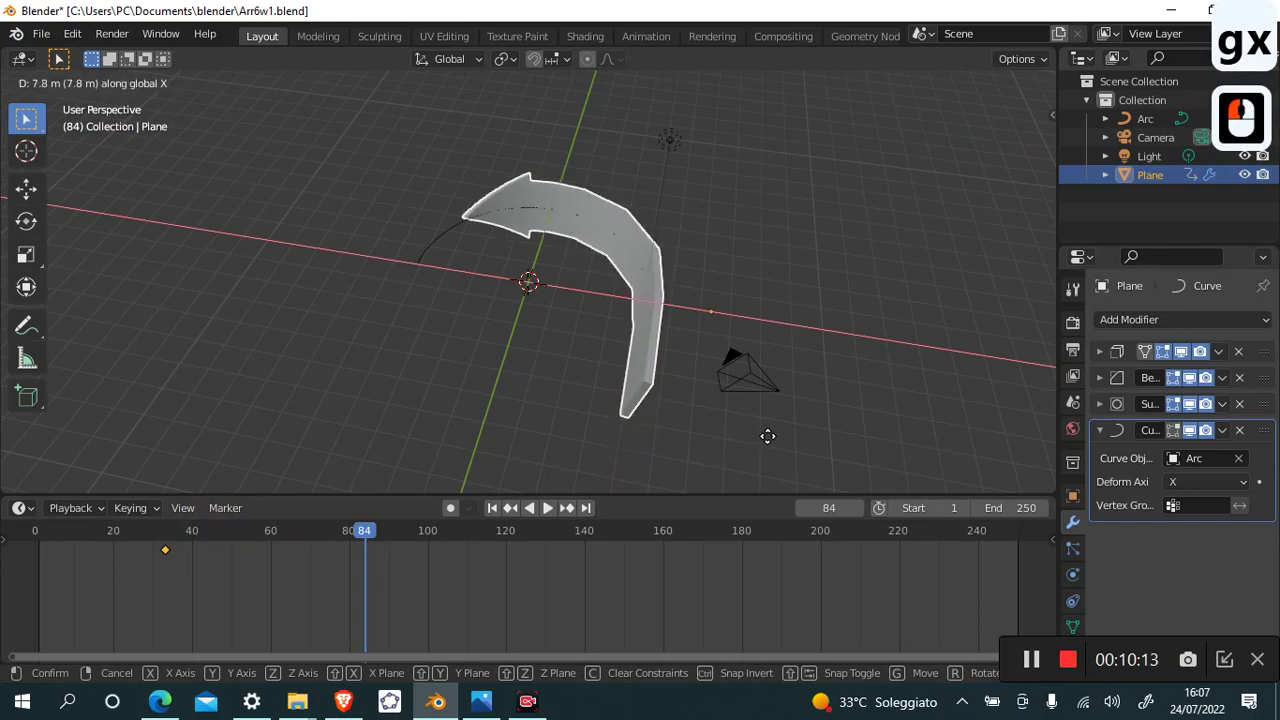
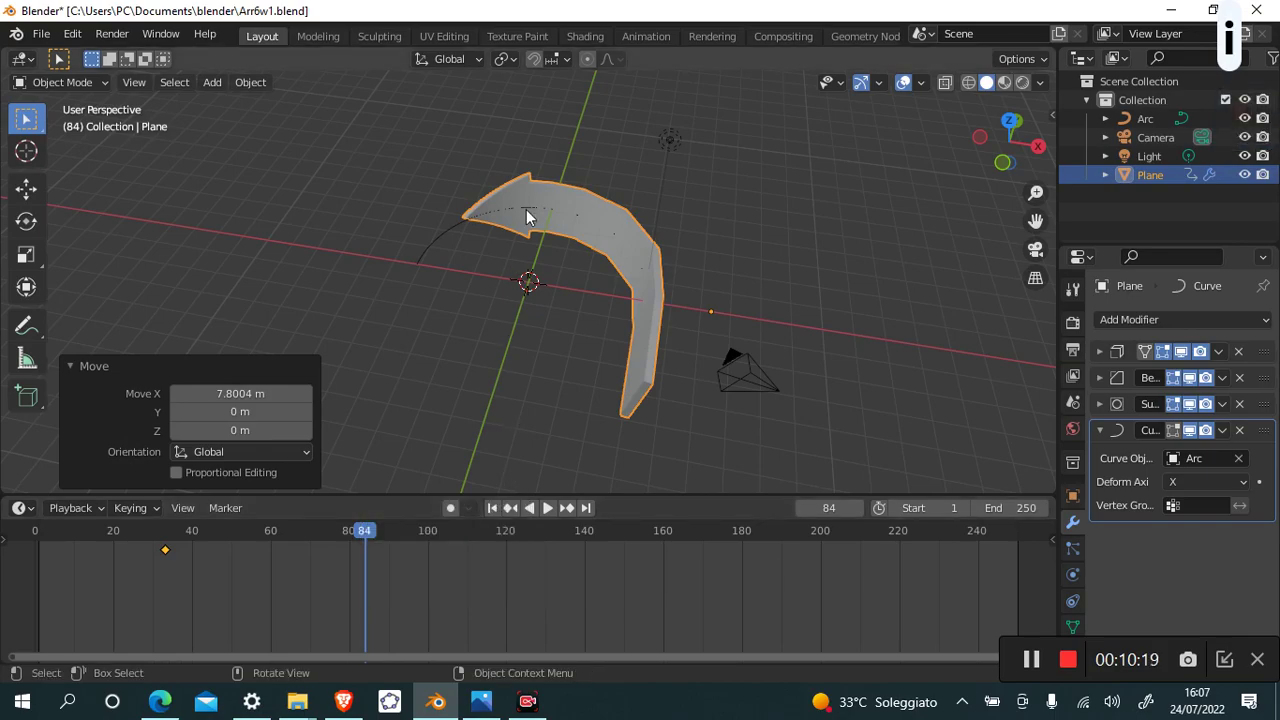
pyautogui.click(503, 266)
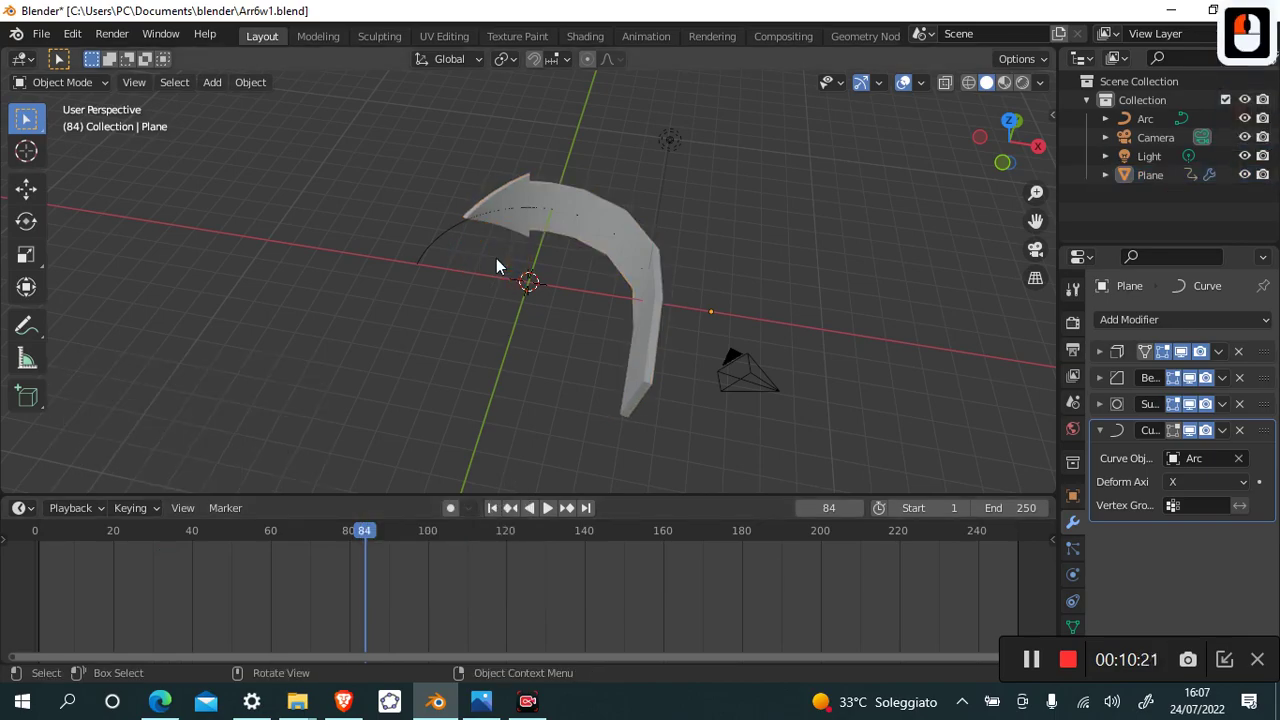
pyautogui.press('i')
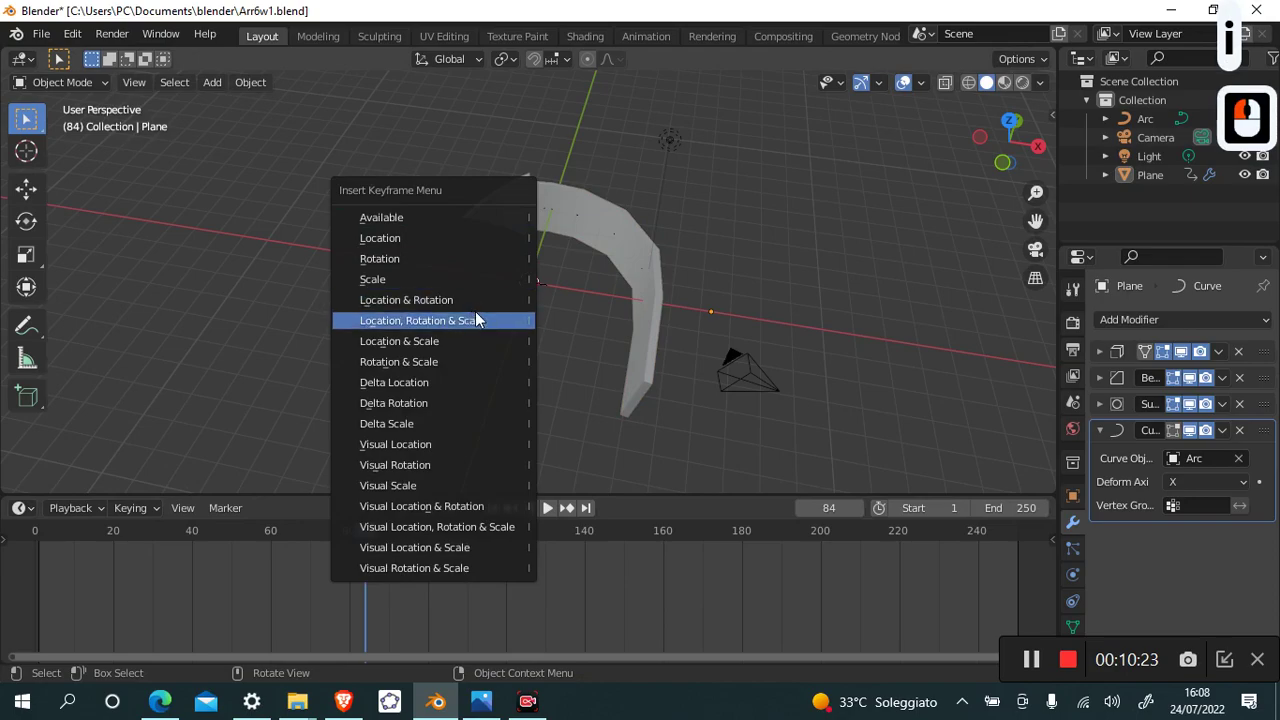
pyautogui.click(485, 321)
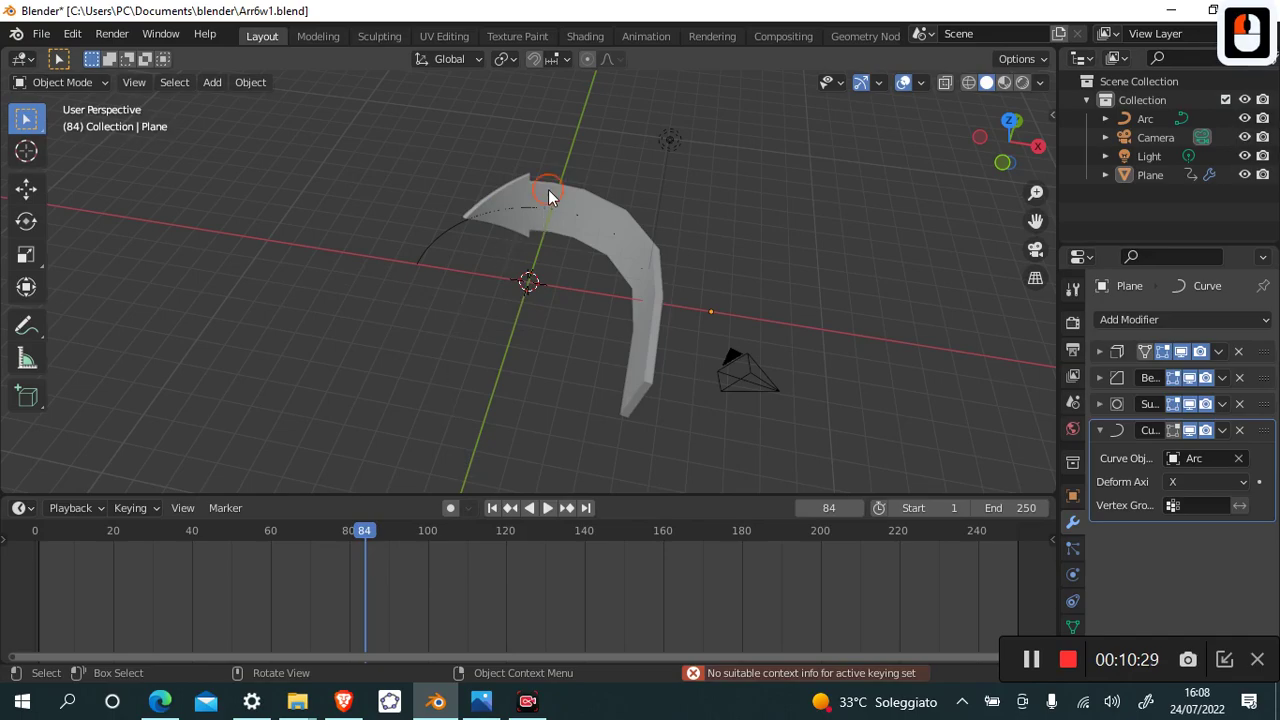
pyautogui.click(554, 199)
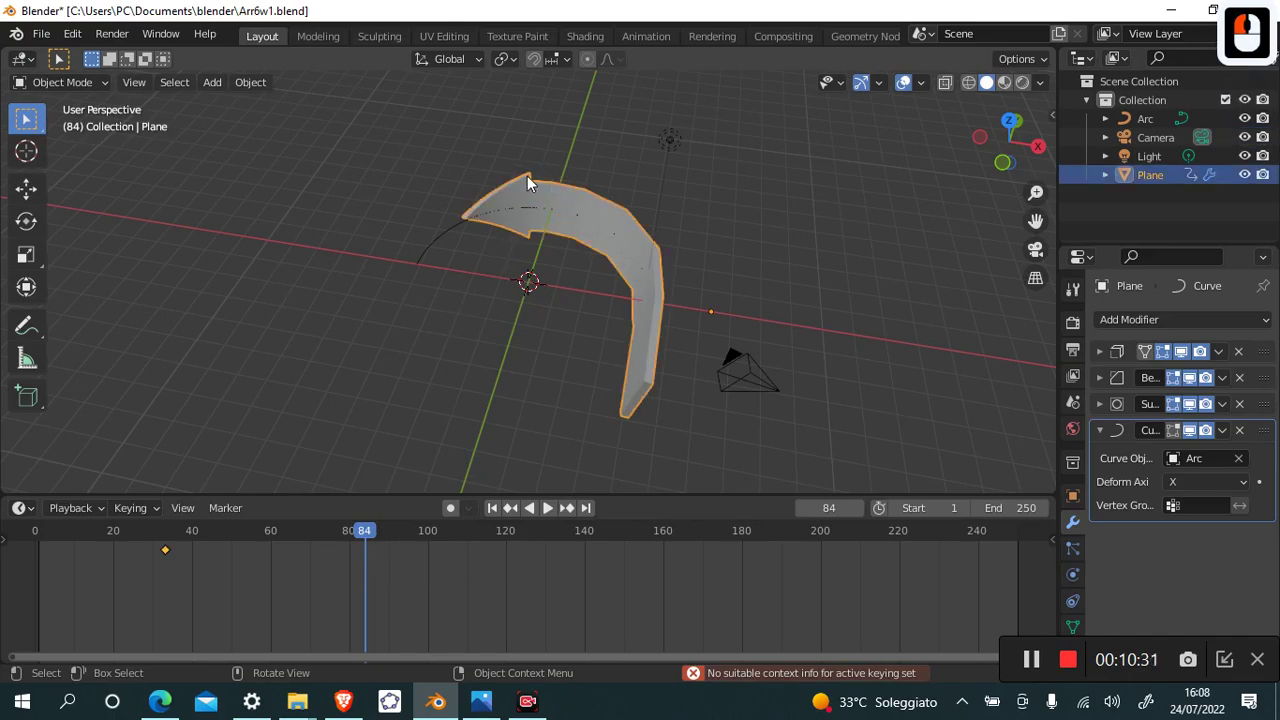
# Key the arrow at frame 84, preview to frame 128, slide it further along X and key it there.
pyautogui.press('k')
pyautogui.write('ki')
pyautogui.click(527, 183)
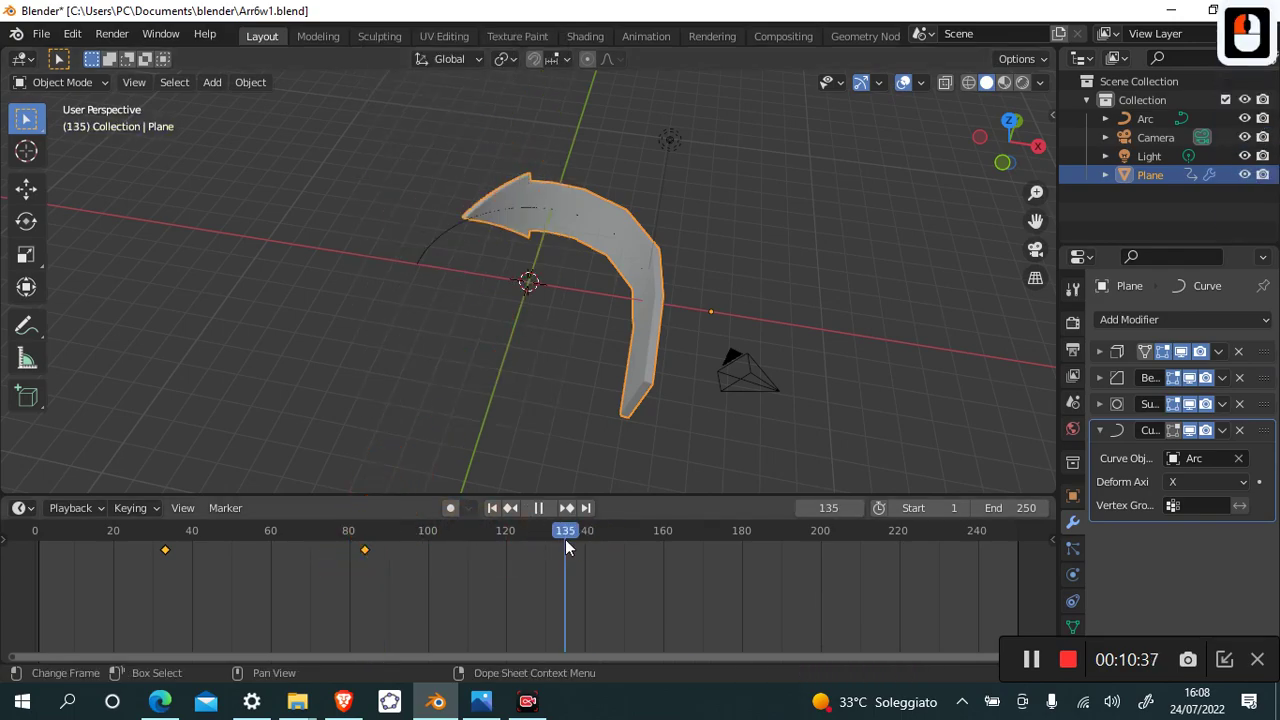
pyautogui.click(543, 538)
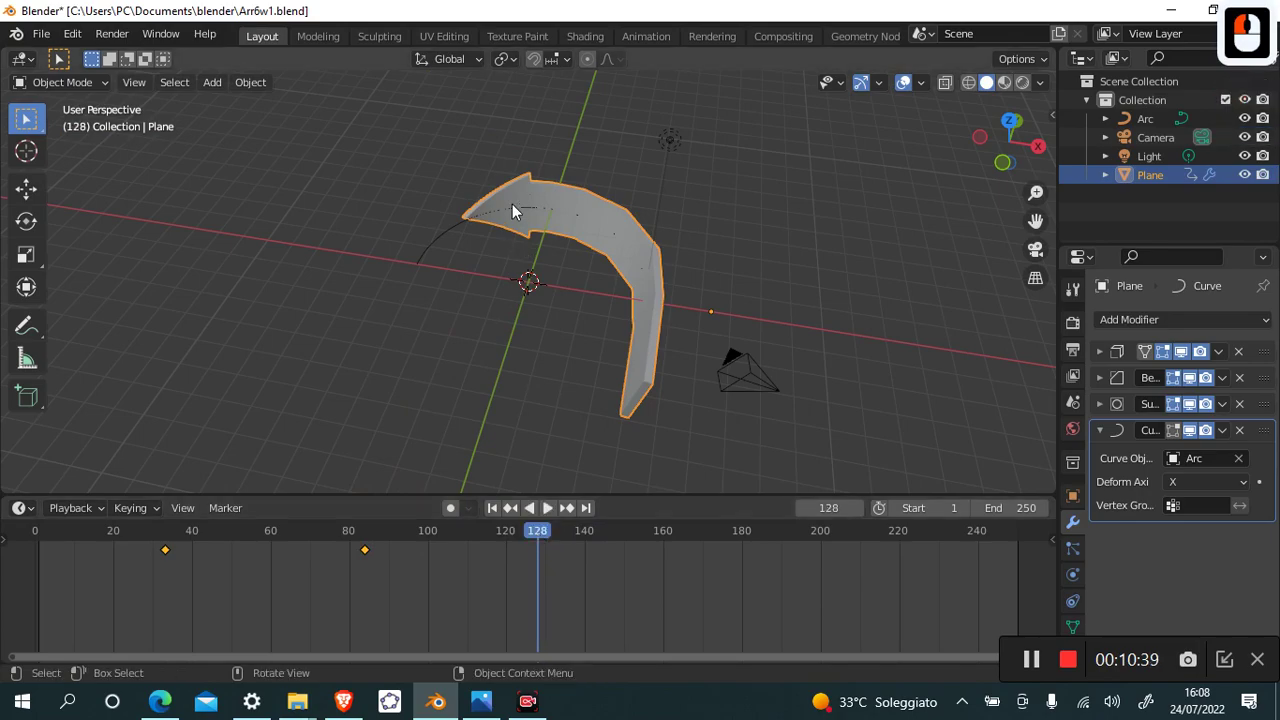
pyautogui.press('g')
pyautogui.press('x')
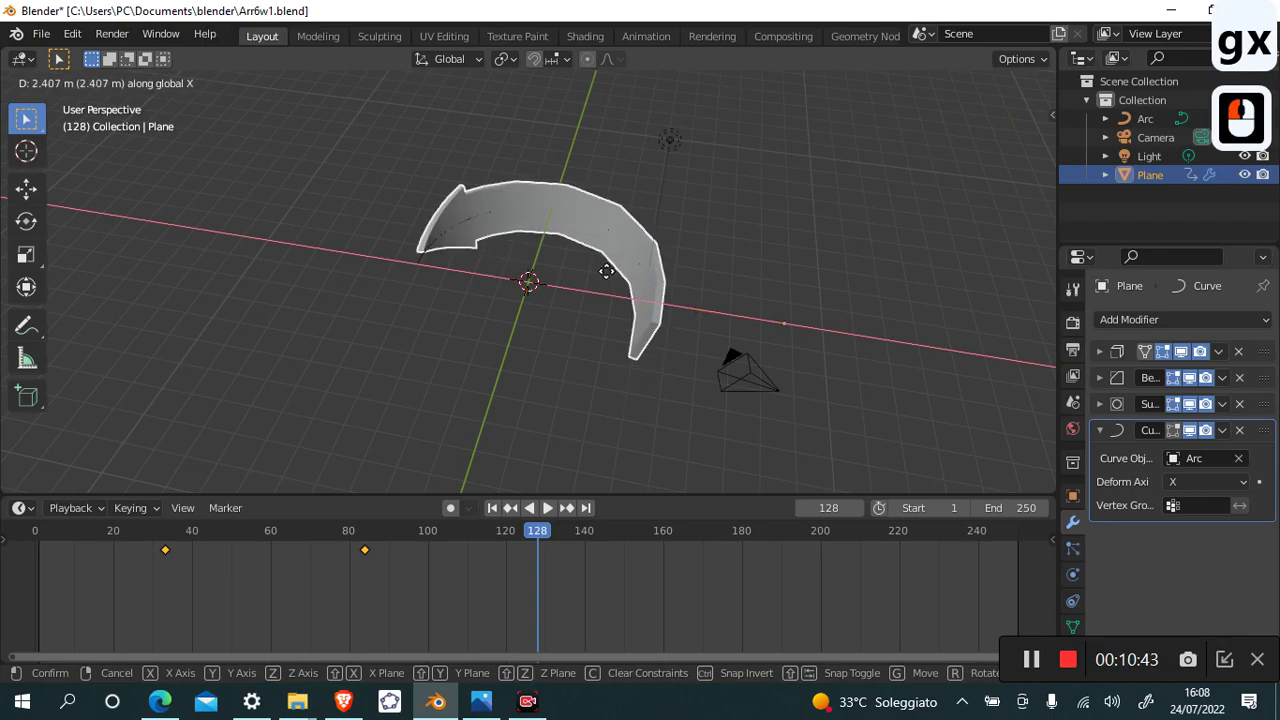
pyautogui.click(744, 317)
pyautogui.press('i')
# At frame 164 slide the arrow off the arc, key it, and start playback.
pyautogui.click(491, 251)
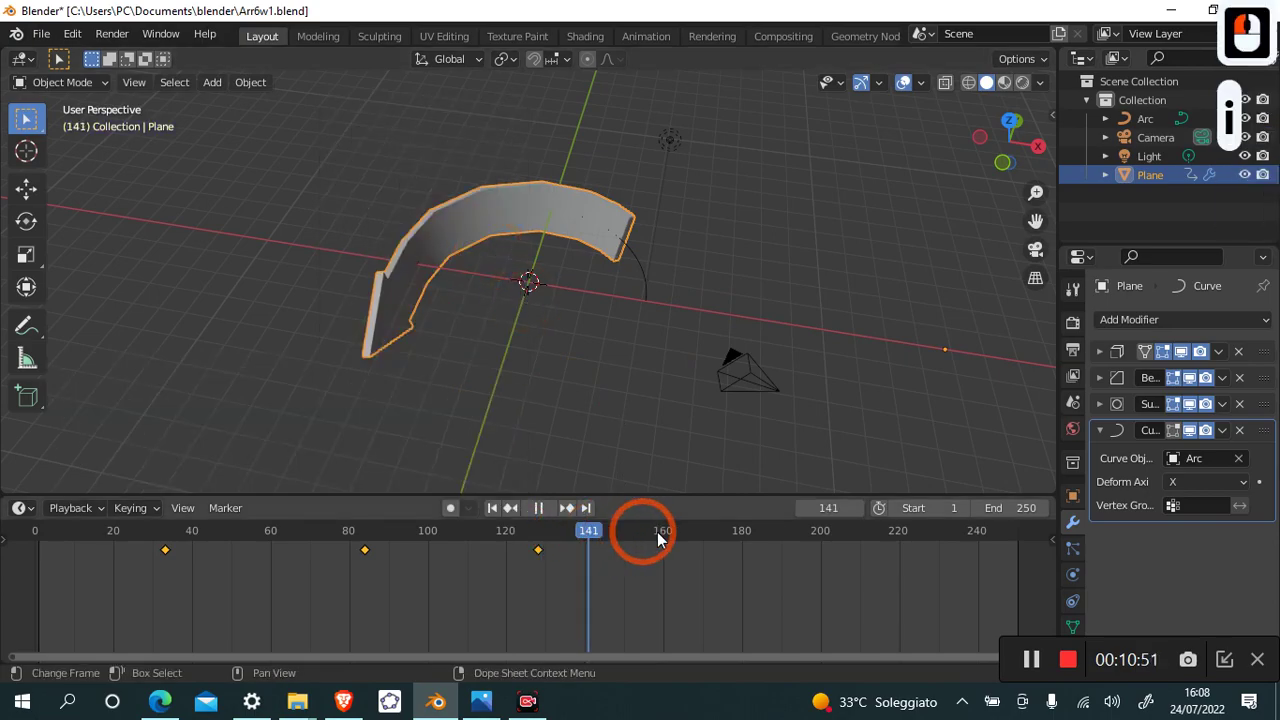
pyautogui.click(687, 540)
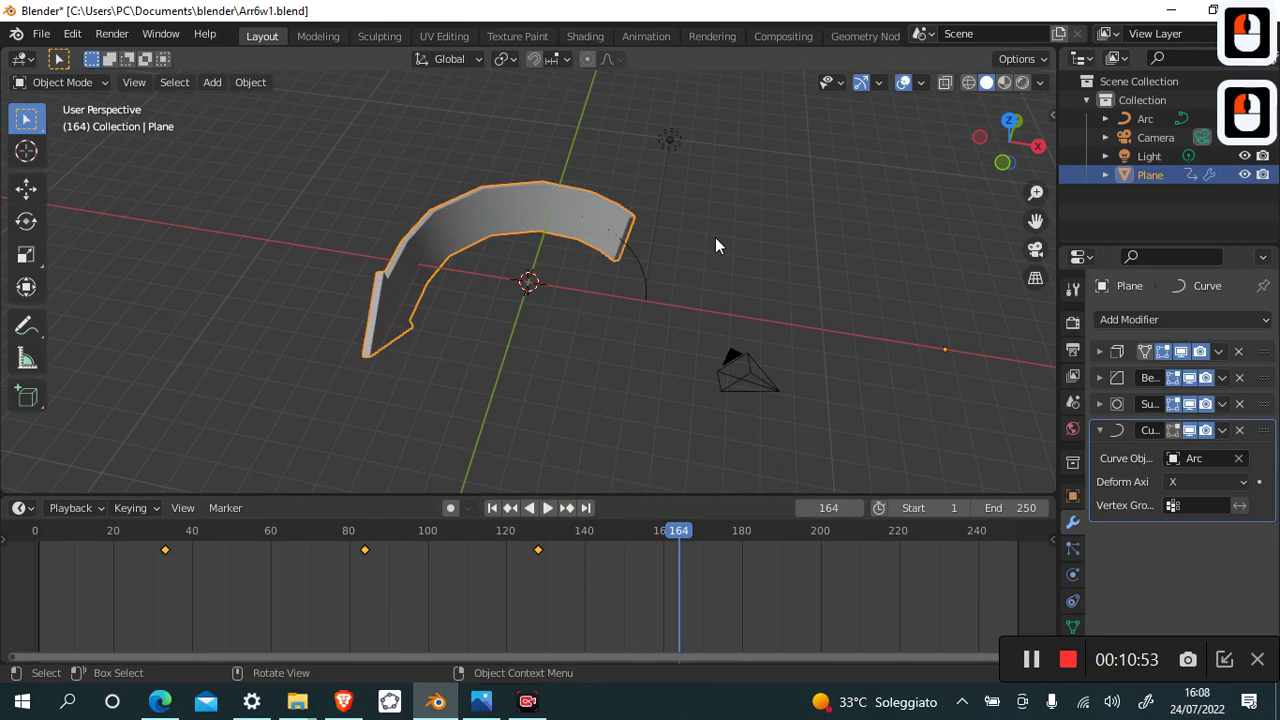
pyautogui.press('g')
pyautogui.press('x')
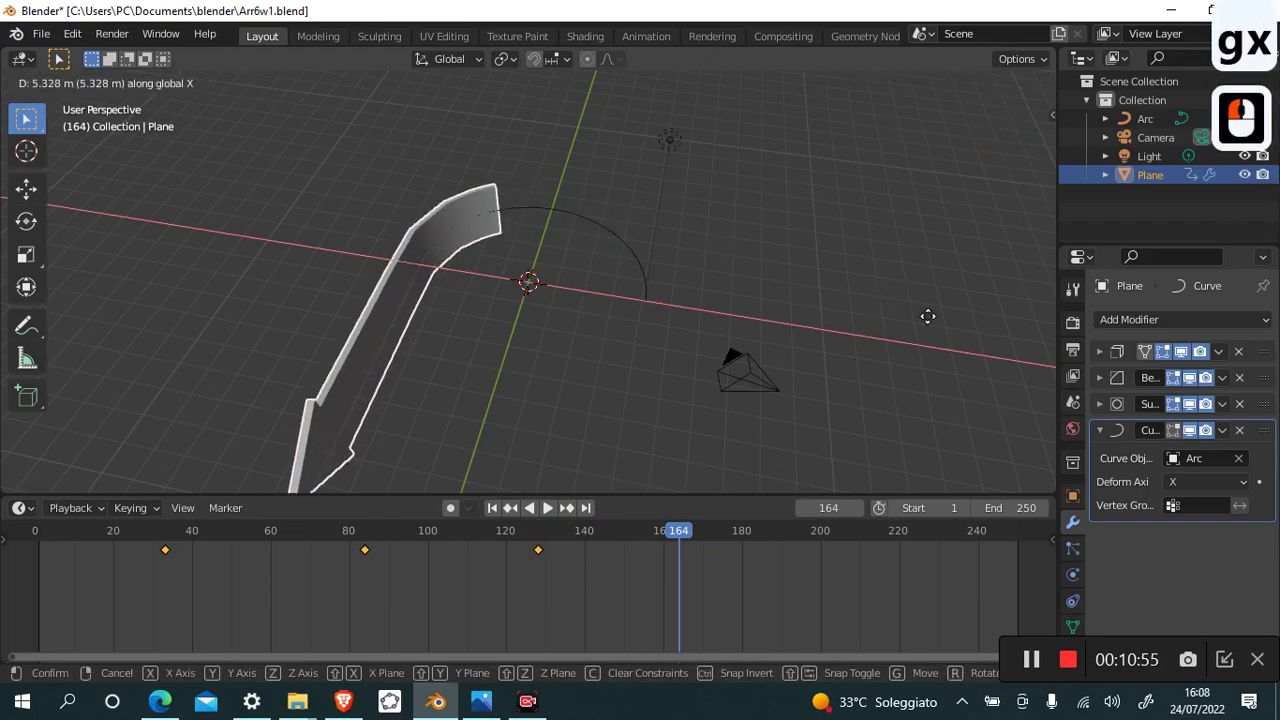
pyautogui.click(27, 381)
pyautogui.press('i')
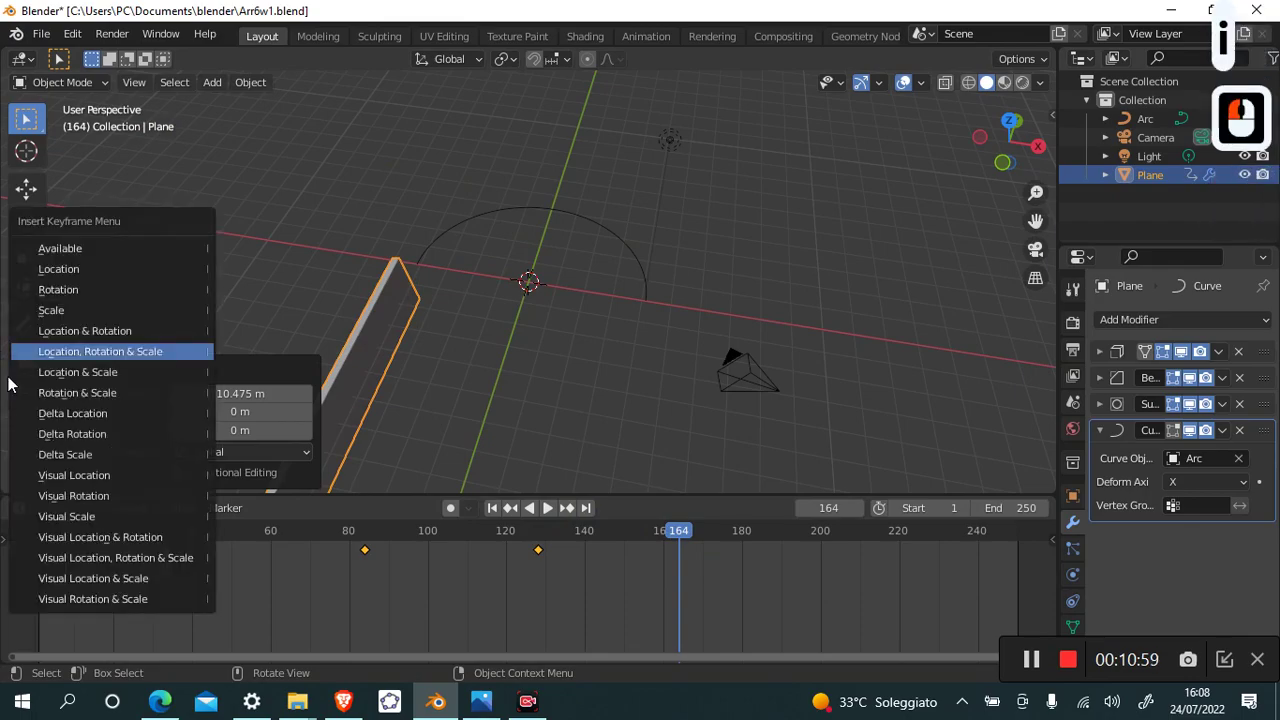
pyautogui.click(107, 351)
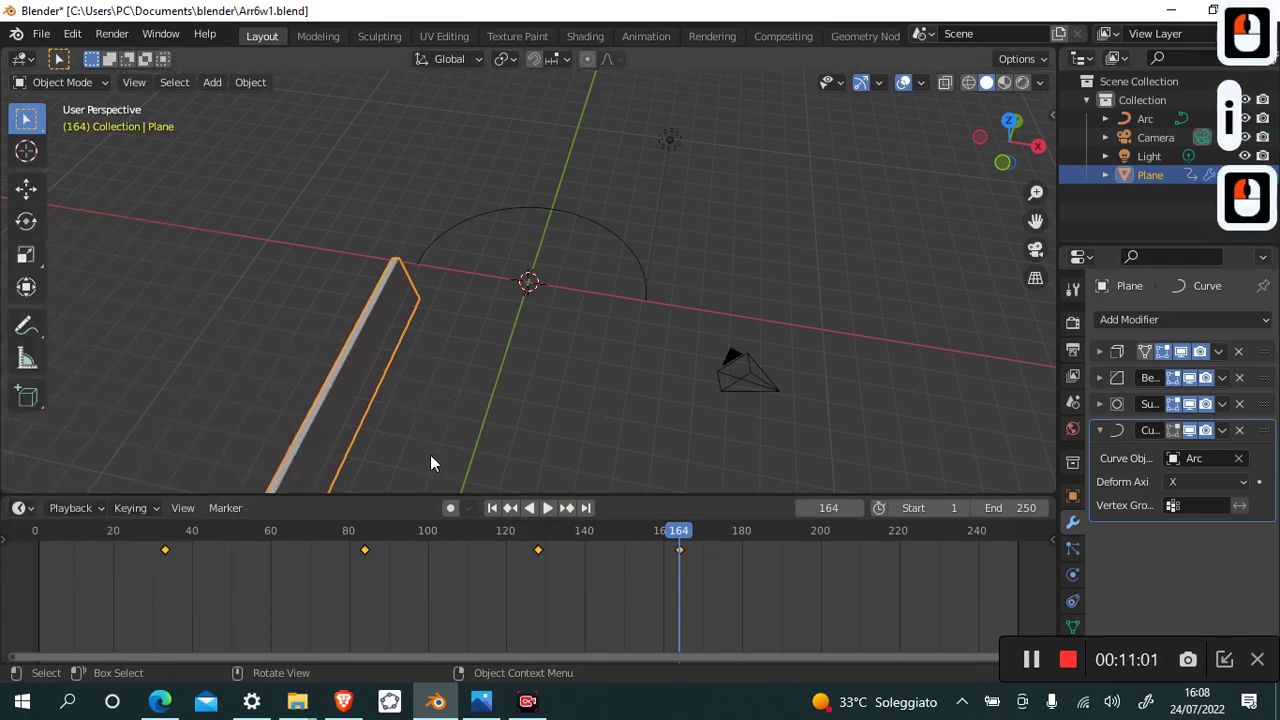
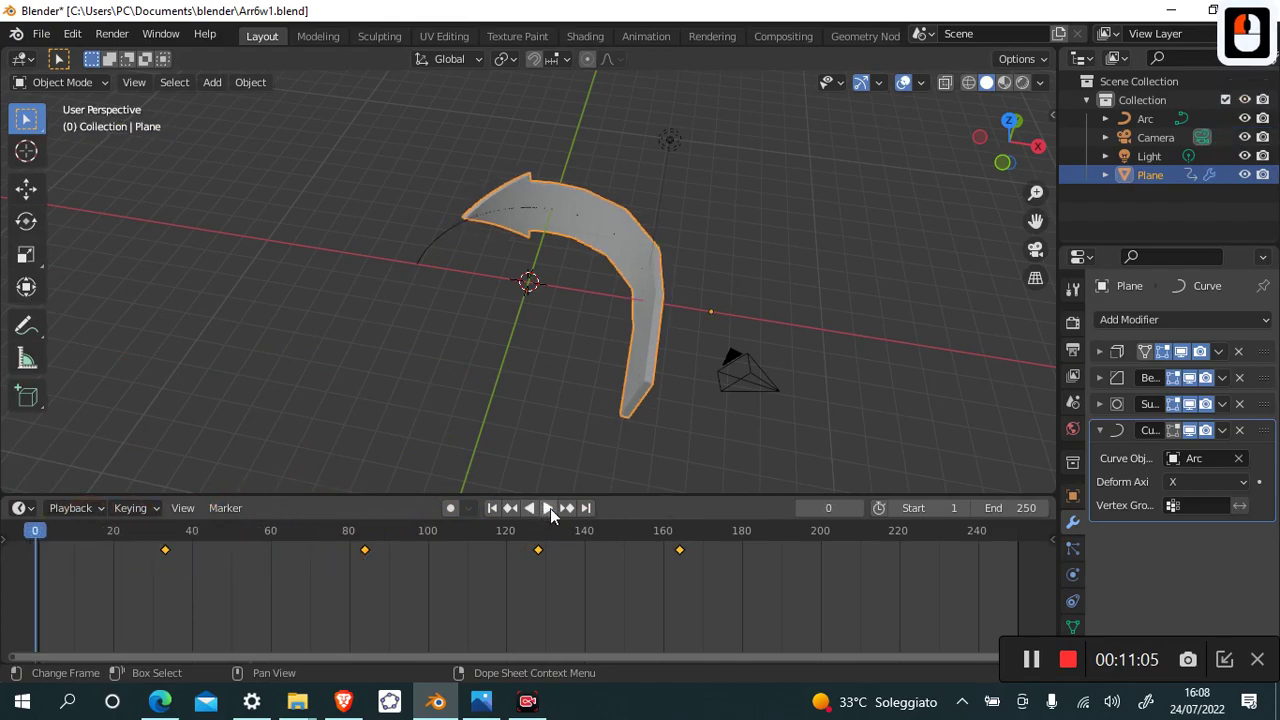
# Watch the animation through its four keyframes, stop it and deselect the keyframes in the Timeline.
pyautogui.moveTo(557, 516); pyautogui.dragTo(950, 218)
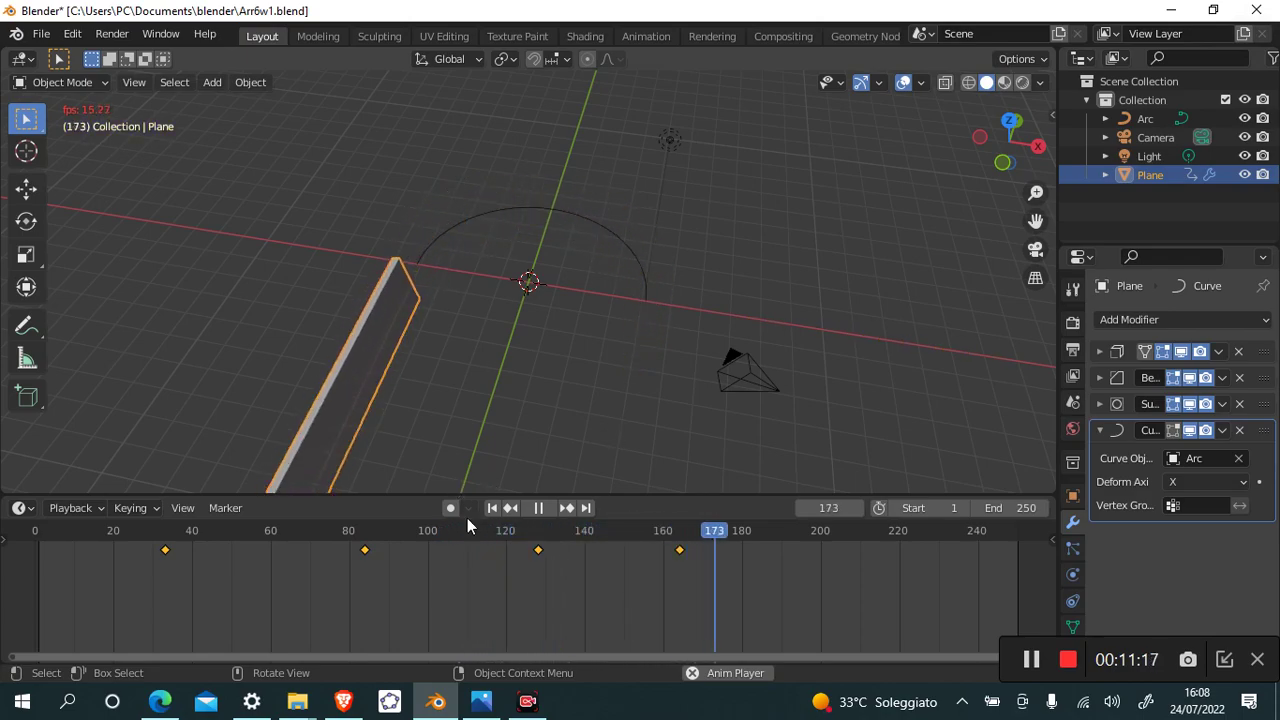
pyautogui.click(540, 516)
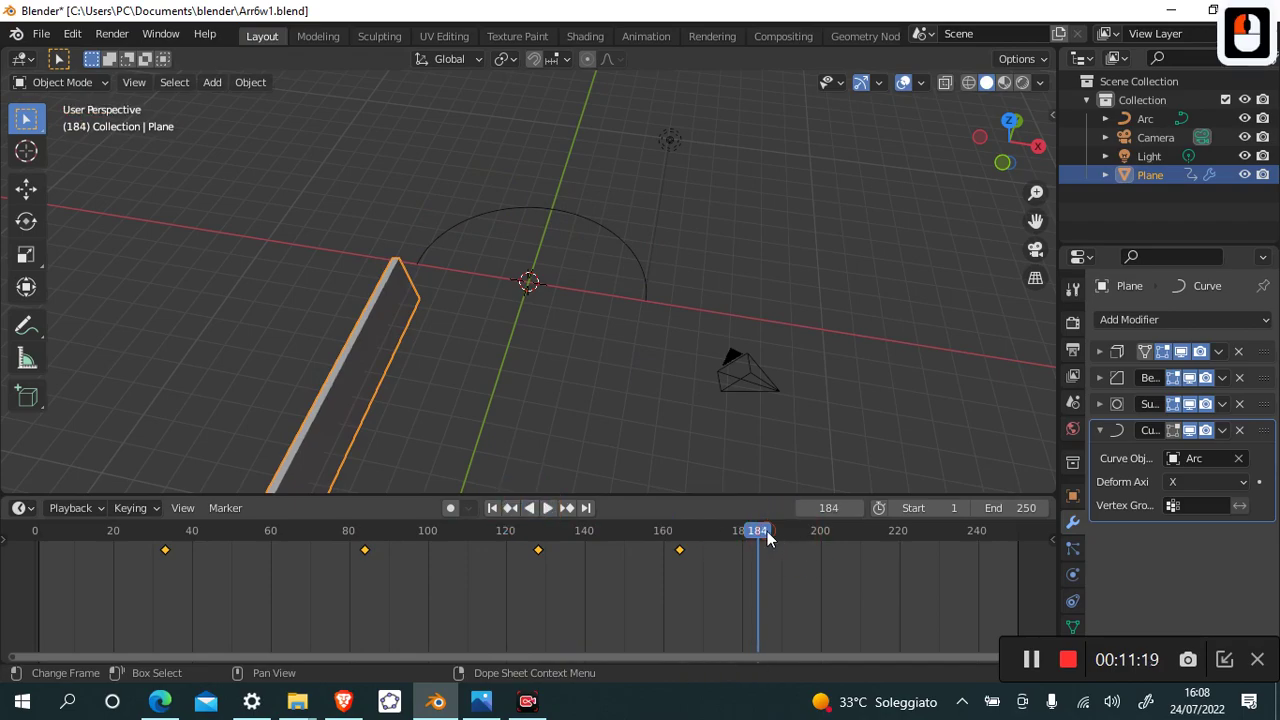
pyautogui.click(71, 535)
pyautogui.click(170, 558)
# Delete the keyframes at frames 33 and 84 from the Timeline.
pyautogui.middleClick(170, 558)
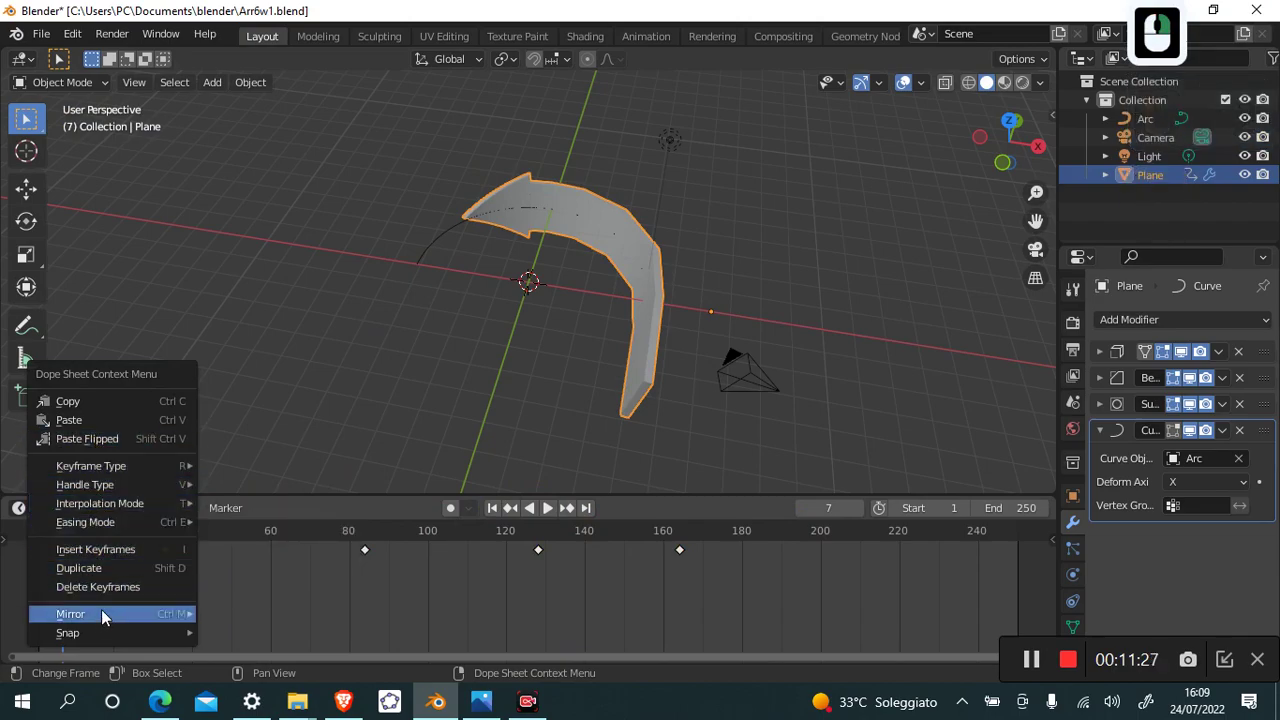
pyautogui.click(108, 594)
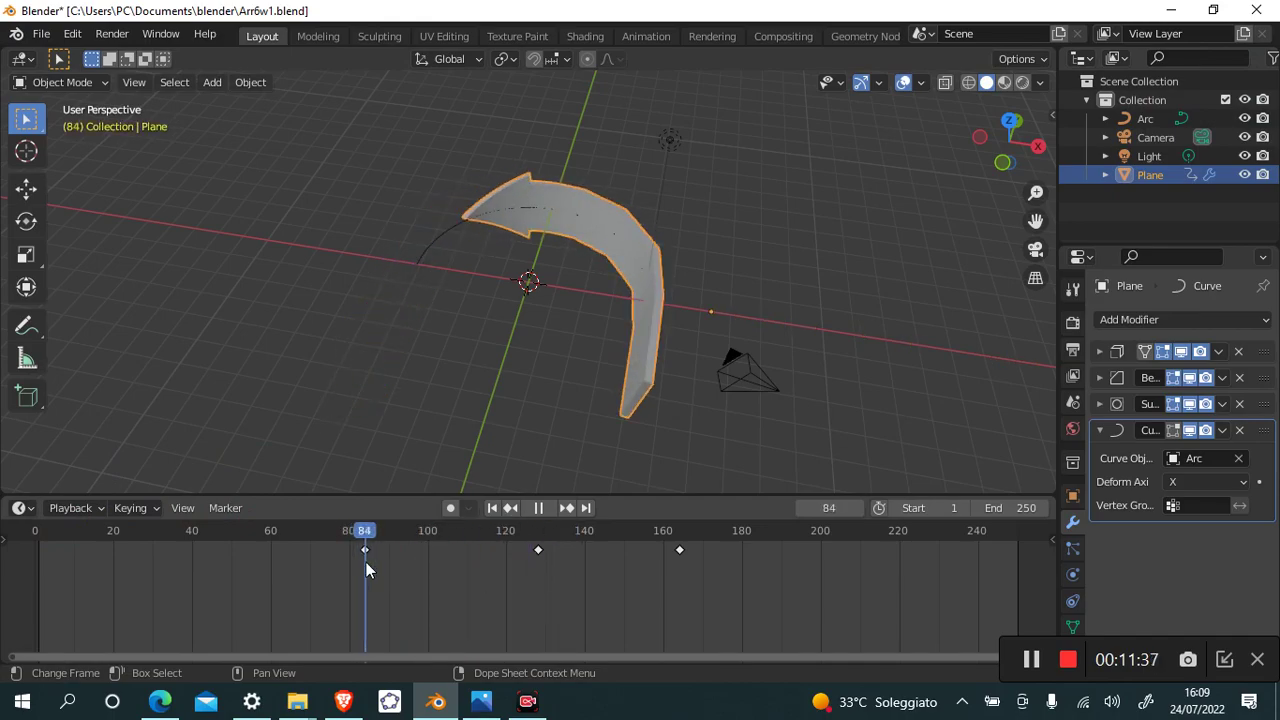
pyautogui.click(327, 565)
pyautogui.click(371, 557)
pyautogui.rightClick(373, 559)
pyautogui.click(323, 558)
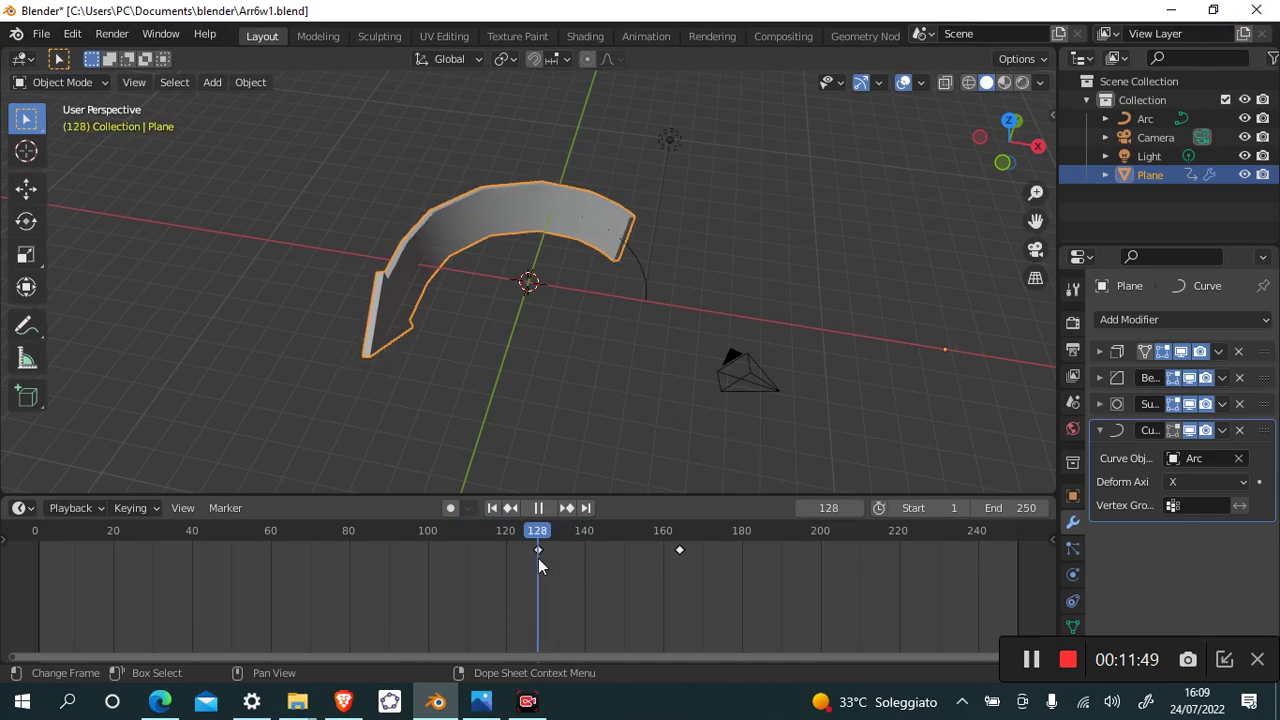
# Go to frame 80, select the arrow and slide it about 0.58 m along X.
pyautogui.click(547, 564)
pyautogui.click(542, 541)
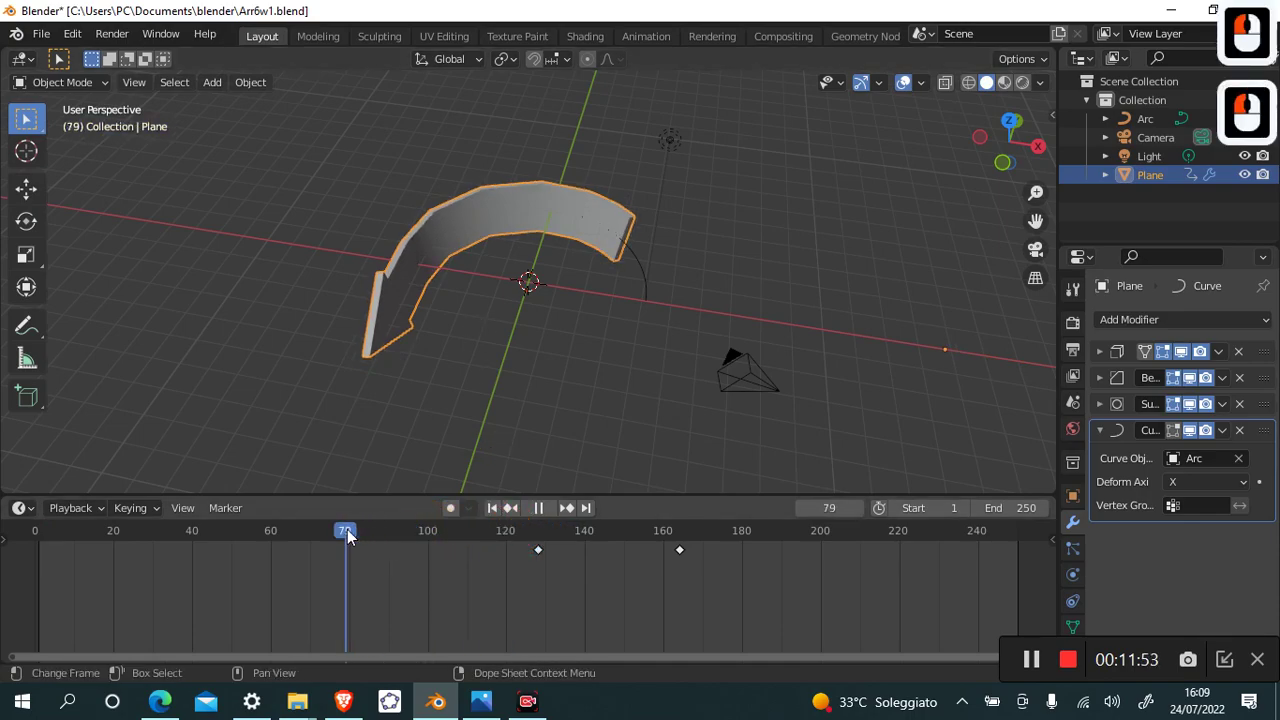
pyautogui.click(360, 534)
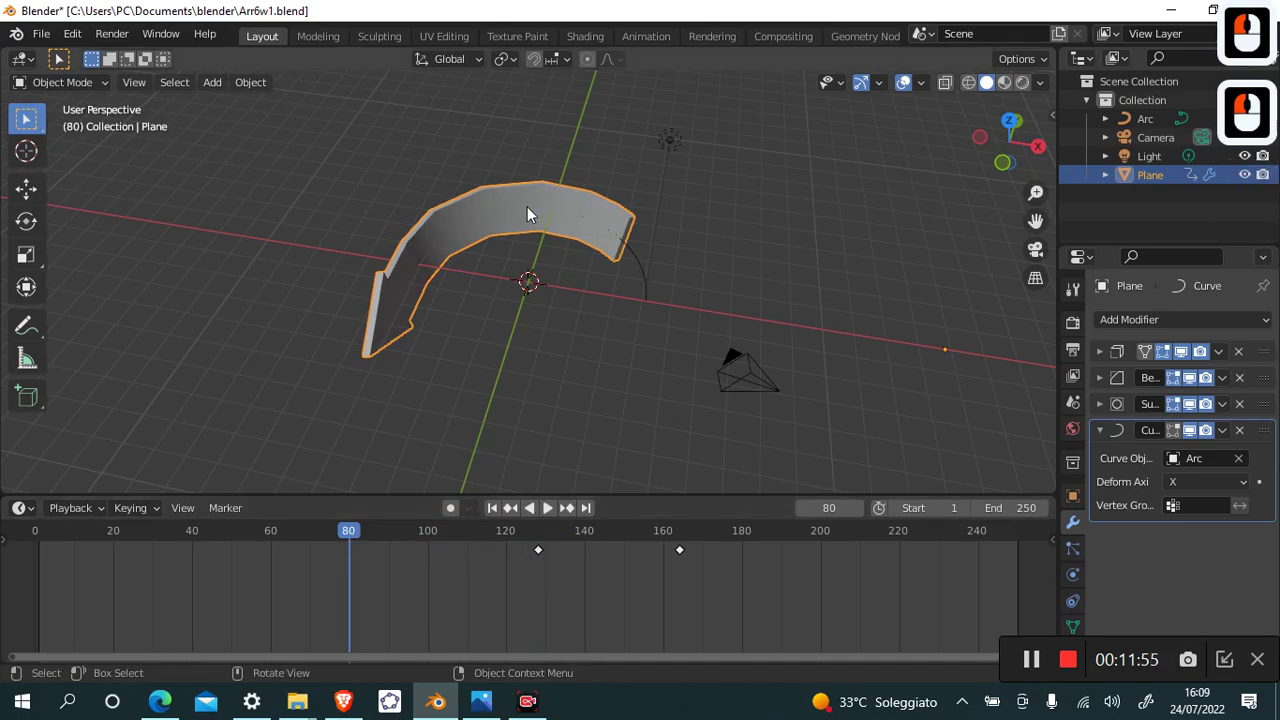
pyautogui.press('g')
pyautogui.press('x')
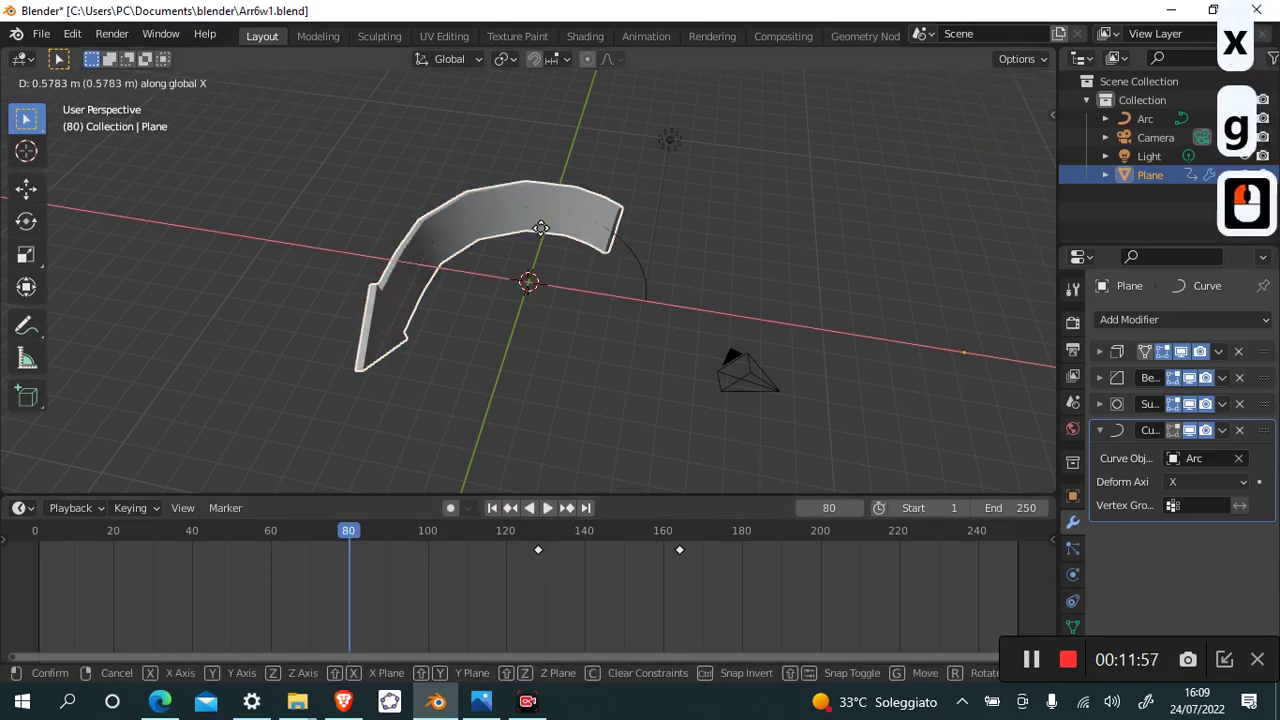
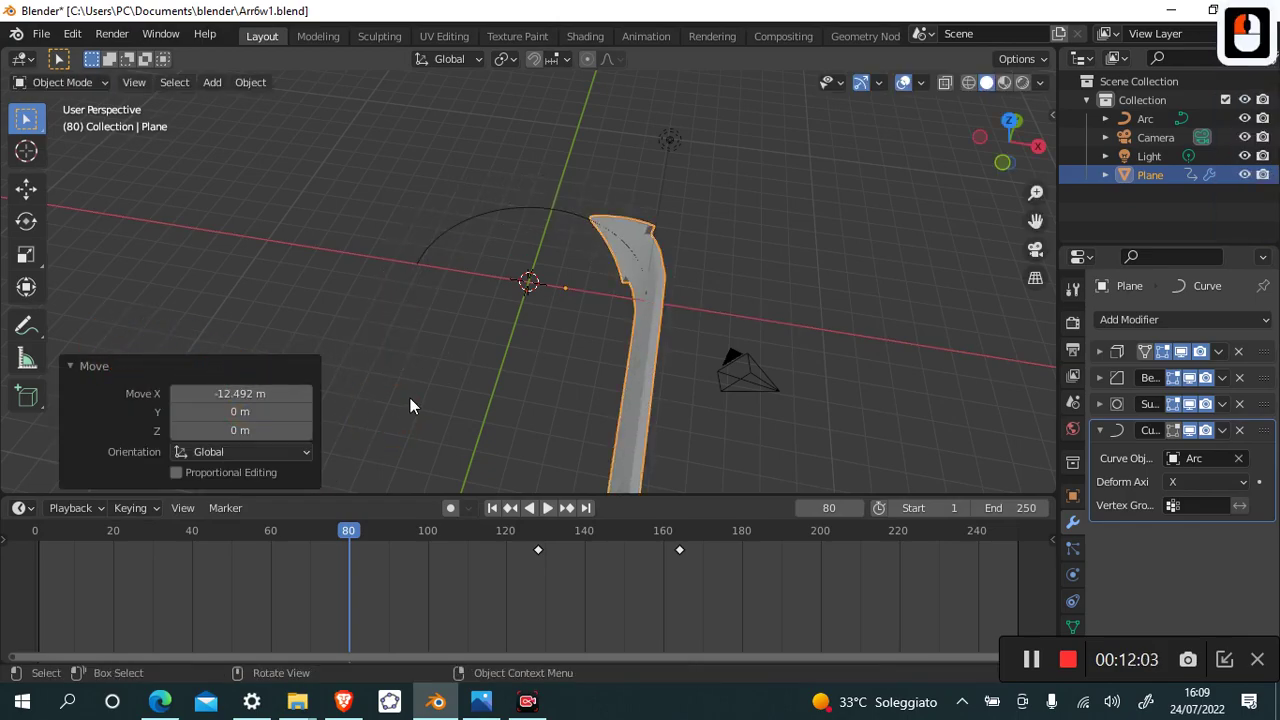
# Key the arrow at frame 80 and set the current frame to 40.
pyautogui.press('i')
pyautogui.click(407, 401)
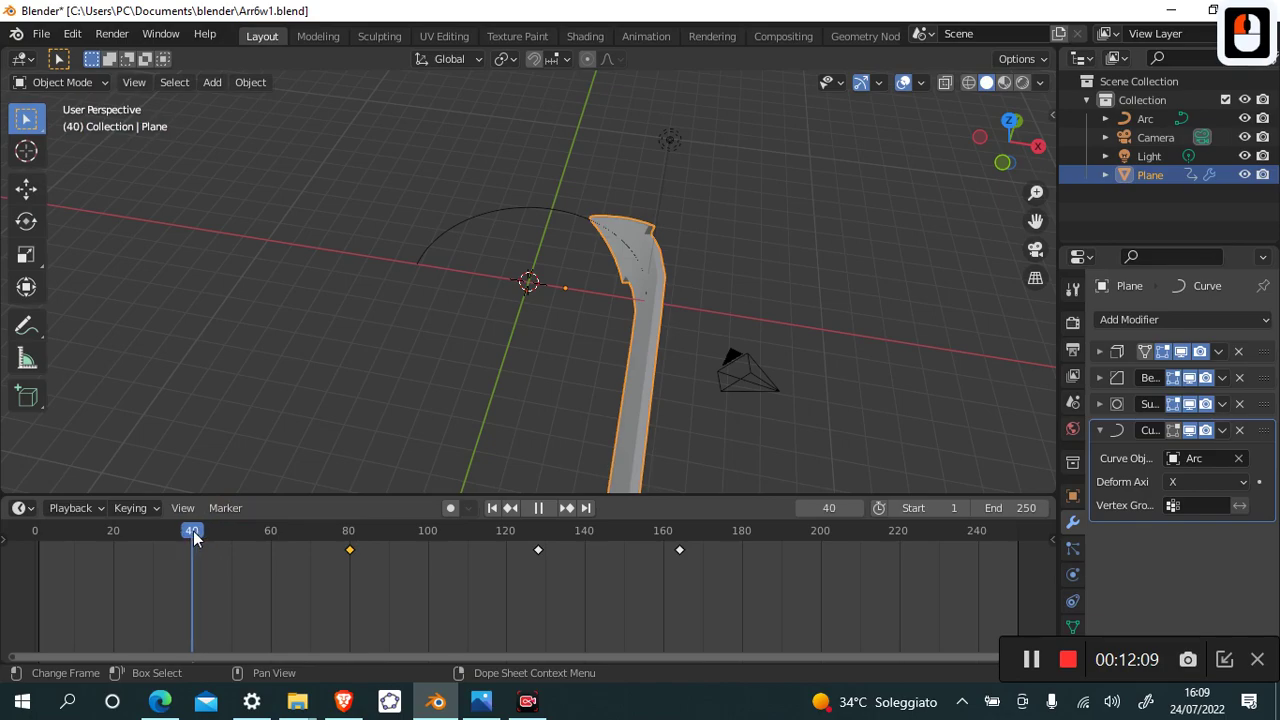
pyautogui.click(198, 542)
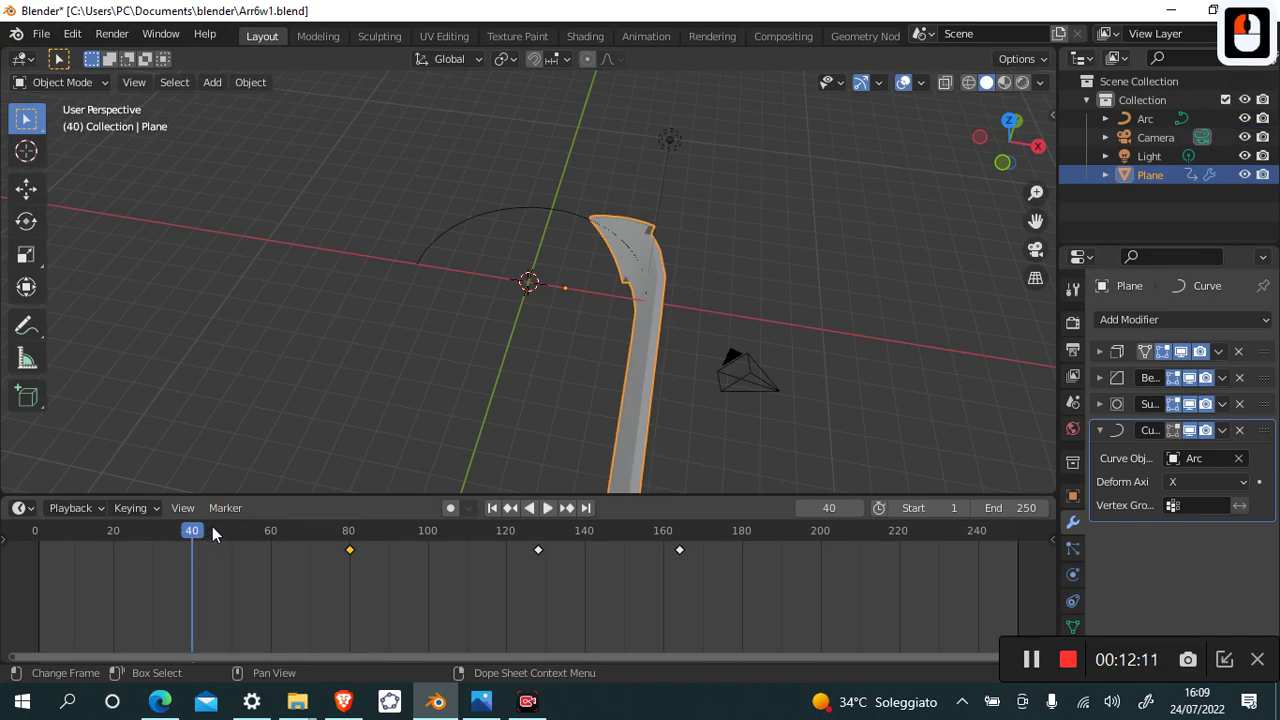
pyautogui.press('g')
pyautogui.press('x')
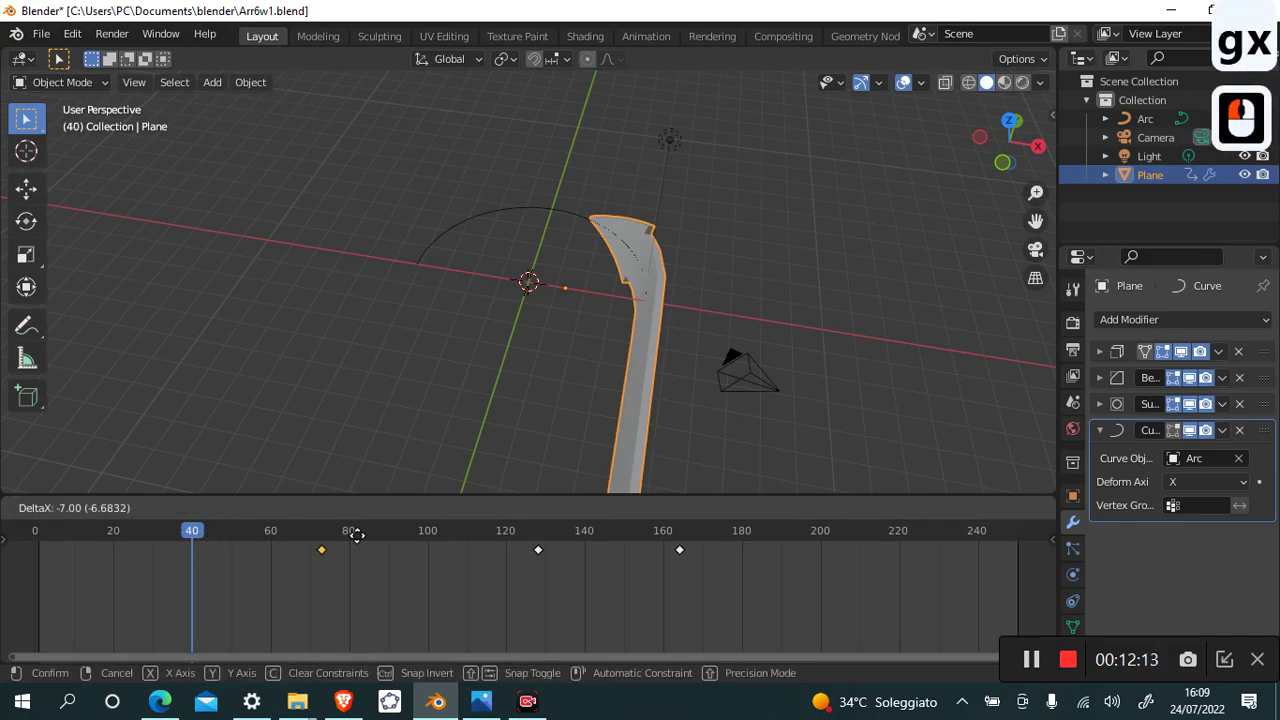
pyautogui.press('Escape')
# Slide the arrow about 8.14 m back along X and key Location, Rotation & Scale at frame 40.
pyautogui.click(646, 277)
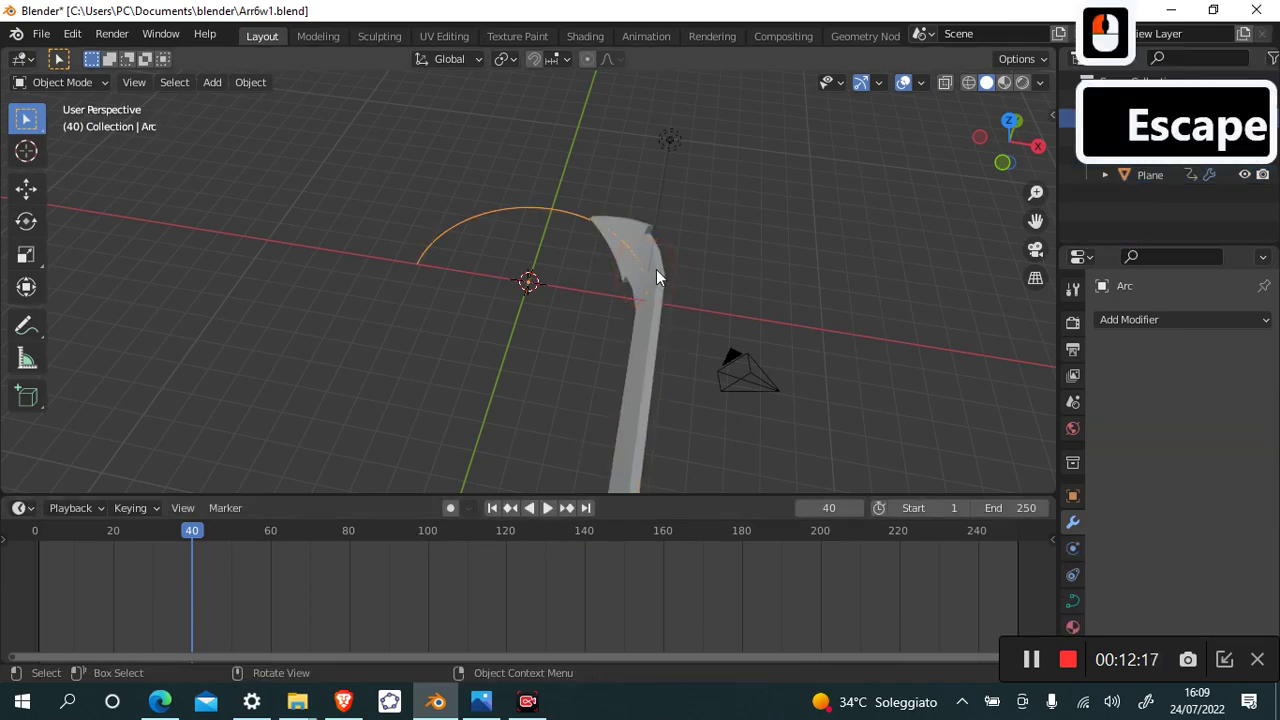
pyautogui.click(665, 275)
pyautogui.press('g')
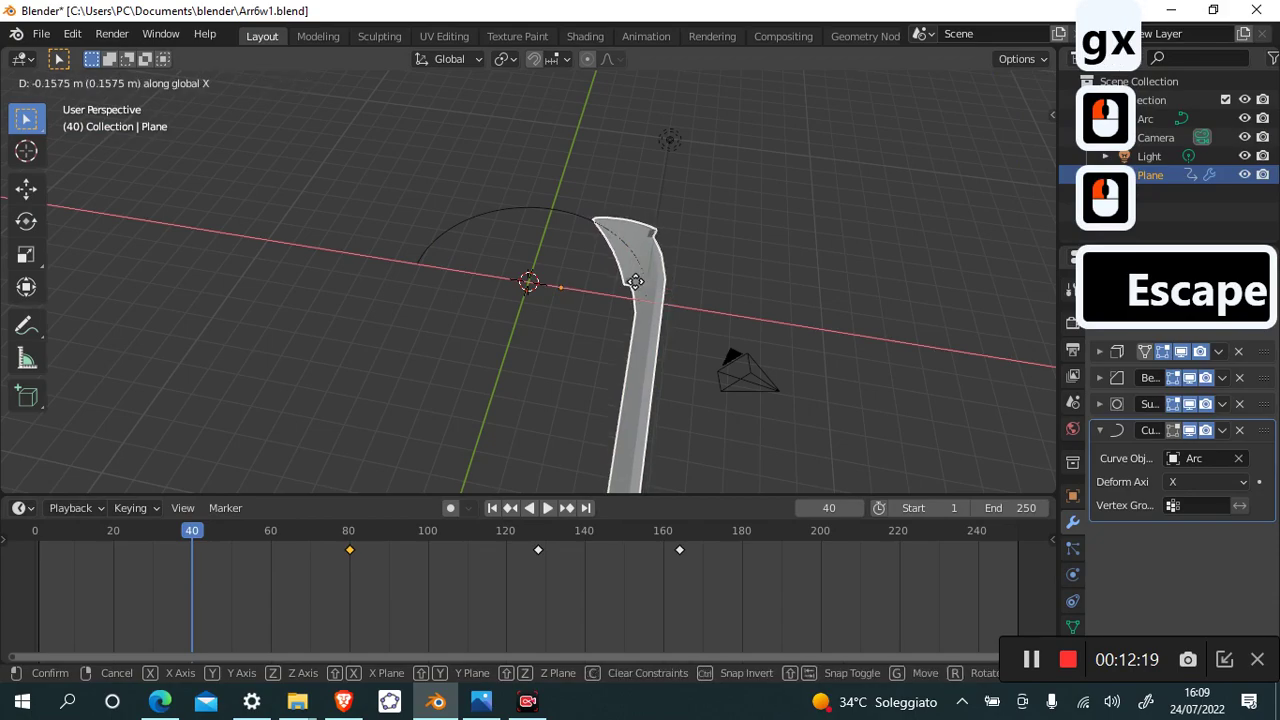
pyautogui.click(424, 340)
pyautogui.press('i')
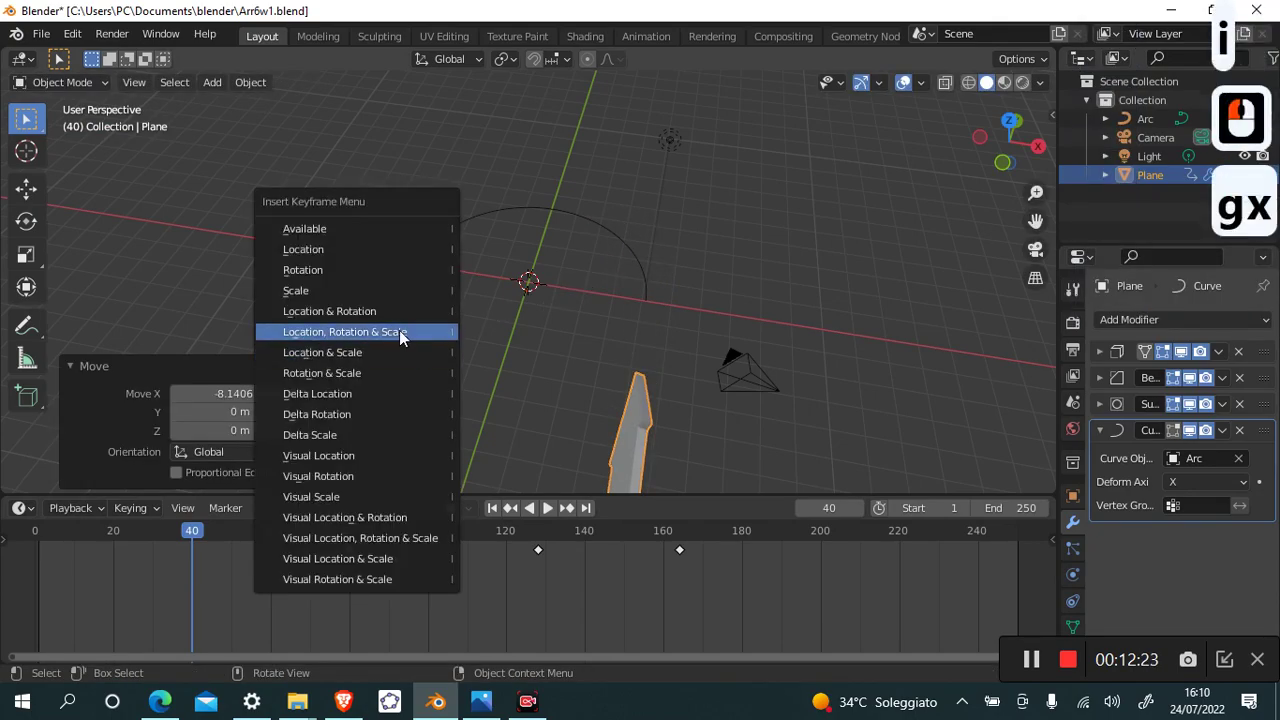
pyautogui.click(406, 335)
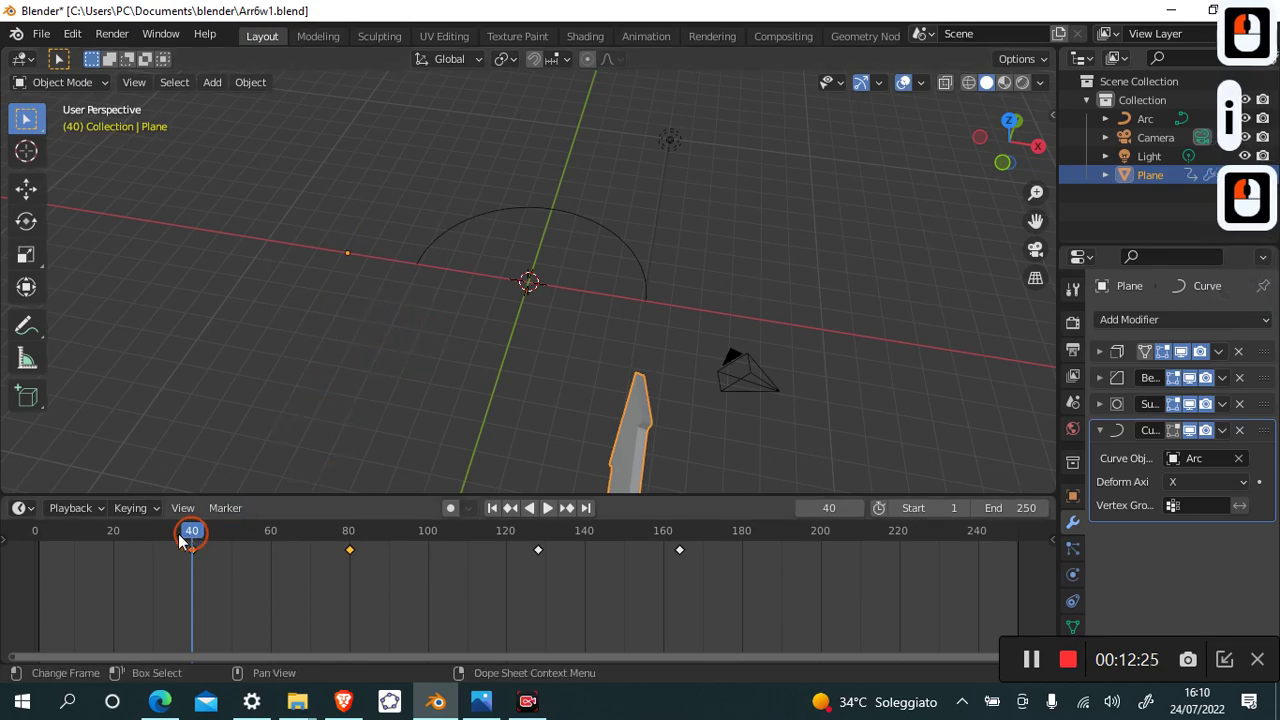
pyautogui.click(79, 536)
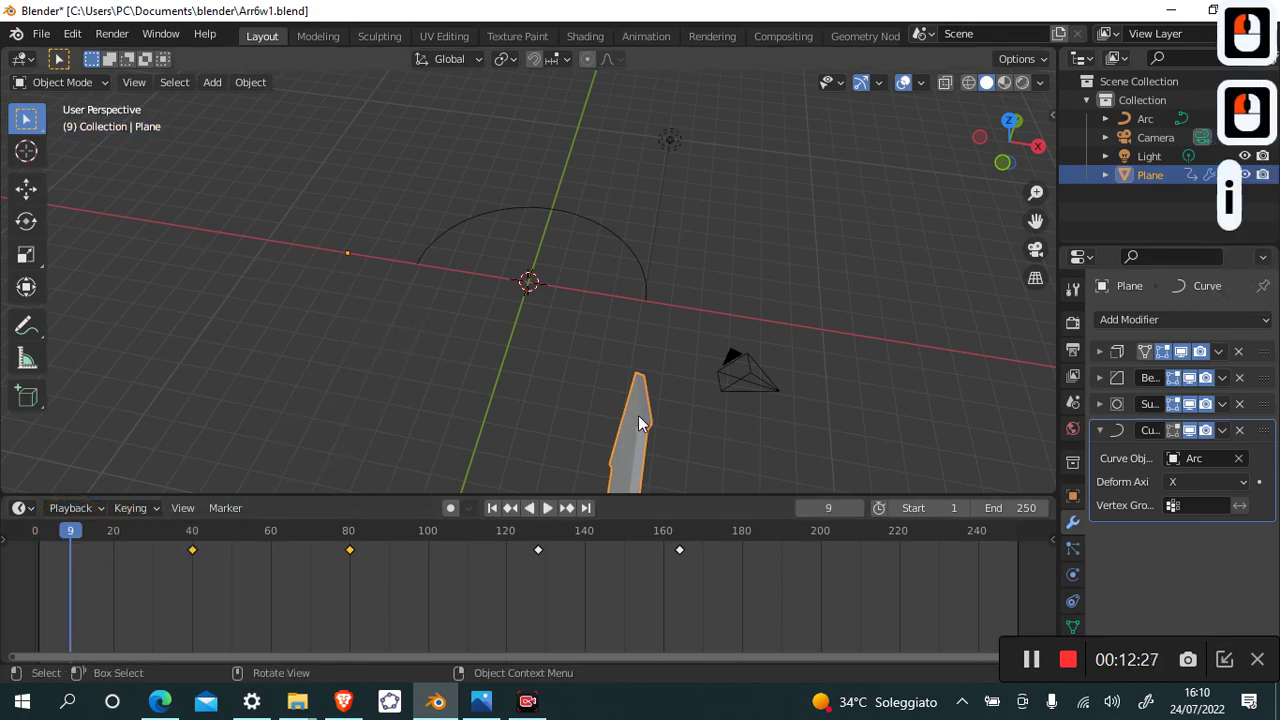
# Shift the arrow about 8.85 m back along X, key Location, Rotation & Scale at frame 9, and scrub to preview the slide.
pyautogui.click(644, 425)
pyautogui.press('g')
pyautogui.press('x')
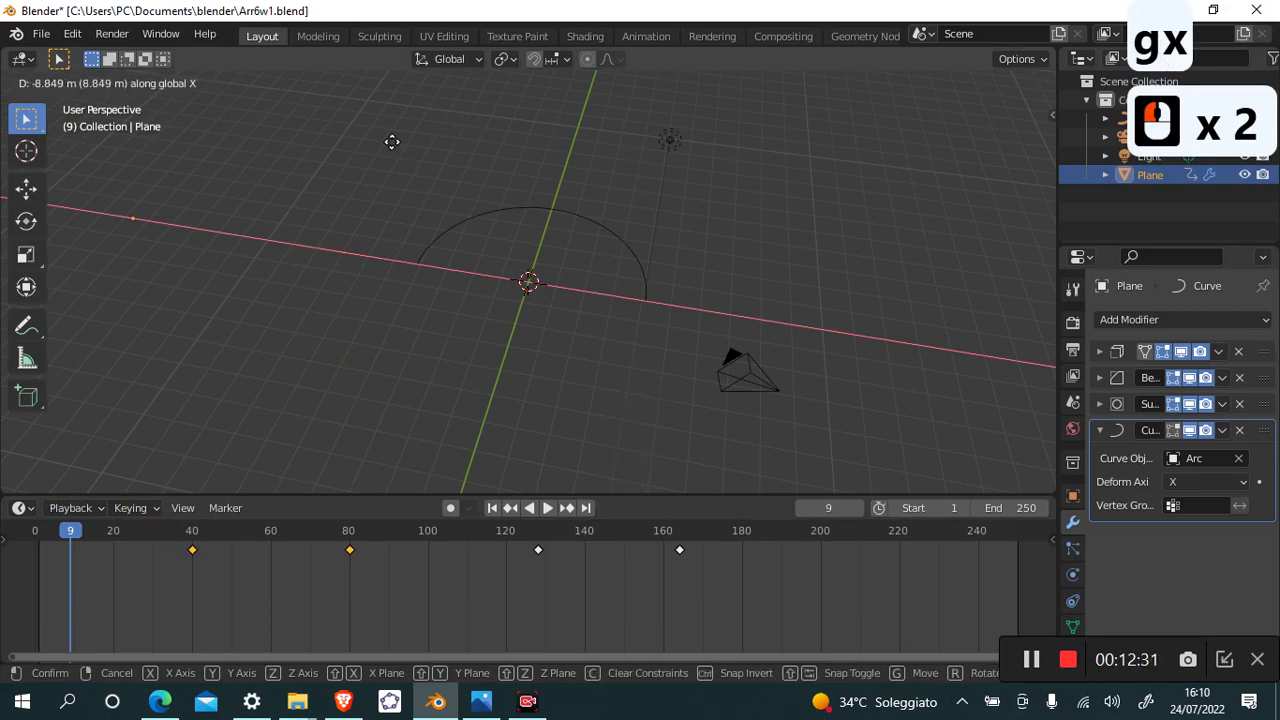
pyautogui.press('i')
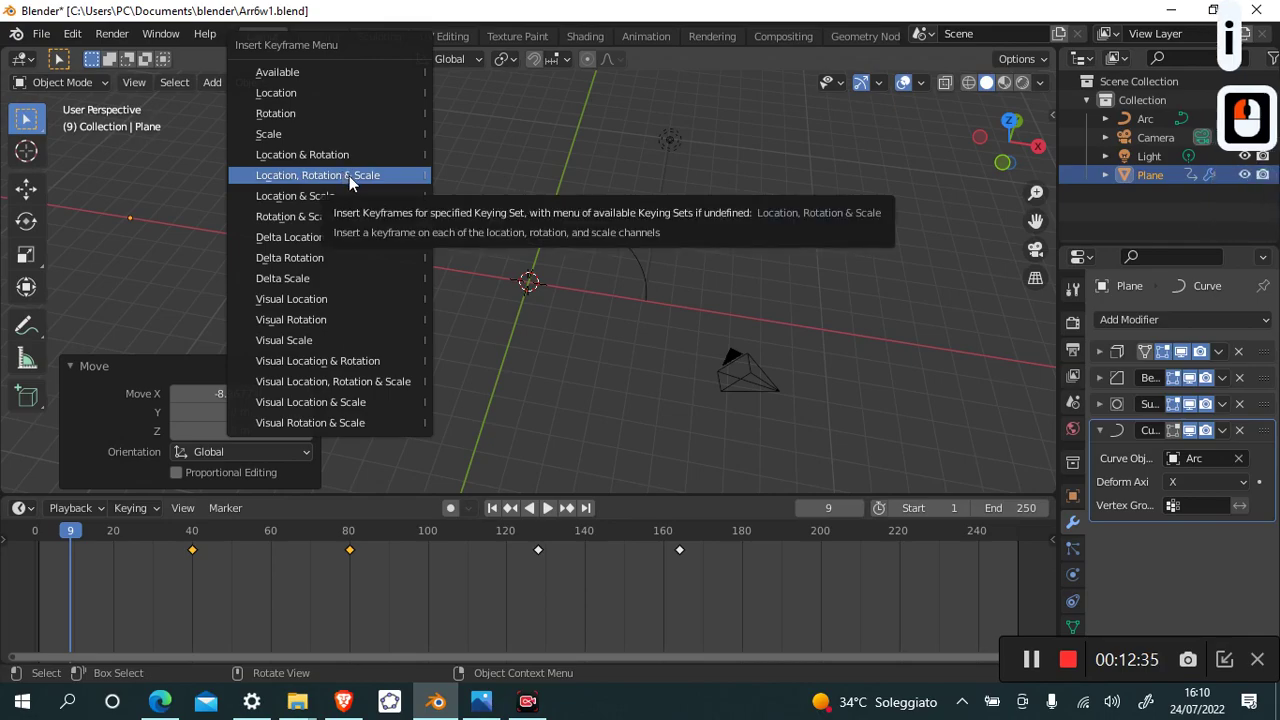
pyautogui.click(357, 183)
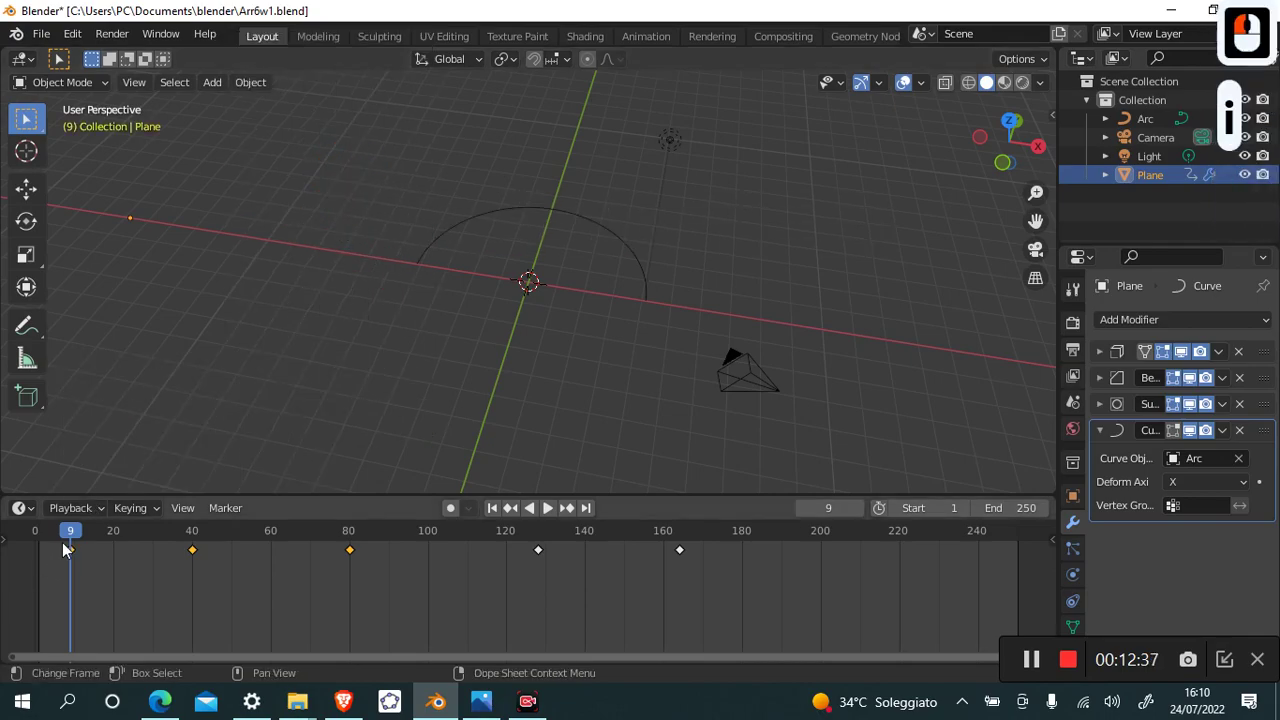
pyautogui.moveTo(53, 534); pyautogui.dragTo(263, 363)
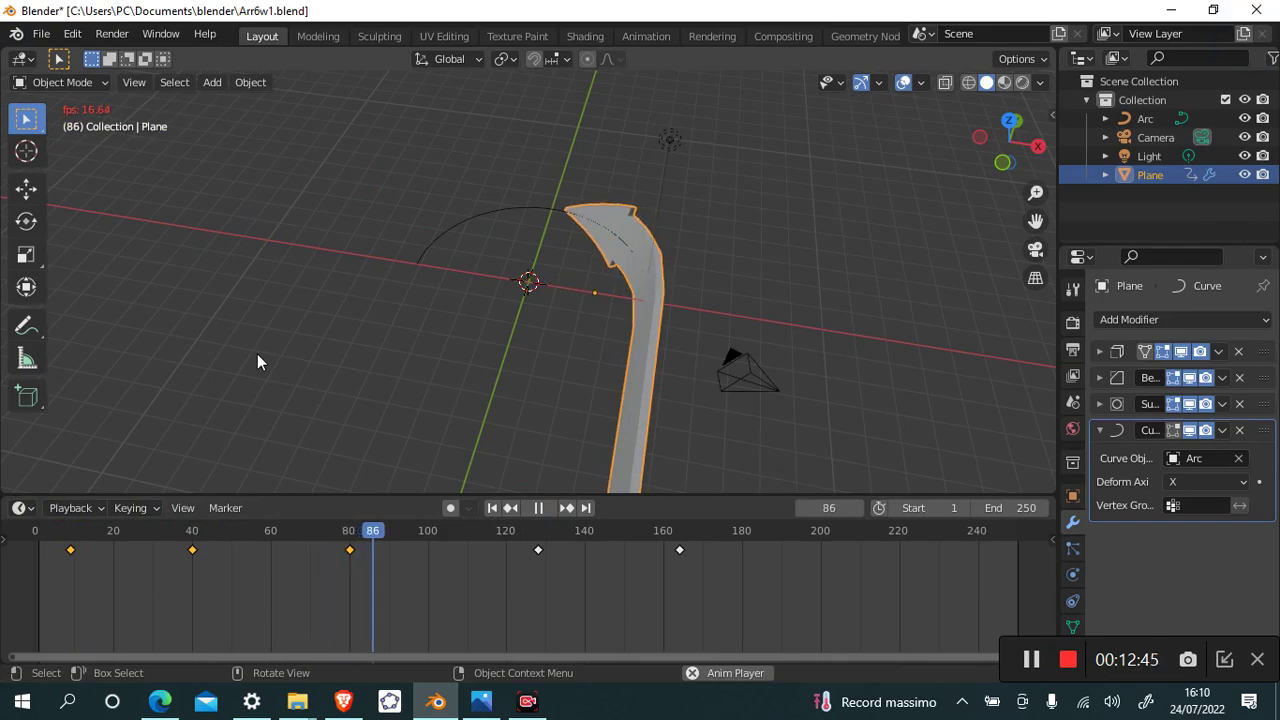